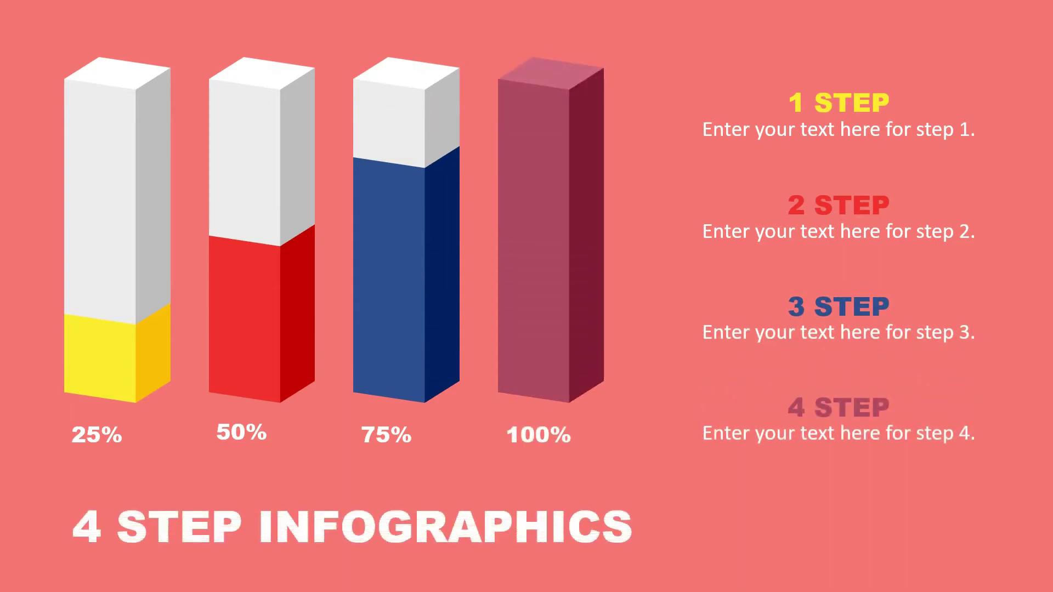
# Step: Give the blank second slide a solid coral background from Format Background's Recent Colors
pyautogui.rightClick(559, 317)
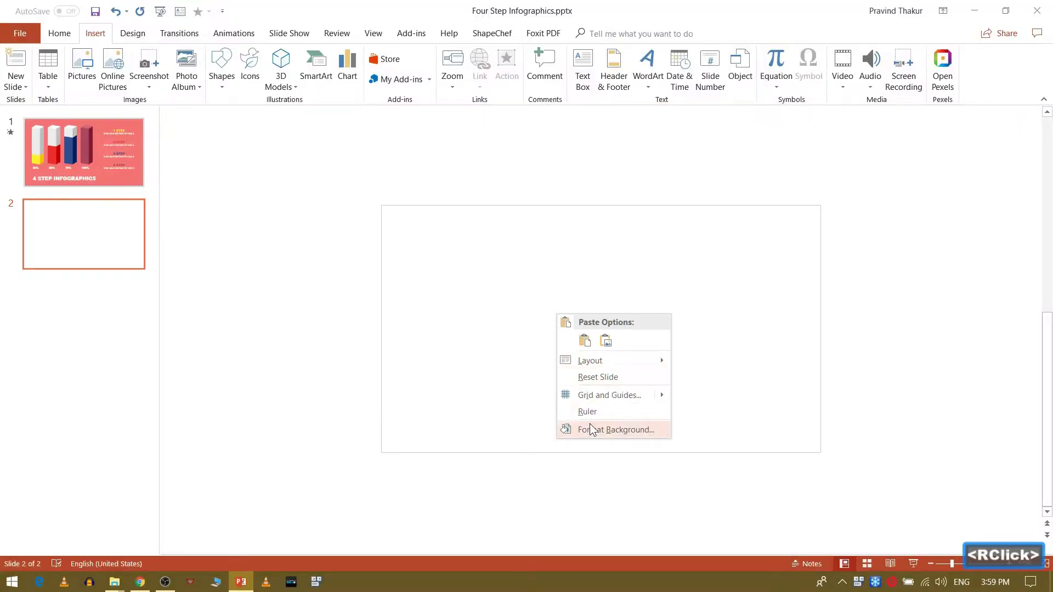
pyautogui.rightClick(596, 430)
pyautogui.doubleClick(1030, 290)
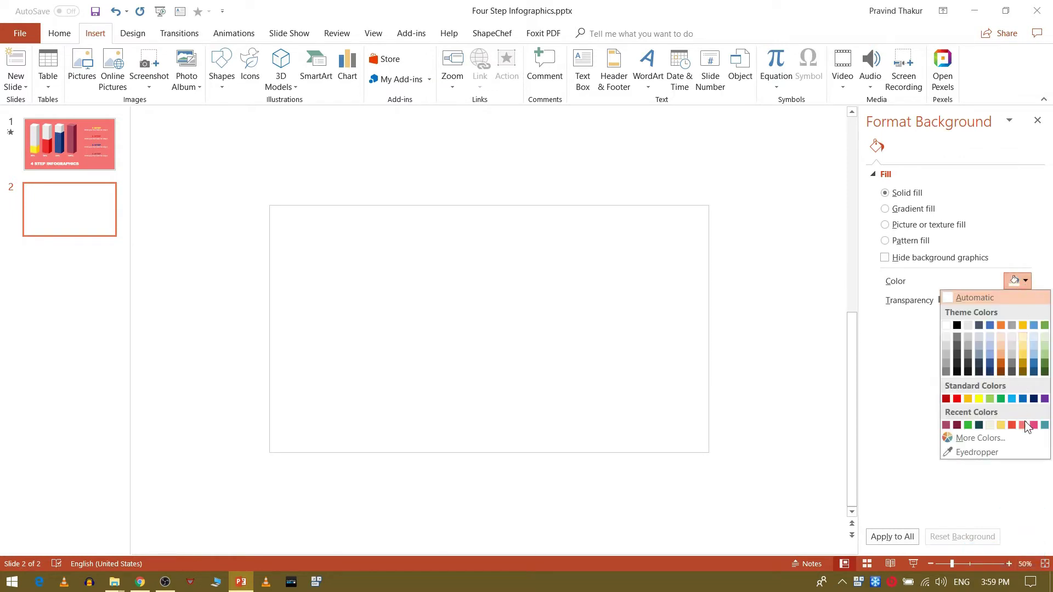
pyautogui.click(1030, 431)
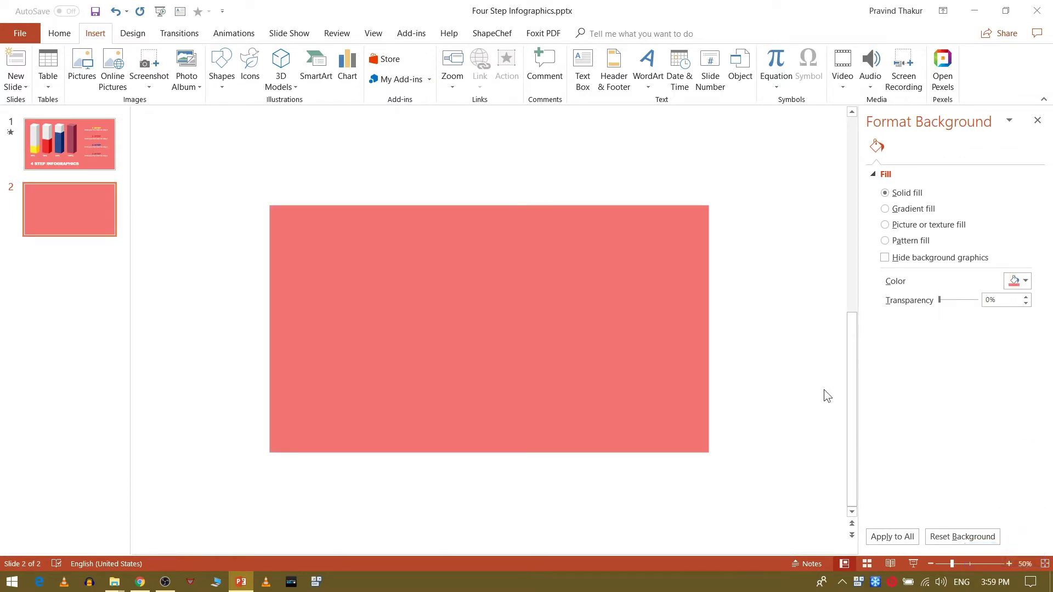
pyautogui.click(818, 393)
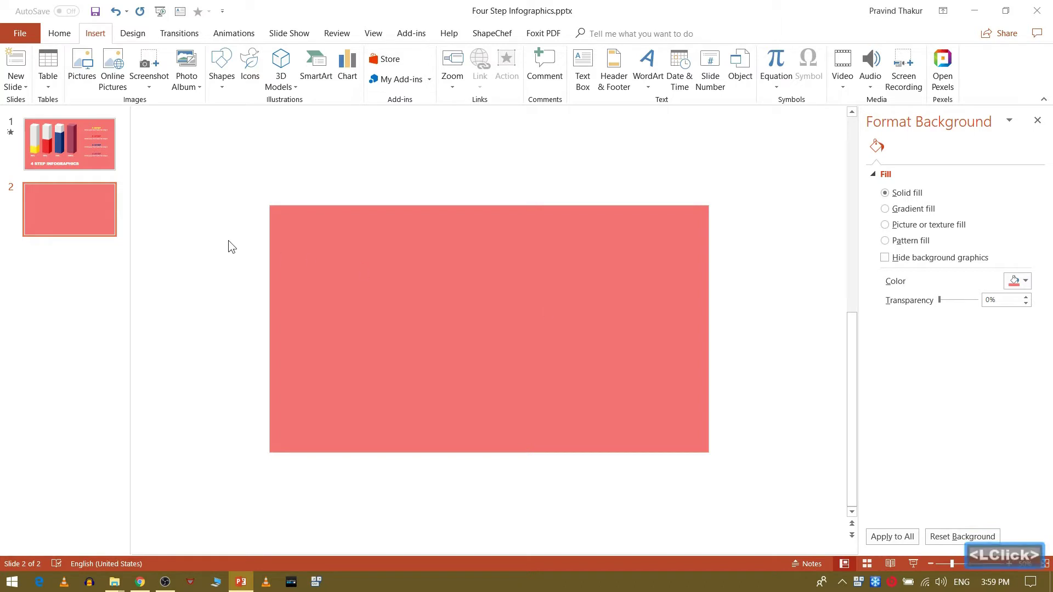
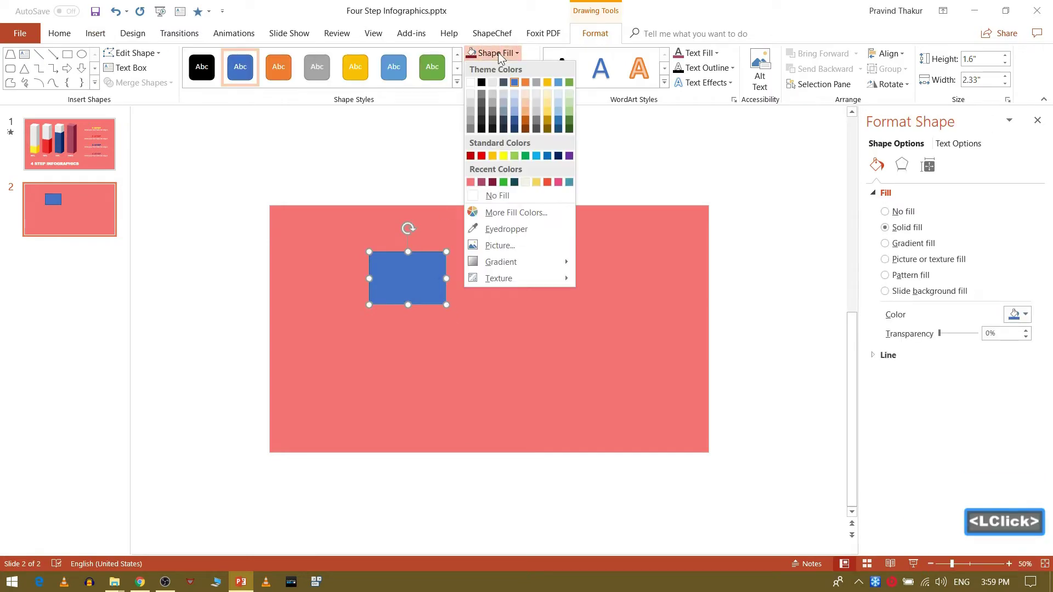
# Step: Insert a rectangle and size it to a 1-inch square
pyautogui.click(503, 54)
pyautogui.click(495, 213)
pyautogui.click(392, 290)
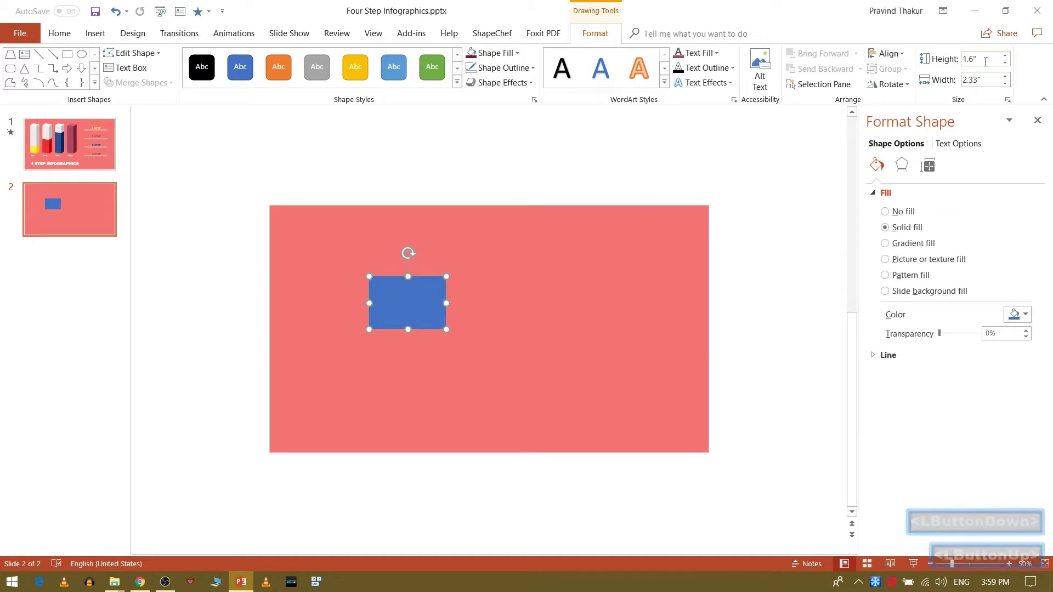
pyautogui.doubleClick(992, 67)
pyautogui.press('p')
pyautogui.press('BackSpace')
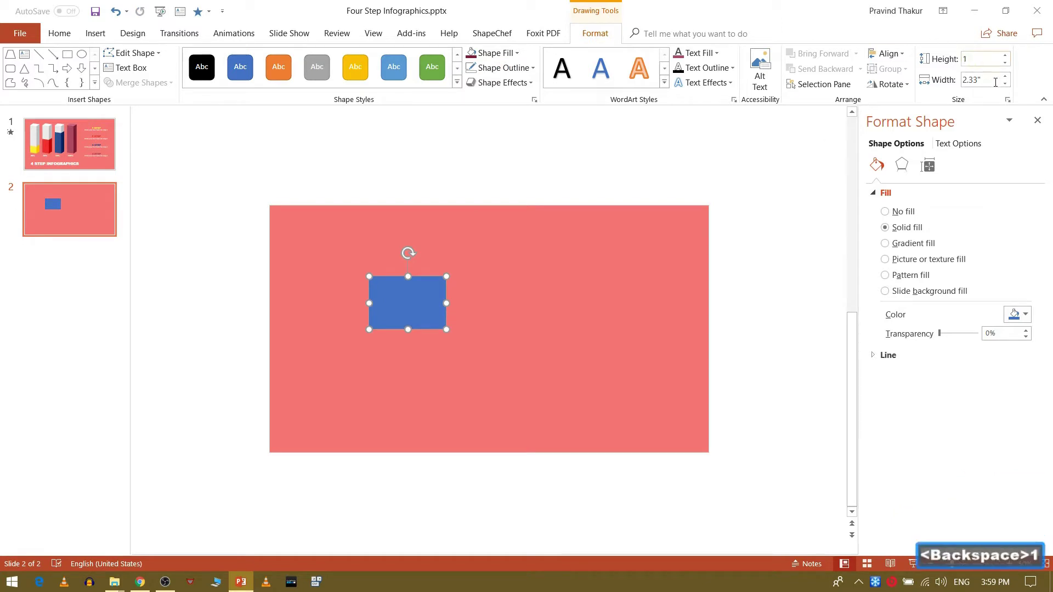
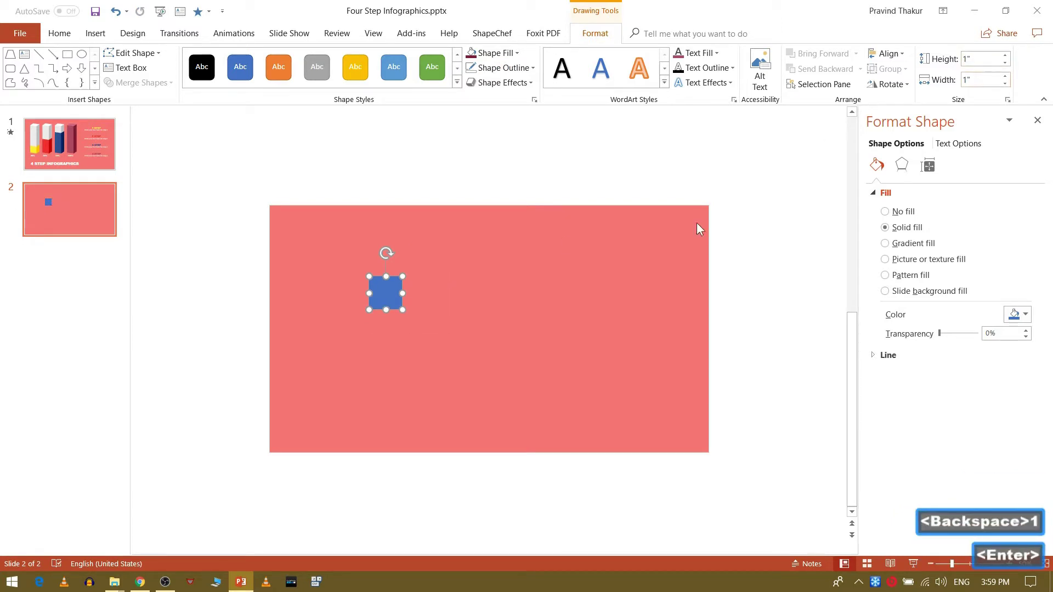
# Step: Fill the square with light grey
pyautogui.click(383, 295)
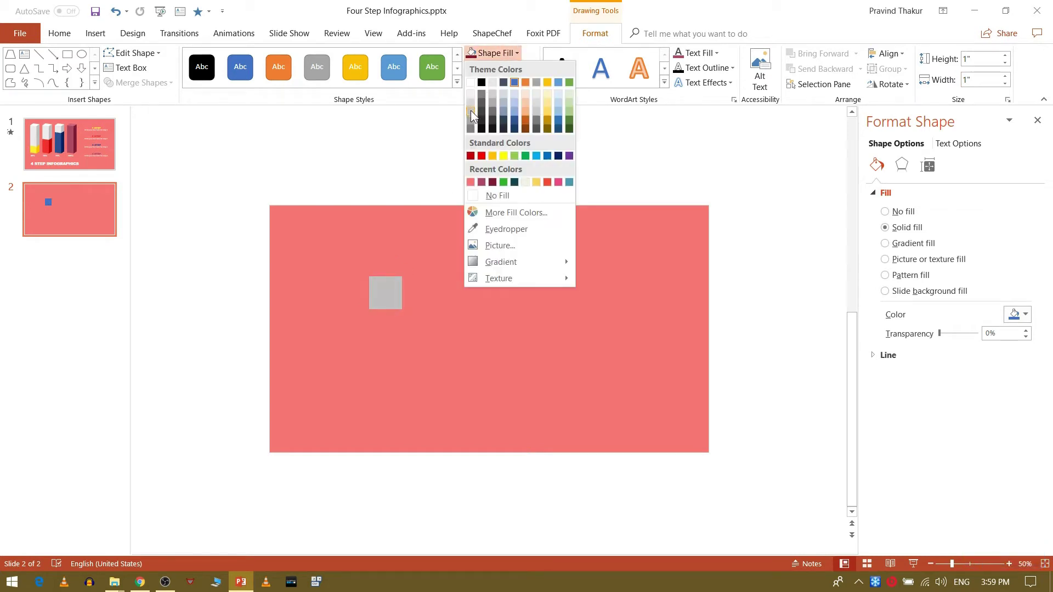
pyautogui.click(473, 103)
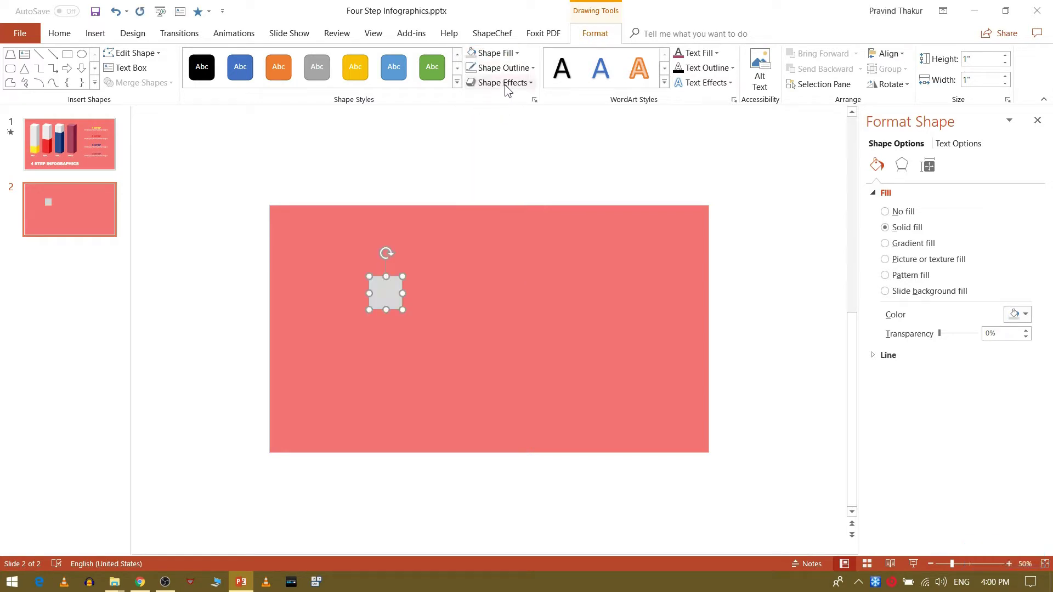
# Step: Apply the Isometric 3-D Rotation preset to the grey square
pyautogui.click(507, 88)
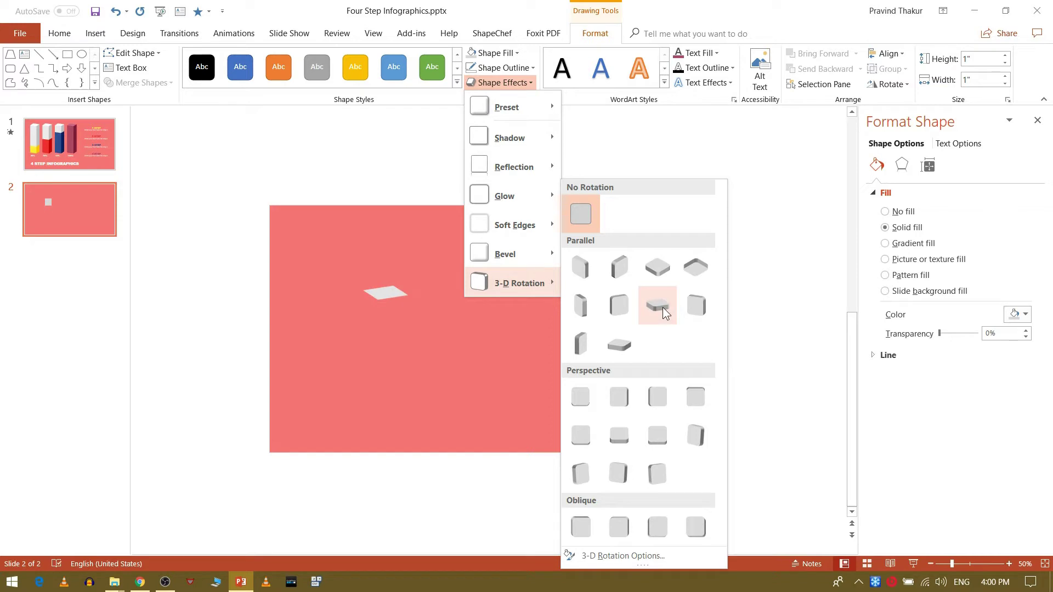
pyautogui.click(665, 311)
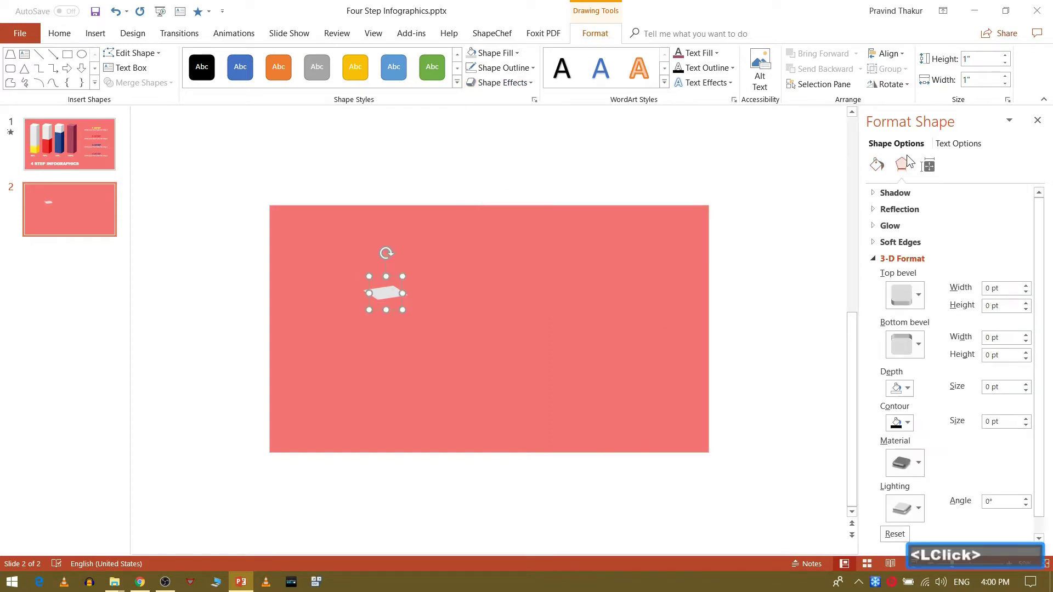
# Step: Raise the square into a tall bar by setting the top bevel height to 225 pt
pyautogui.click(1029, 306)
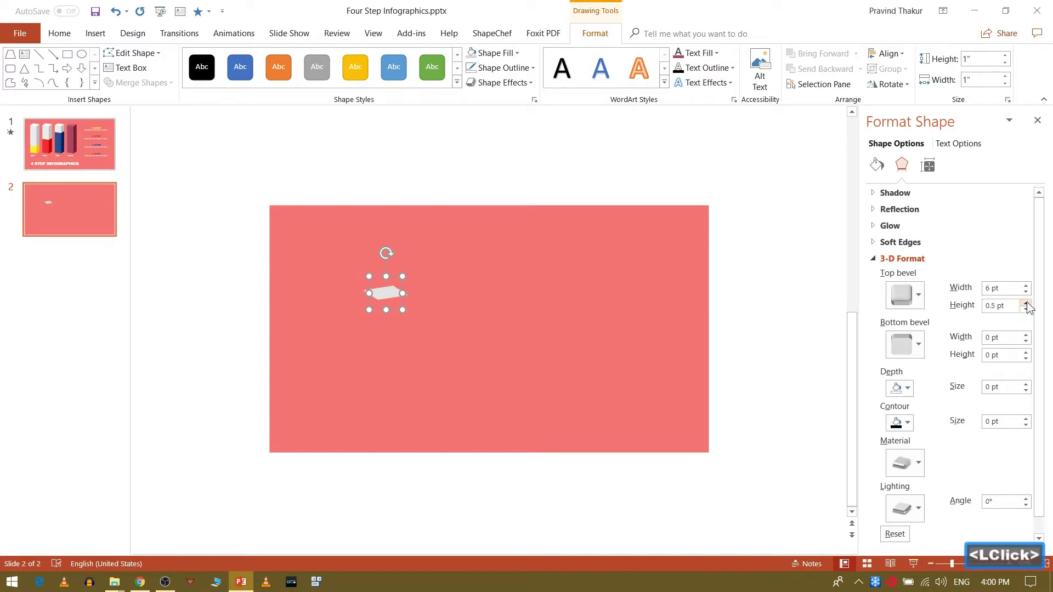
pyautogui.doubleClick(1029, 305)
pyautogui.click(1029, 305)
pyautogui.doubleClick(1029, 305)
pyautogui.click(1029, 305)
pyautogui.doubleClick(1029, 306)
pyautogui.click(1029, 306)
pyautogui.doubleClick(1029, 306)
pyautogui.click(1029, 305)
pyautogui.doubleClick(1029, 305)
pyautogui.click(1029, 305)
pyautogui.doubleClick(1029, 305)
pyautogui.click(1029, 306)
pyautogui.doubleClick(1029, 305)
pyautogui.click(1029, 305)
pyautogui.doubleClick(1029, 305)
pyautogui.doubleClick(1028, 305)
pyautogui.doubleClick(1026, 295)
pyautogui.click(1027, 296)
pyautogui.doubleClick(1027, 295)
pyautogui.click(1027, 296)
pyautogui.doubleClick(1027, 296)
pyautogui.click(1027, 295)
pyautogui.doubleClick(1026, 295)
pyautogui.click(1027, 295)
pyautogui.doubleClick(1026, 296)
pyautogui.click(1027, 296)
pyautogui.doubleClick(1027, 295)
pyautogui.click(1027, 295)
pyautogui.doubleClick(1027, 296)
pyautogui.click(1027, 295)
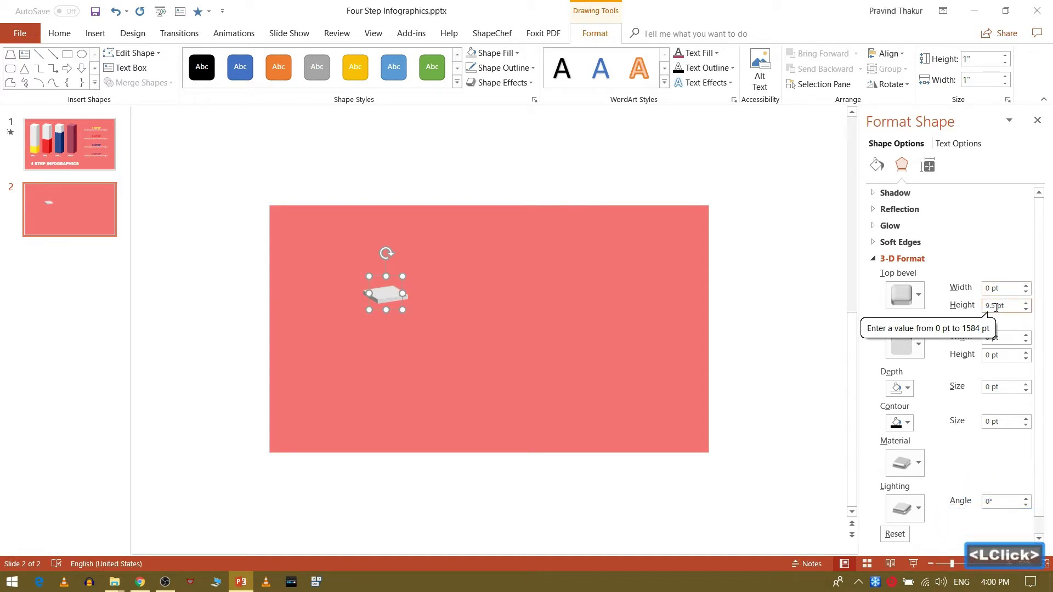
pyautogui.press('BackSpace')
pyautogui.press('BackSpace')
pyautogui.write('225')
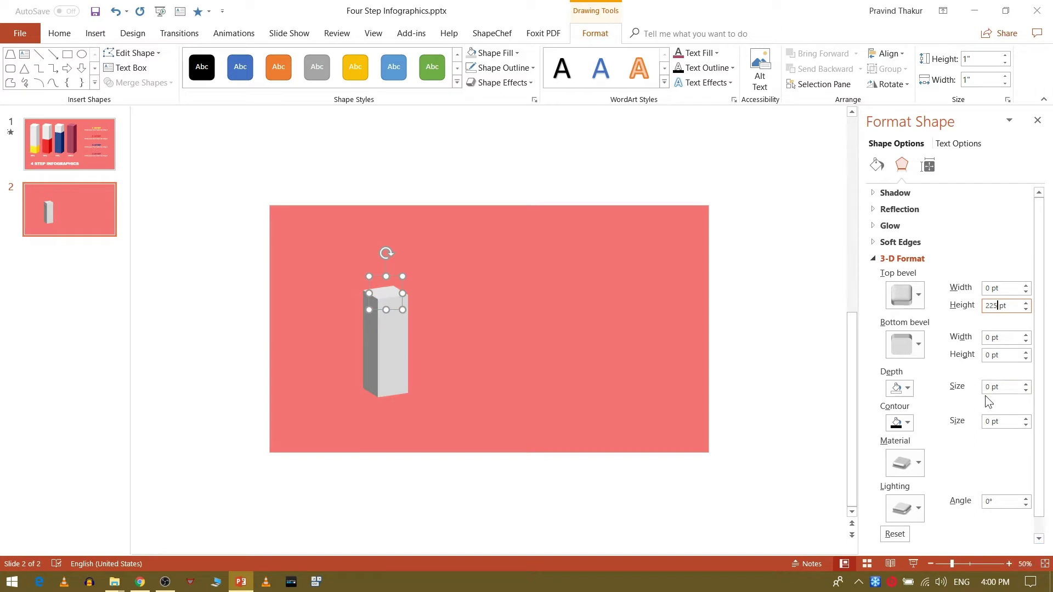
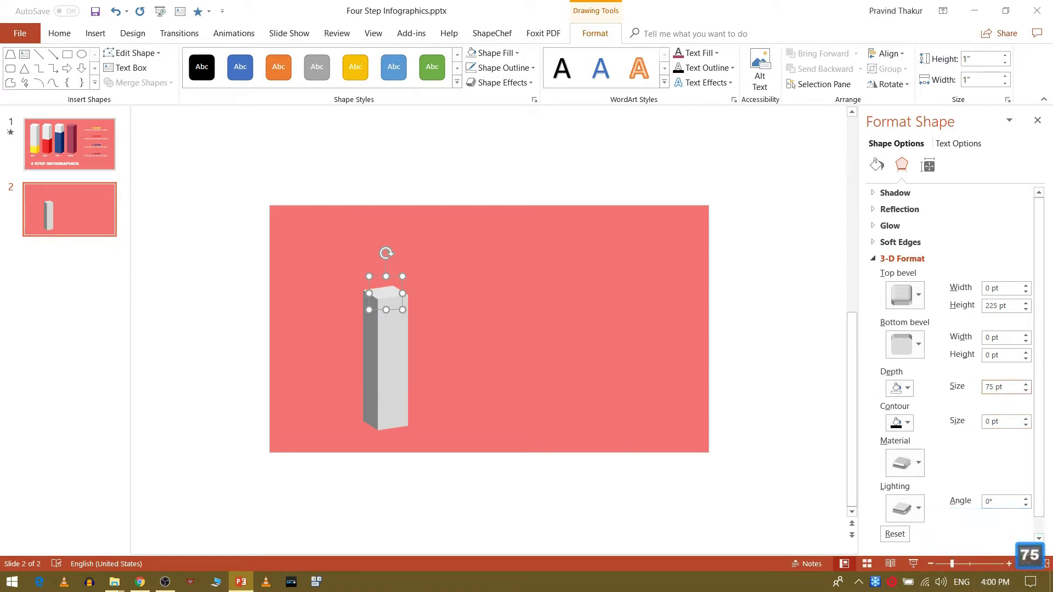
# Step: Colour the bar's depth section yellow and move the bar to the slide's left
pyautogui.click(912, 394)
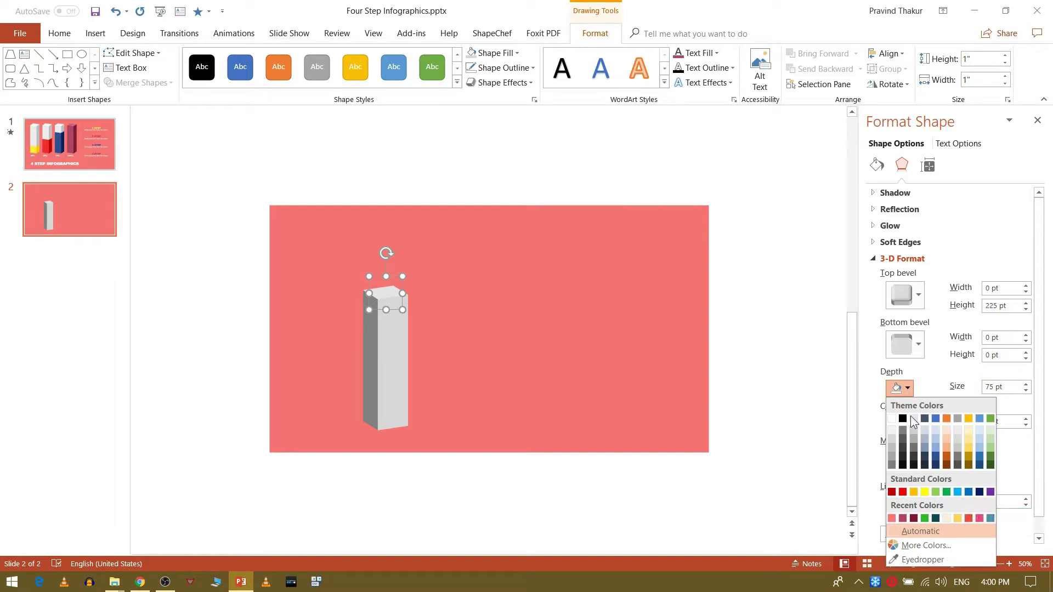
pyautogui.click(930, 496)
pyautogui.click(391, 362)
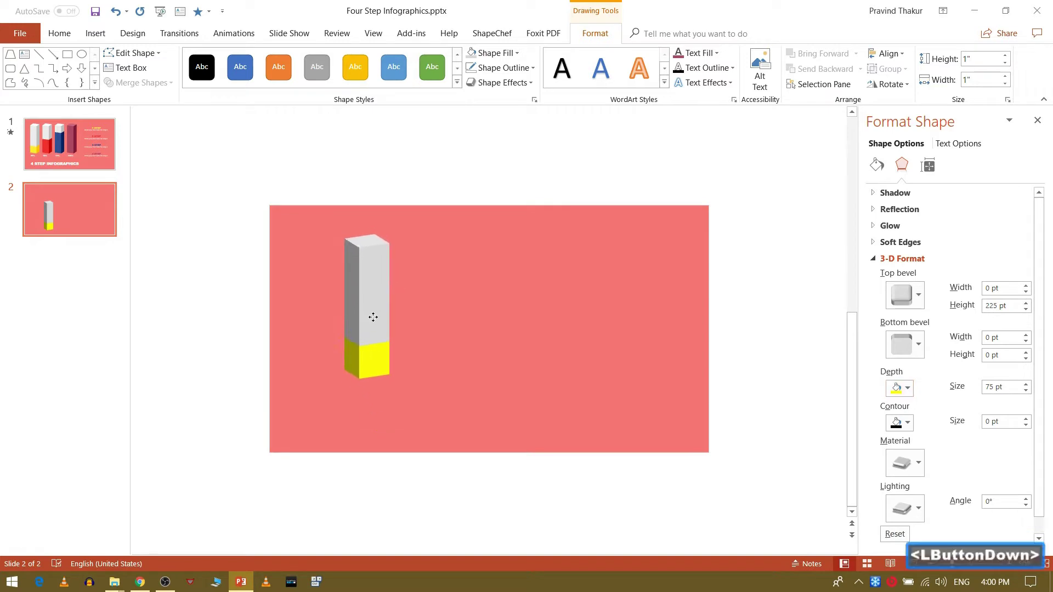
pyautogui.click(374, 322)
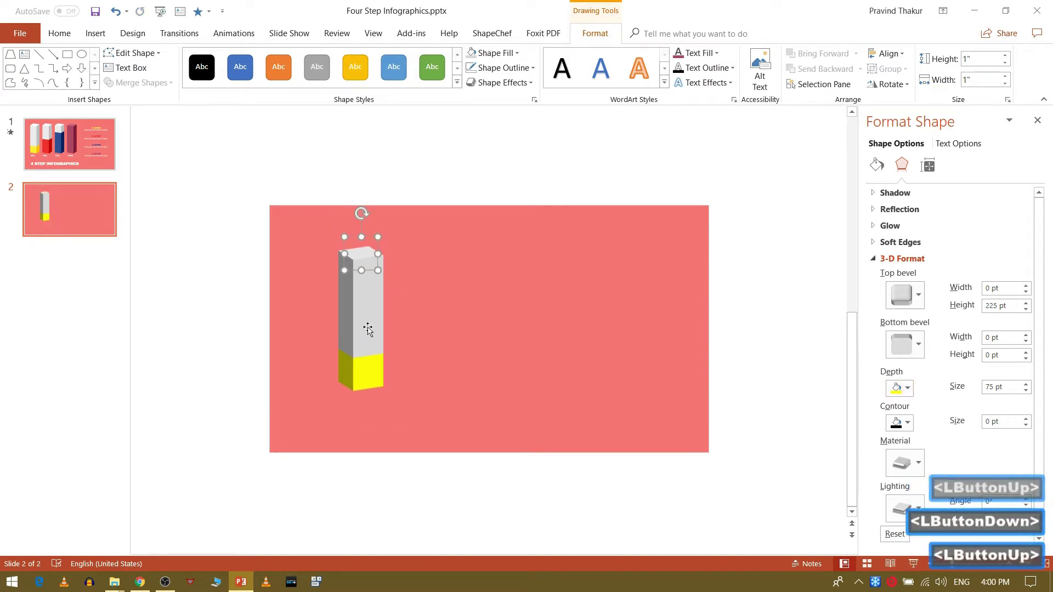
# Step: Duplicate the bar three times into an evenly spaced row of four and select the second bar
pyautogui.press('ctrl+d')
pyautogui.click(379, 323)
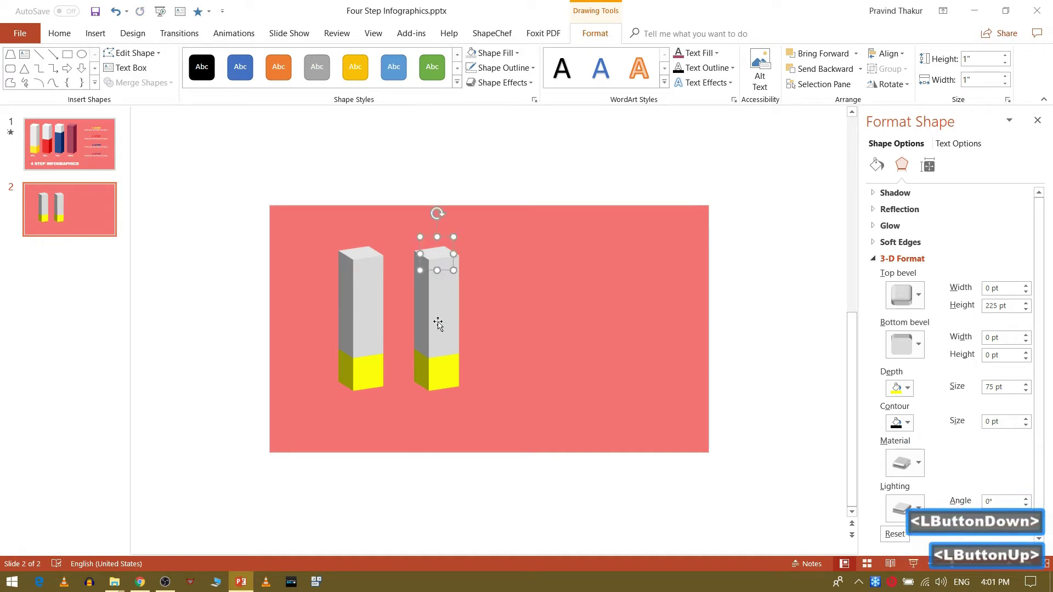
pyautogui.press('ctrl+d')
pyautogui.press('ctrl+d')
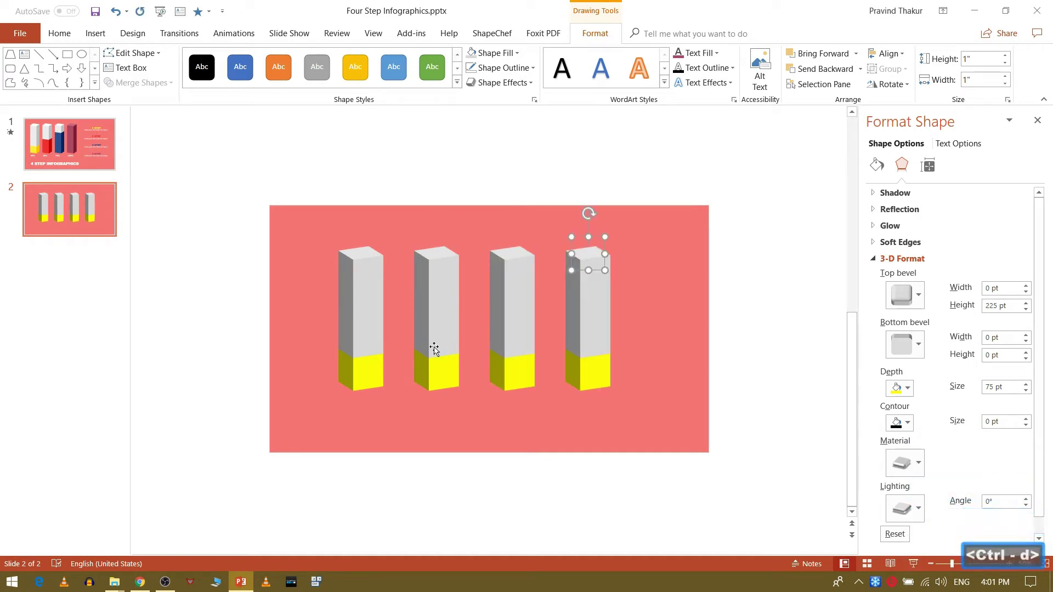
pyautogui.click(436, 349)
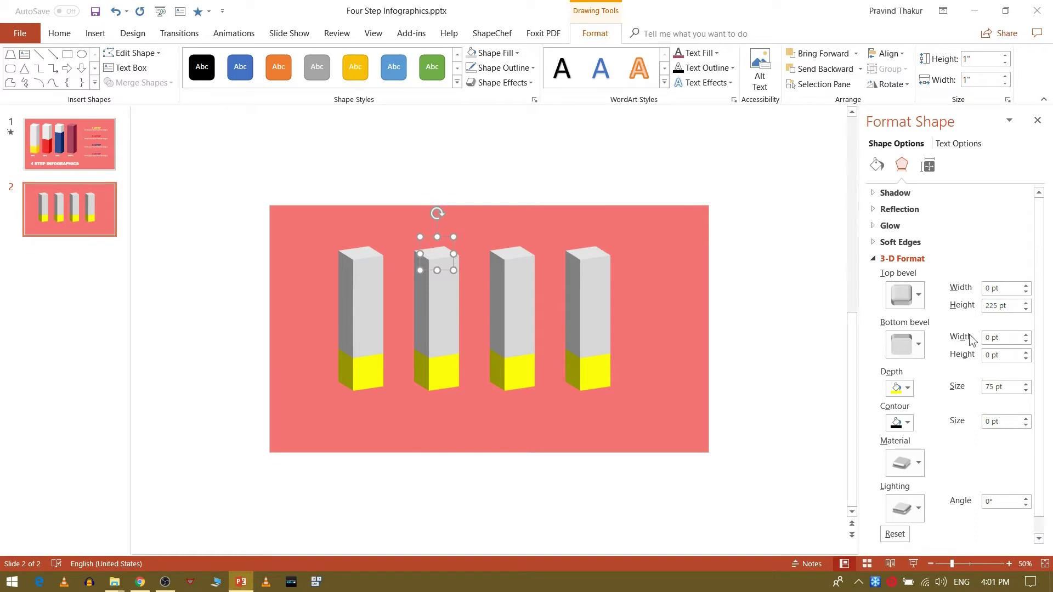
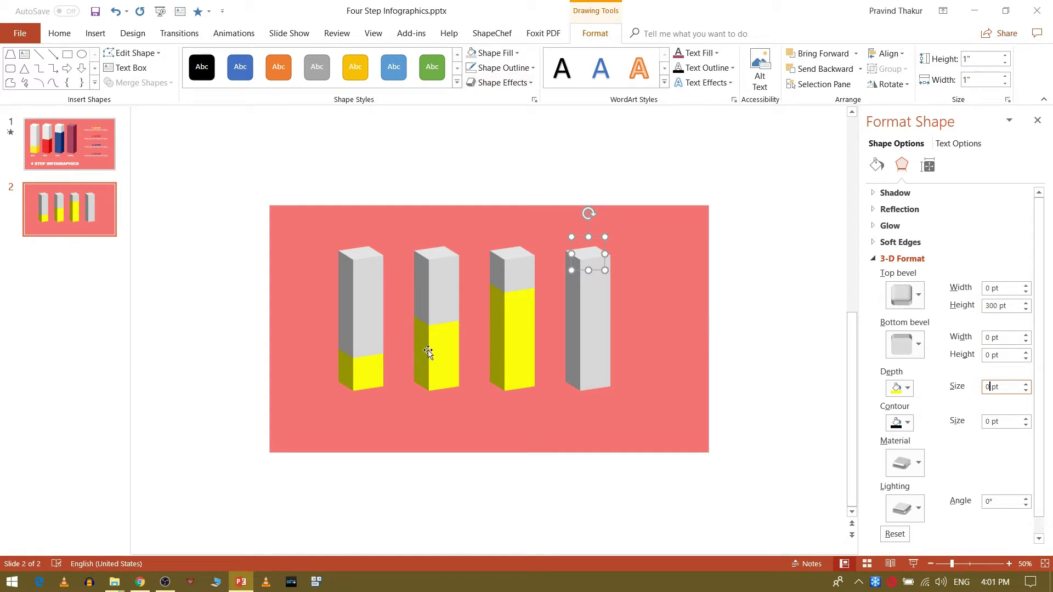
# Step: Make the second bar's lower depth section dark blue
pyautogui.click(439, 343)
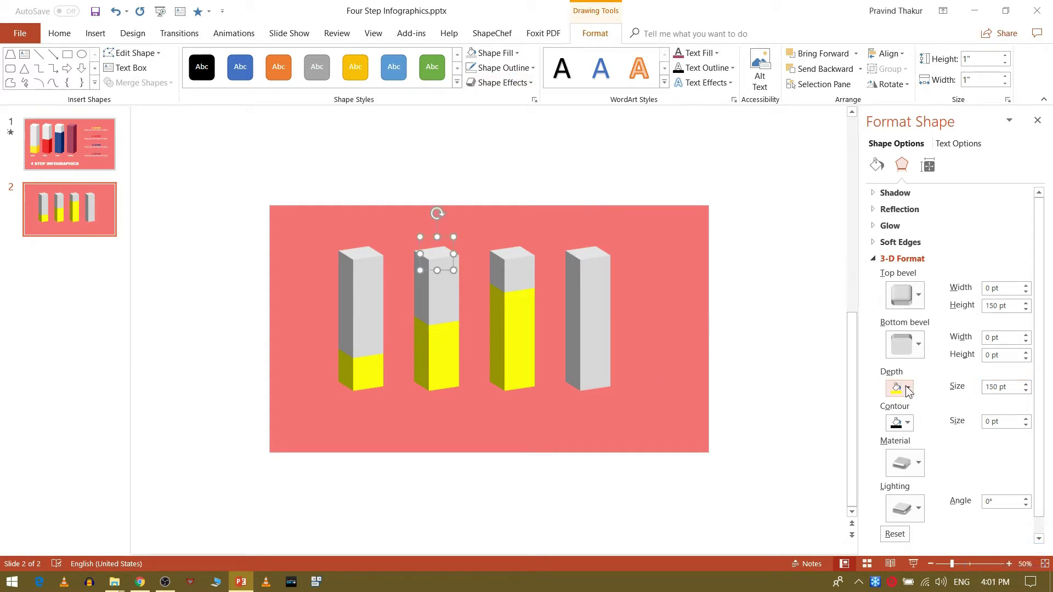
pyautogui.click(911, 389)
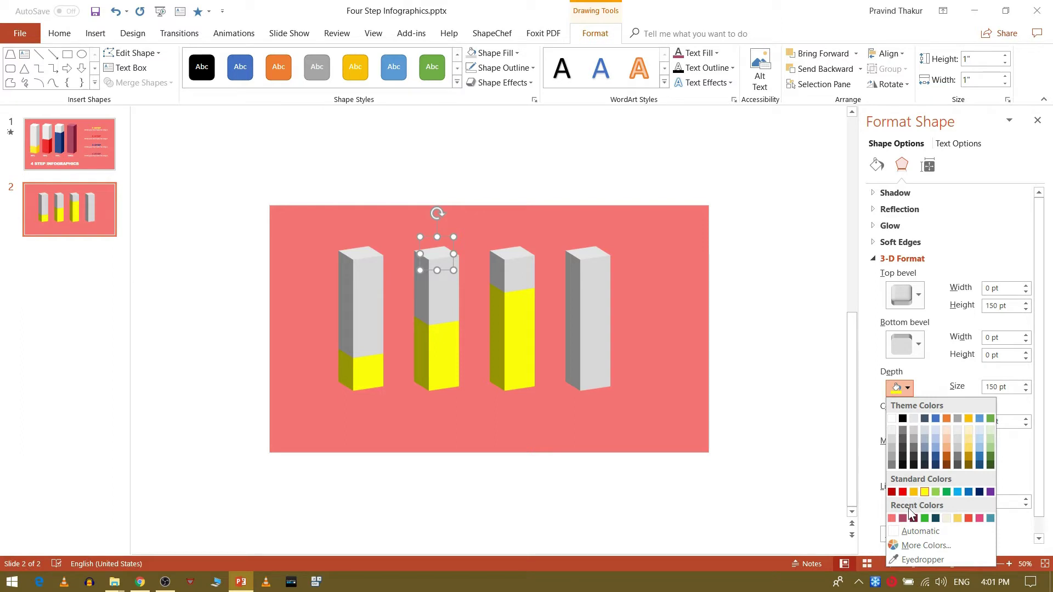
pyautogui.click(968, 520)
pyautogui.click(905, 392)
pyautogui.click(907, 523)
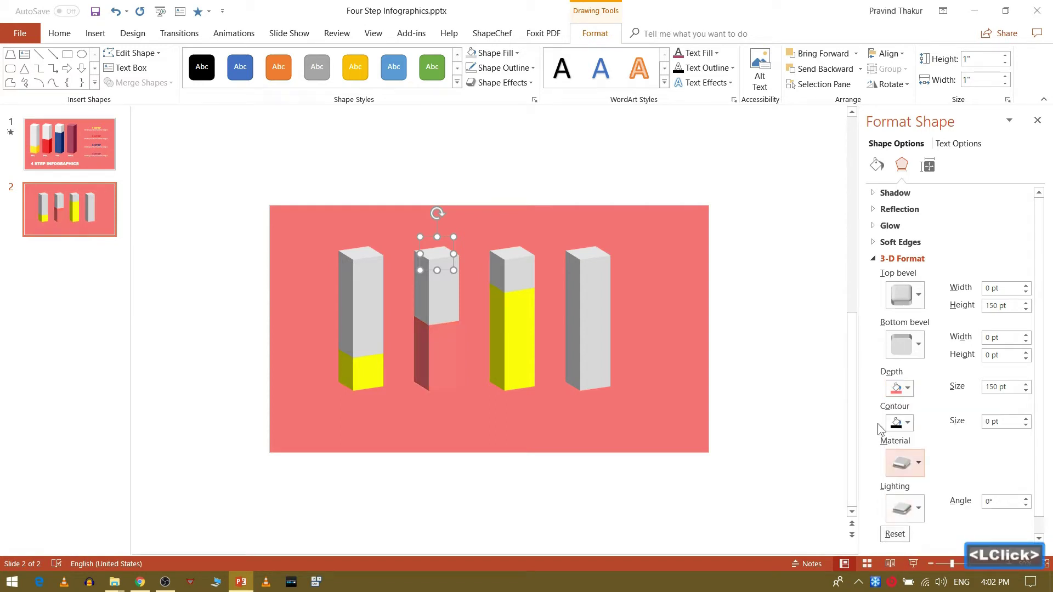
pyautogui.click(912, 397)
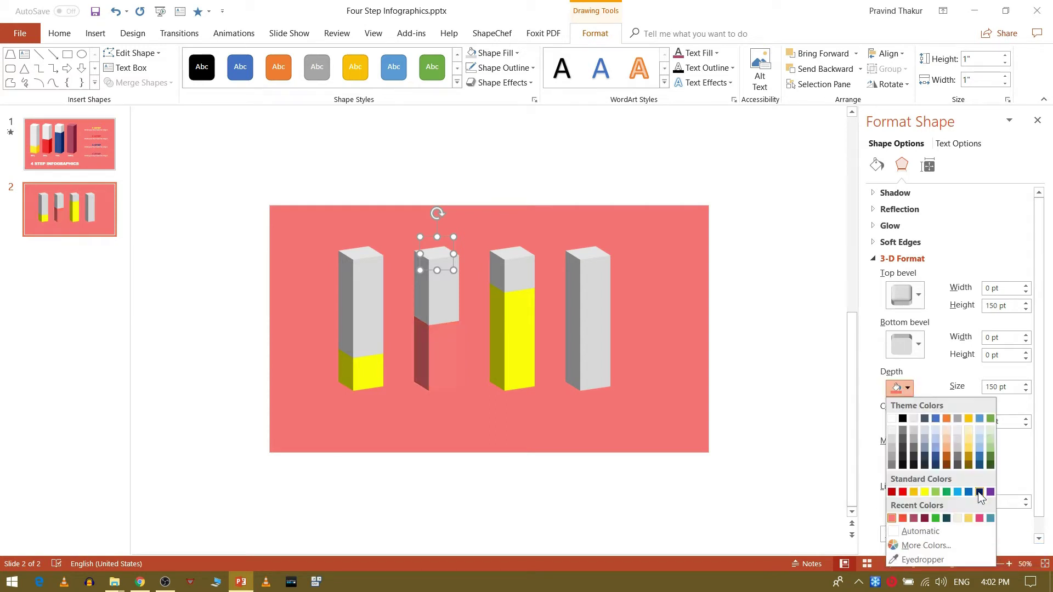
pyautogui.click(980, 495)
# Step: Make the third bar's lower depth section red
pyautogui.click(522, 356)
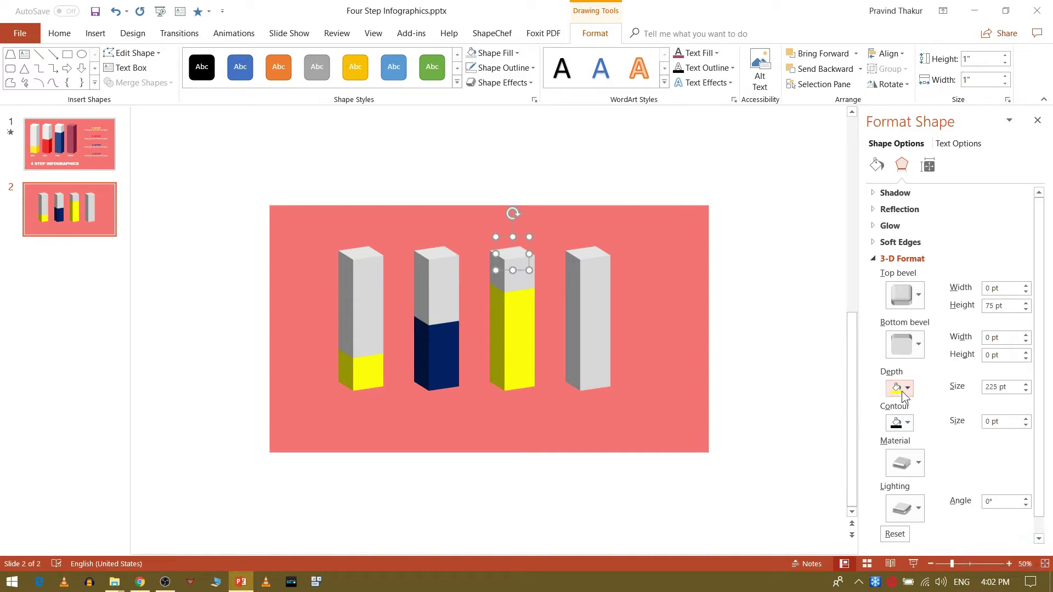
pyautogui.click(910, 394)
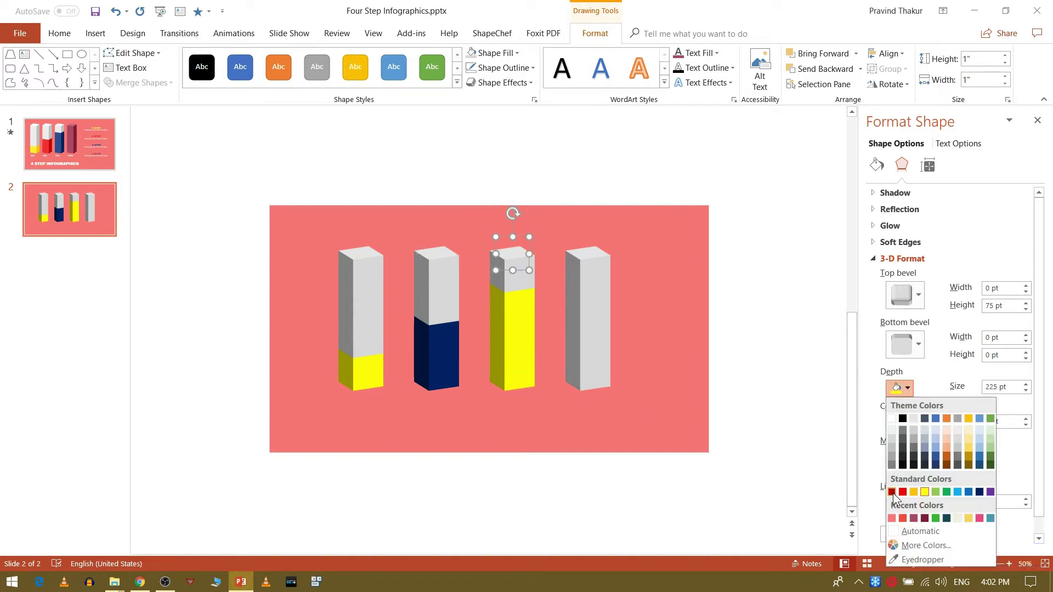
pyautogui.click(895, 497)
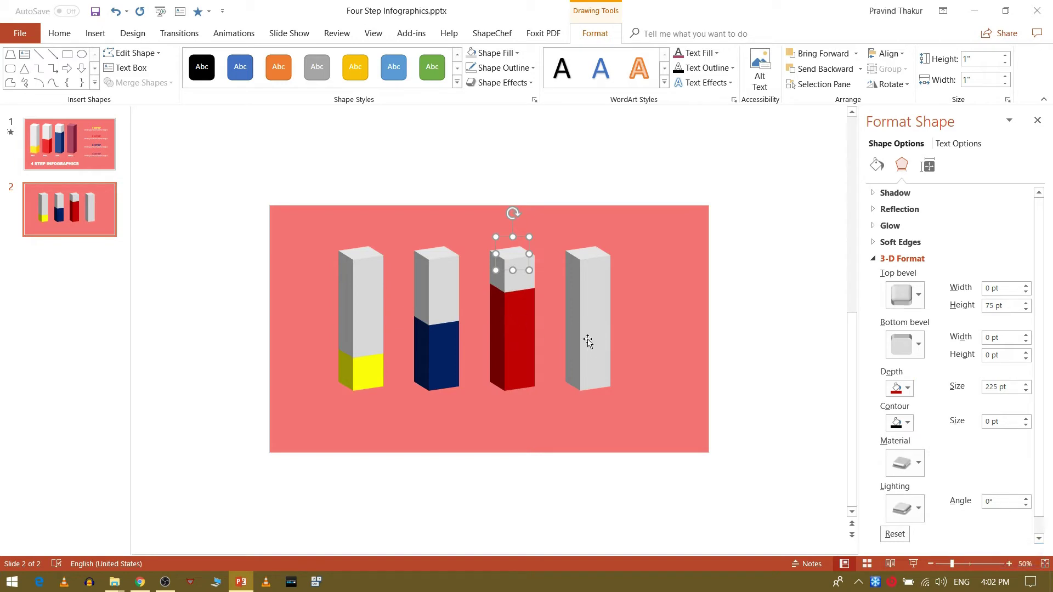
# Step: Fill the fourth bar entirely with dark maroon from Recent Colors
pyautogui.click(589, 341)
pyautogui.click(503, 58)
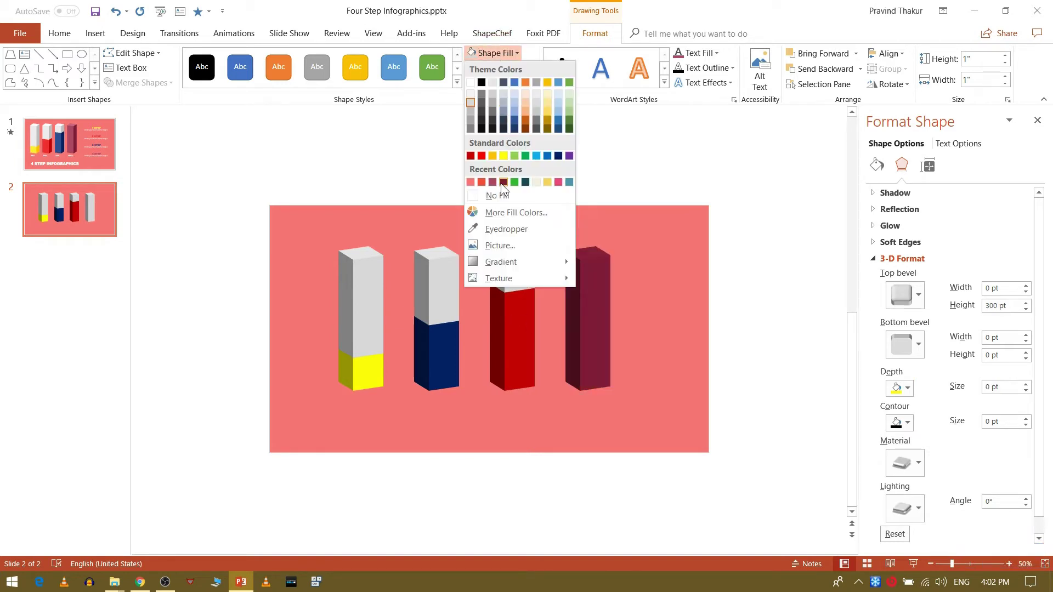
pyautogui.click(506, 186)
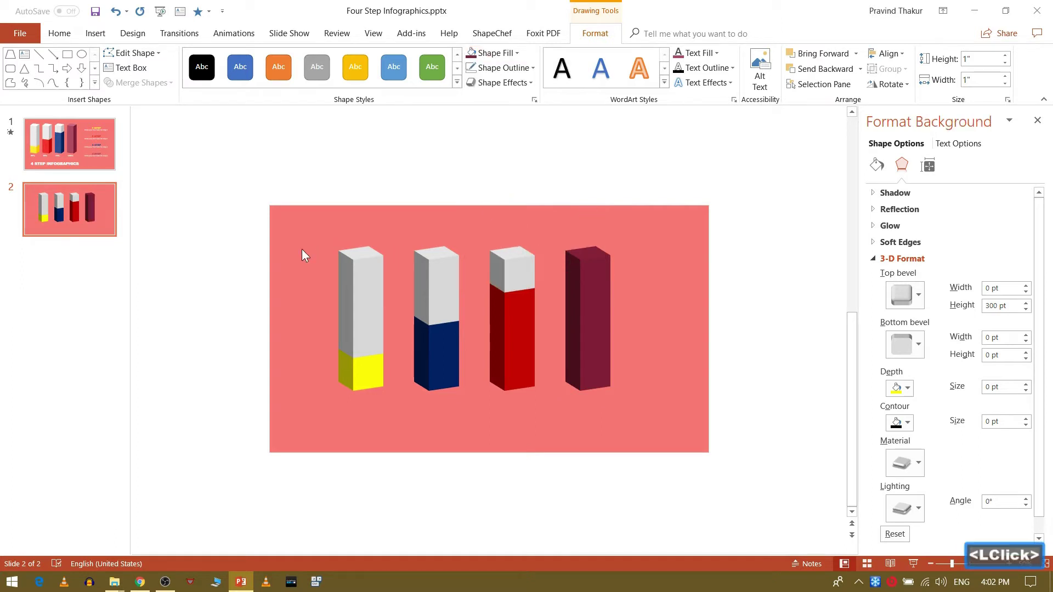
pyautogui.click(365, 320)
pyautogui.click(363, 316)
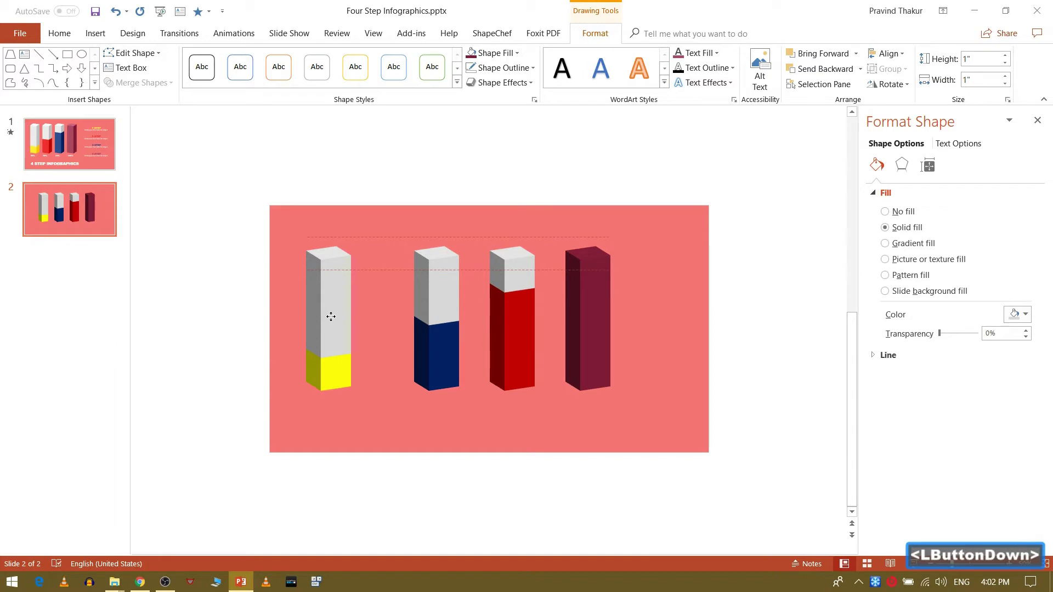
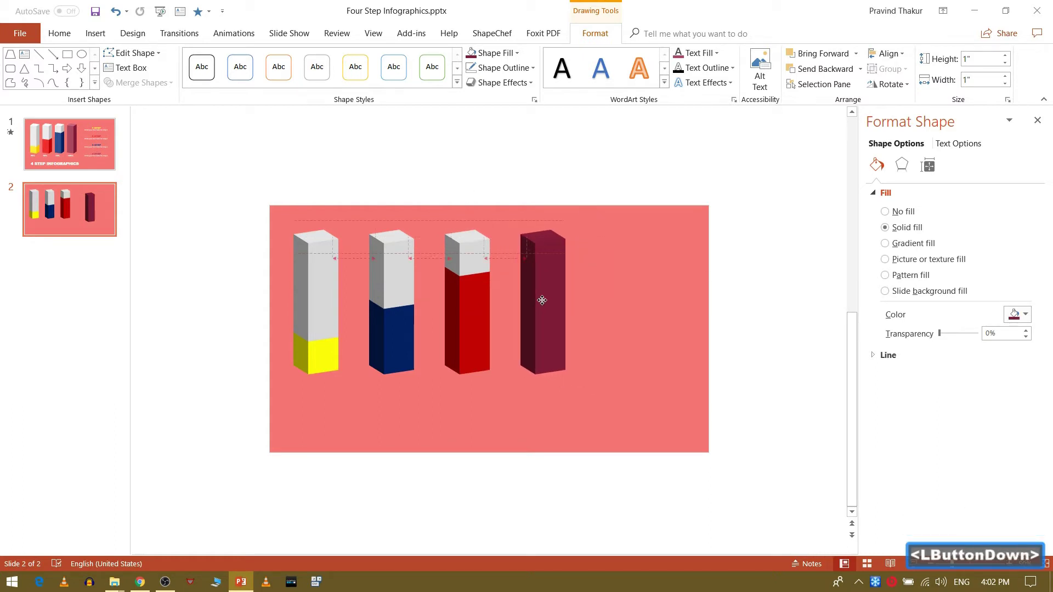
# Step: Drag the blue bar leftward to tighten the row of bars with even spacing
pyautogui.click(384, 300)
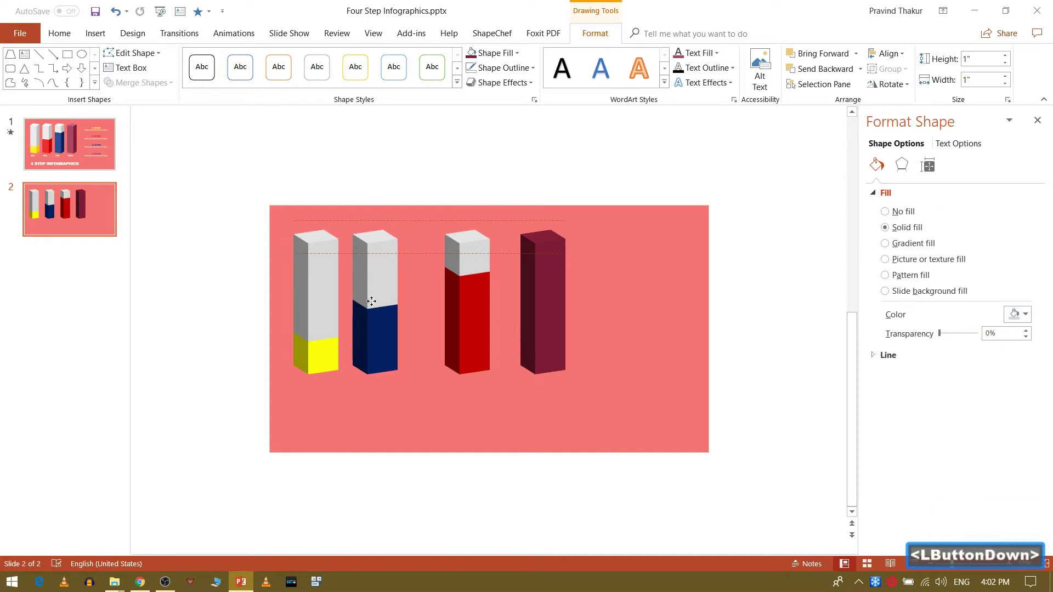
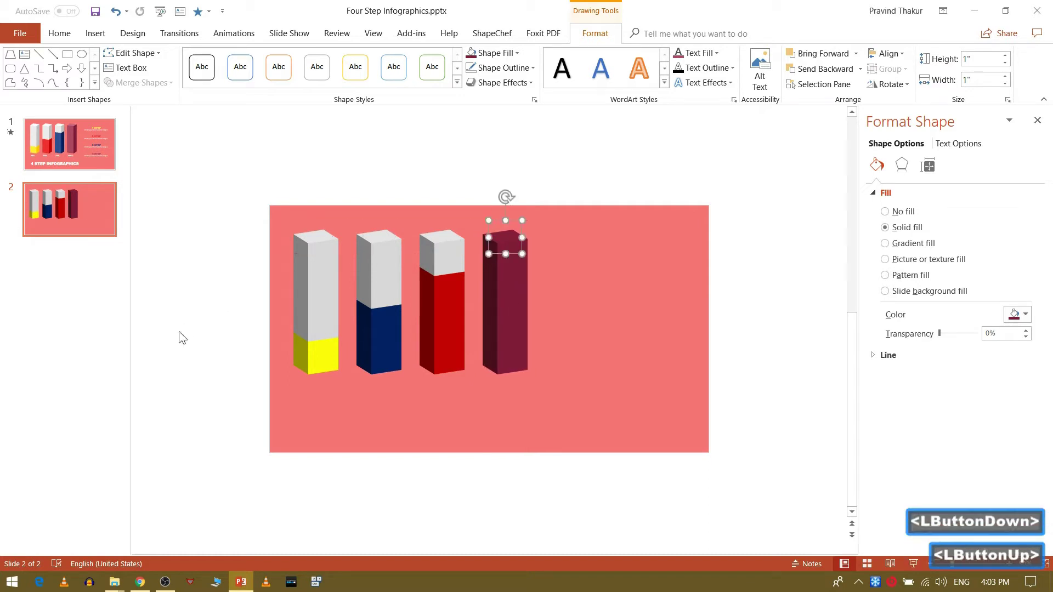
# Step: Insert a plain WordArt text object and place it to the right of the bars
pyautogui.click(187, 335)
pyautogui.click(100, 43)
pyautogui.click(663, 86)
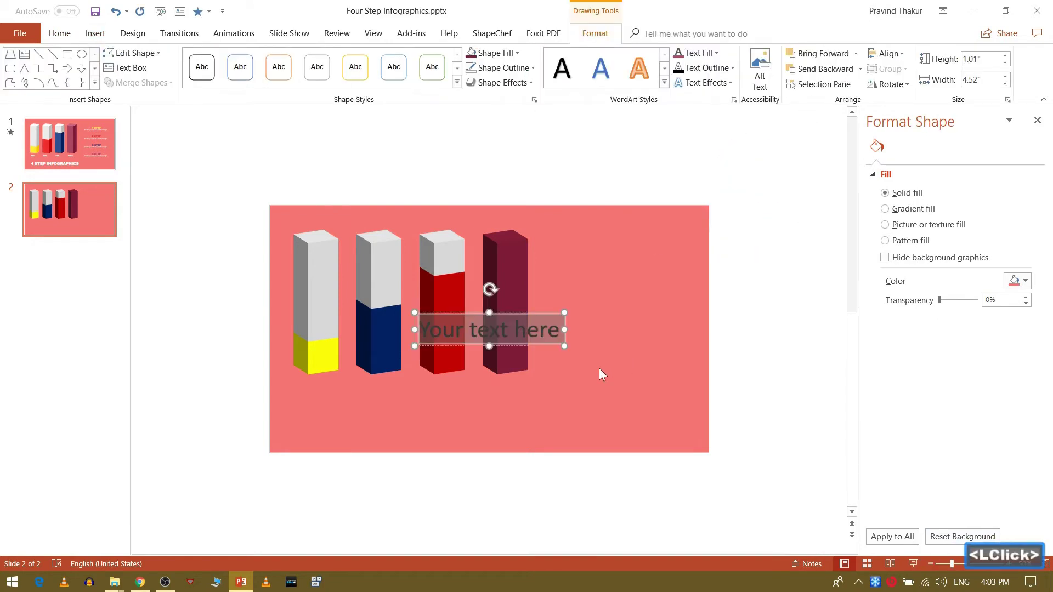
pyautogui.click(538, 343)
pyautogui.click(608, 356)
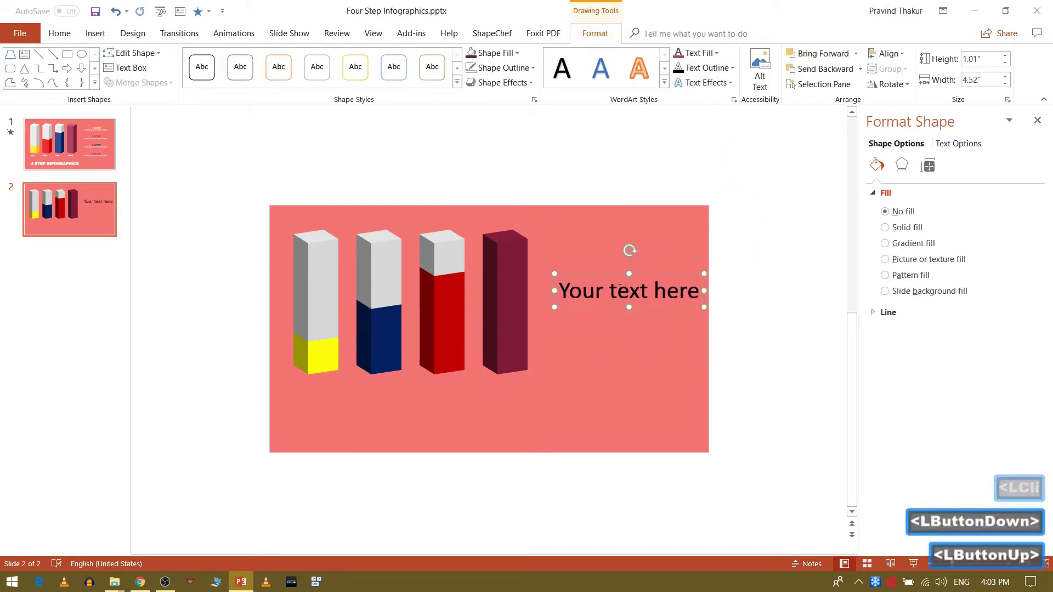
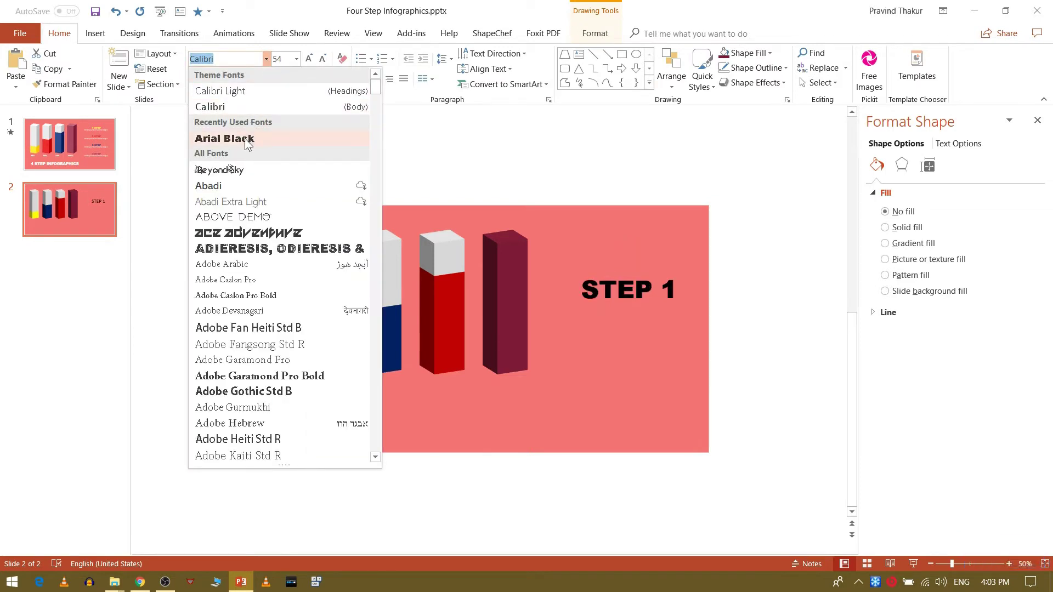
# Step: Style the STEP 1 heading as yellow 24-point Arial Black and duplicate it
pyautogui.click(247, 142)
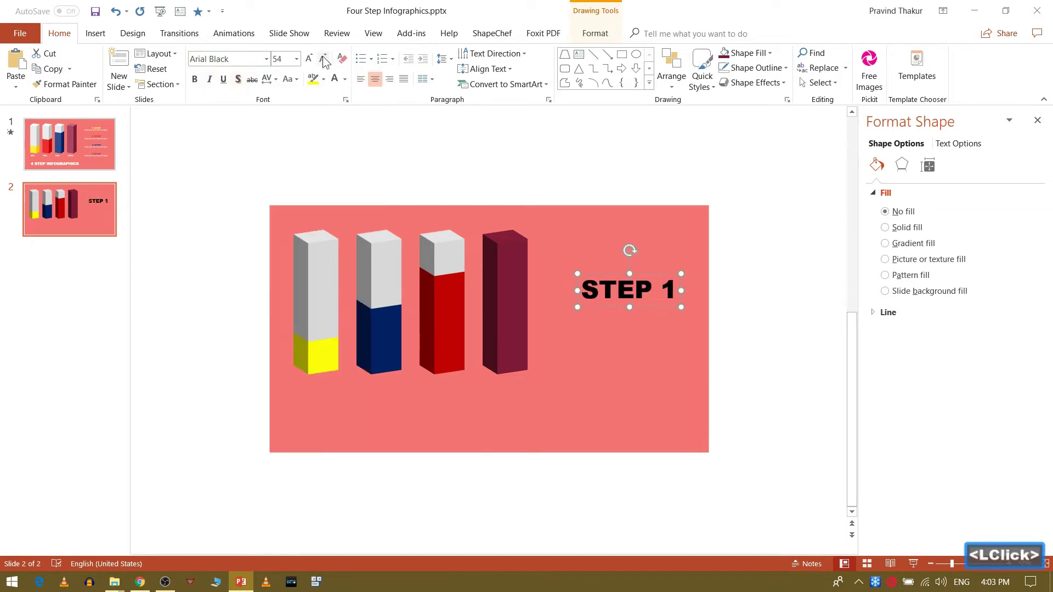
pyautogui.doubleClick(325, 60)
pyautogui.click(325, 59)
pyautogui.doubleClick(325, 60)
pyautogui.click(325, 59)
pyautogui.doubleClick(325, 60)
pyautogui.click(325, 60)
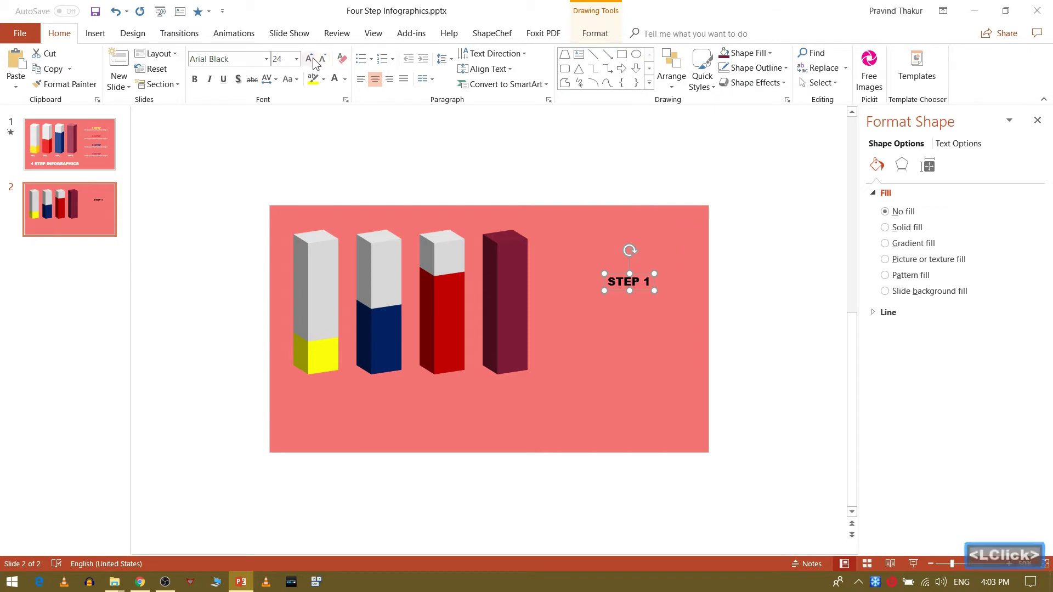
pyautogui.click(273, 82)
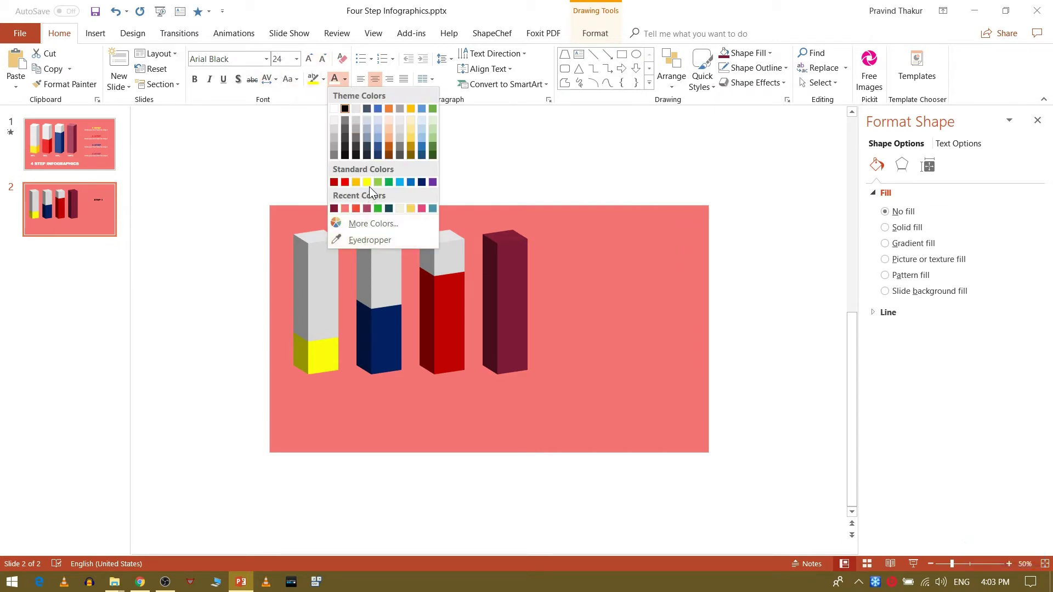
pyautogui.click(375, 188)
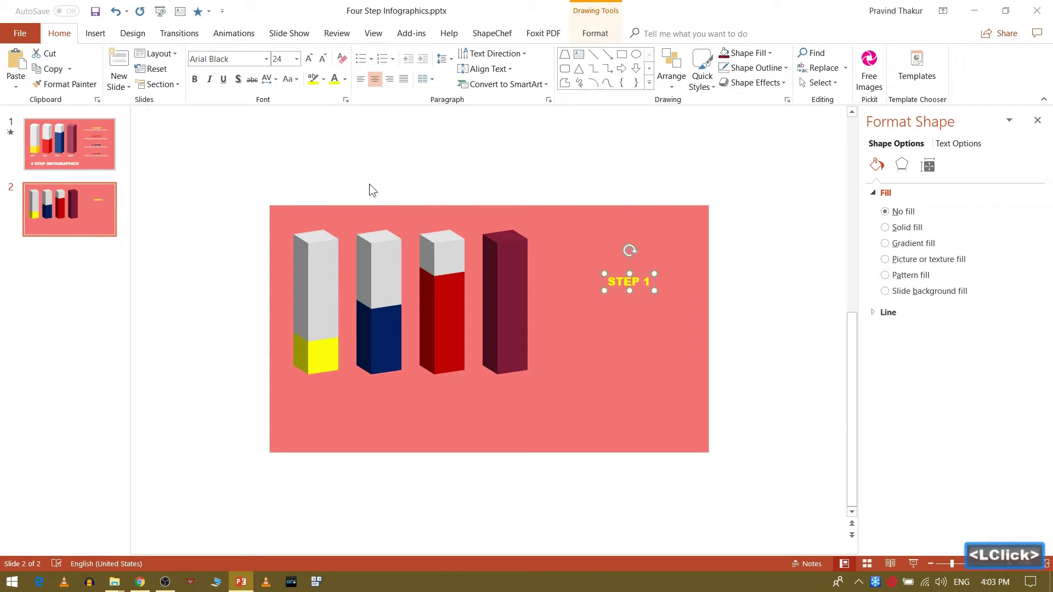
pyautogui.press('ctrl+d')
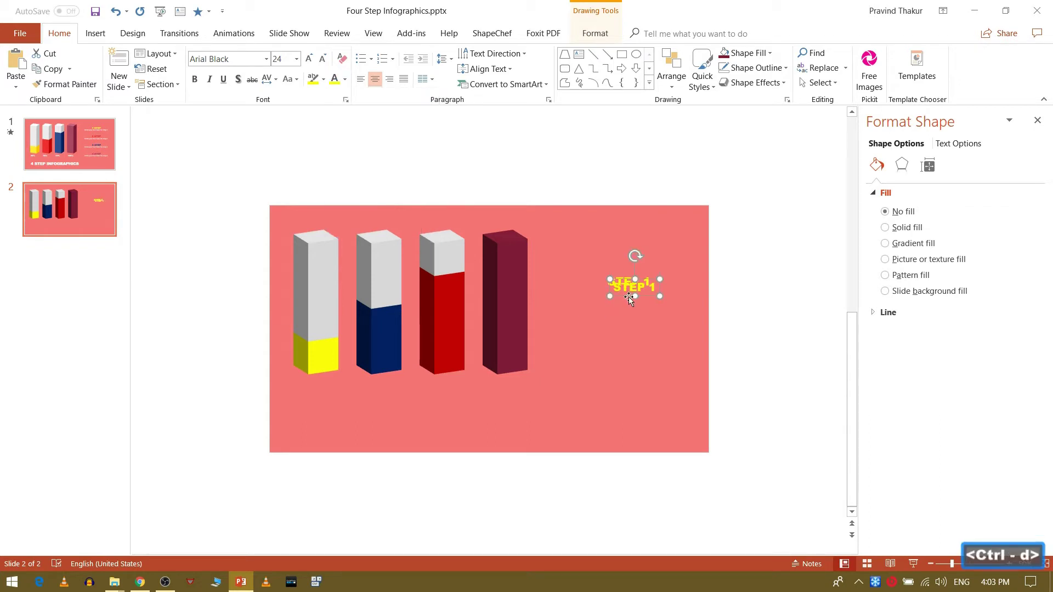
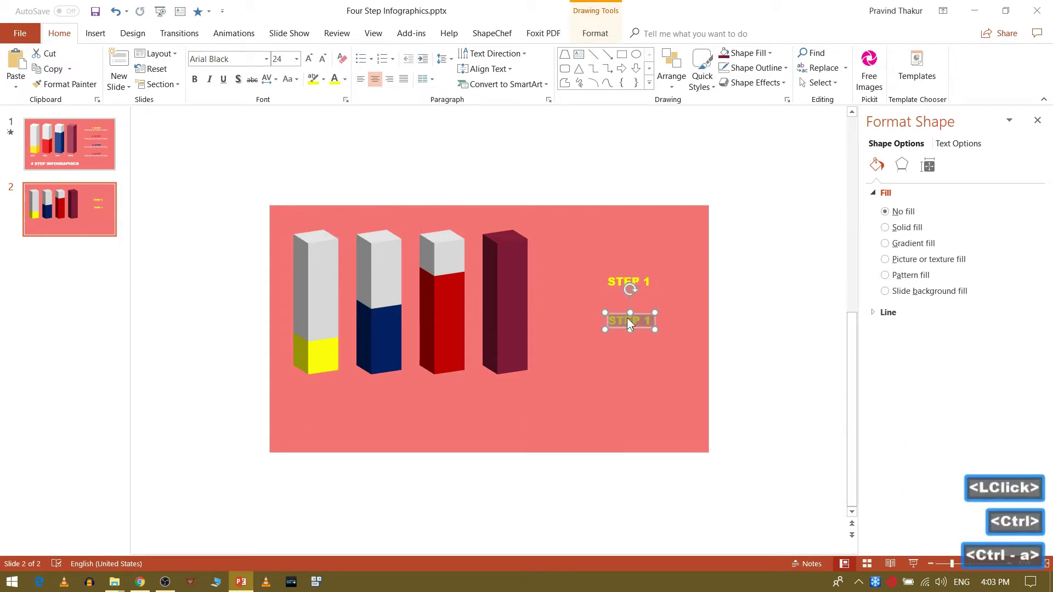
# Step: Write the description 'Enter your text here for step 1.' in the copied label
pyautogui.write('ente')
pyautogui.press('BackSpace')
pyautogui.press('BackSpace')
pyautogui.press('BackSpace')
pyautogui.write('eter')
pyautogui.press('space')
pyautogui.write('our')
pyautogui.press('space')
pyautogui.press('space')
pyautogui.write('ere')
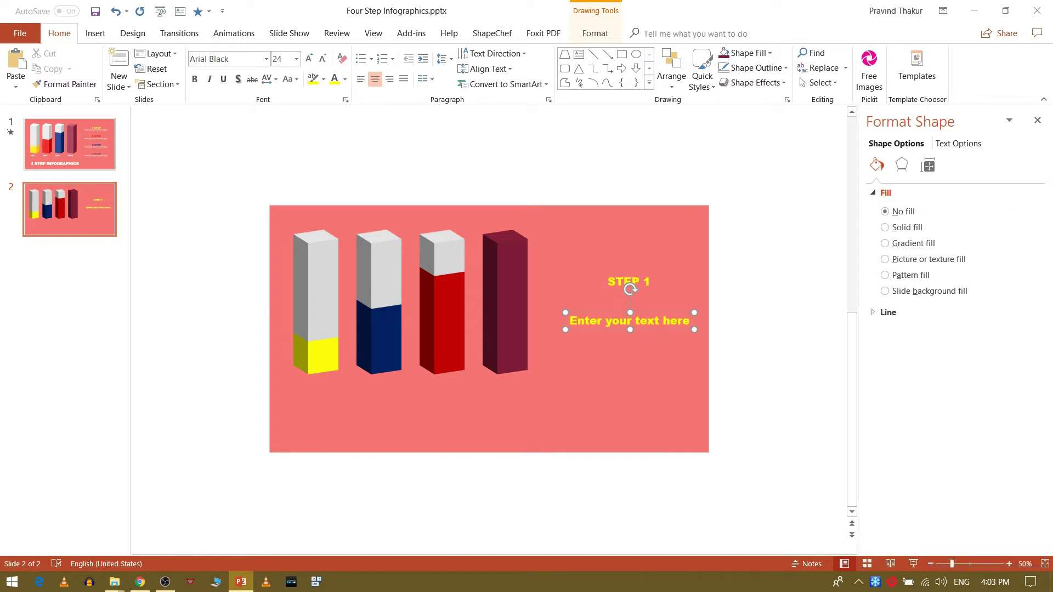
pyautogui.press('space')
pyautogui.write('<Space>for')
pyautogui.press('space')
pyautogui.write('tep')
pyautogui.press('space')
pyautogui.press('1')
pyautogui.press('.')
# Step: Make the description white Calibri and move it directly beneath the STEP 1 heading
pyautogui.click(654, 328)
pyautogui.press('<')
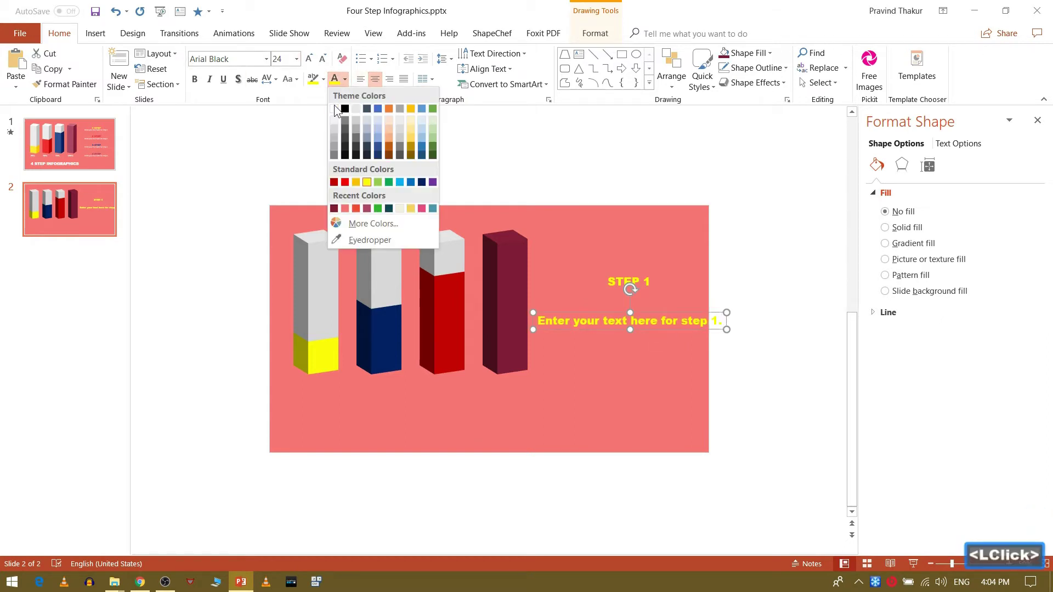
pyautogui.click(338, 112)
pyautogui.click(267, 64)
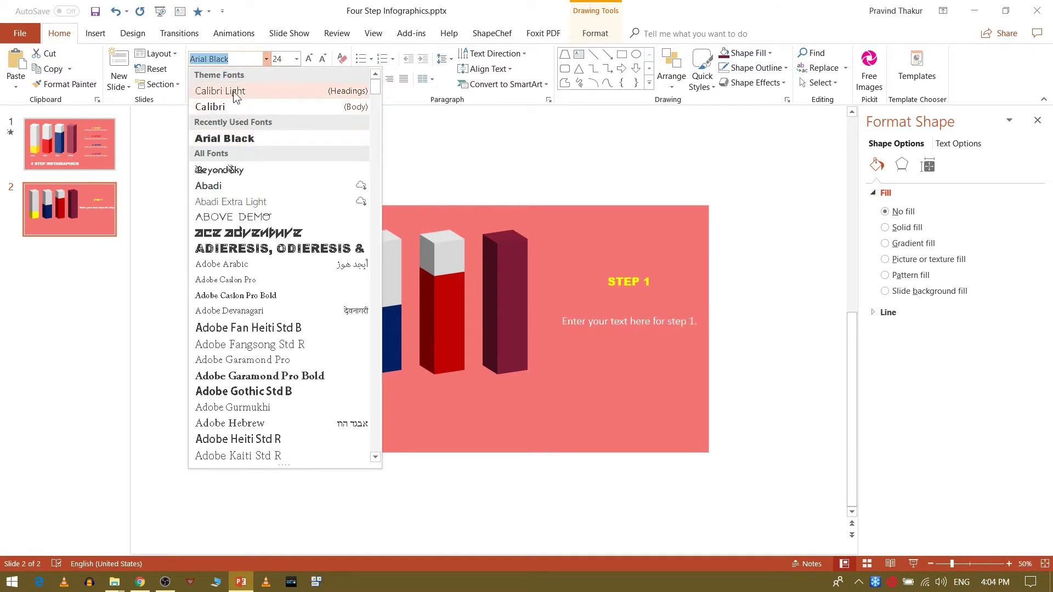
pyautogui.click(234, 114)
pyautogui.click(610, 327)
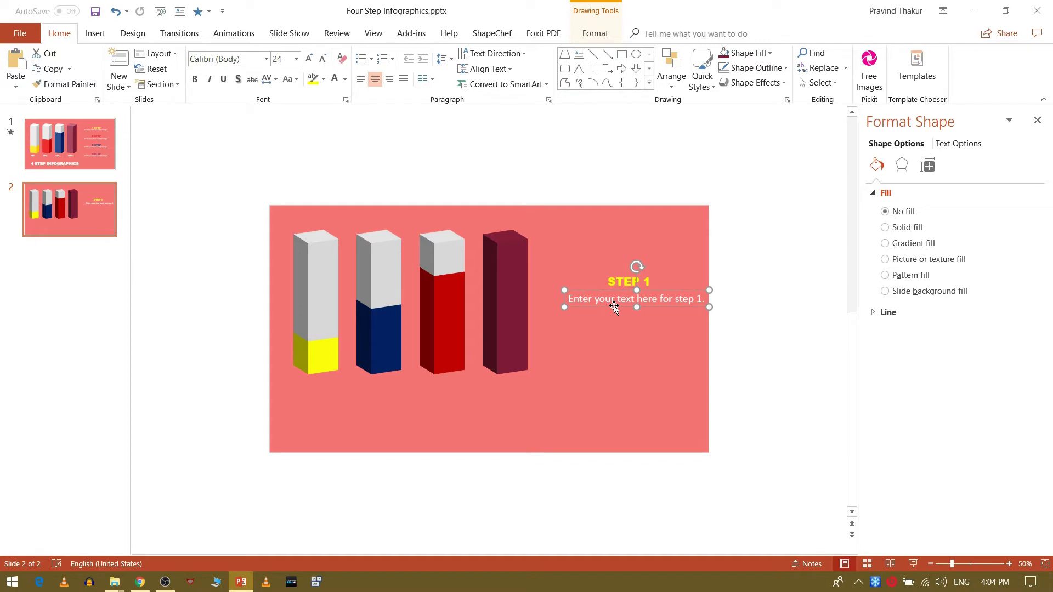
pyautogui.click(614, 305)
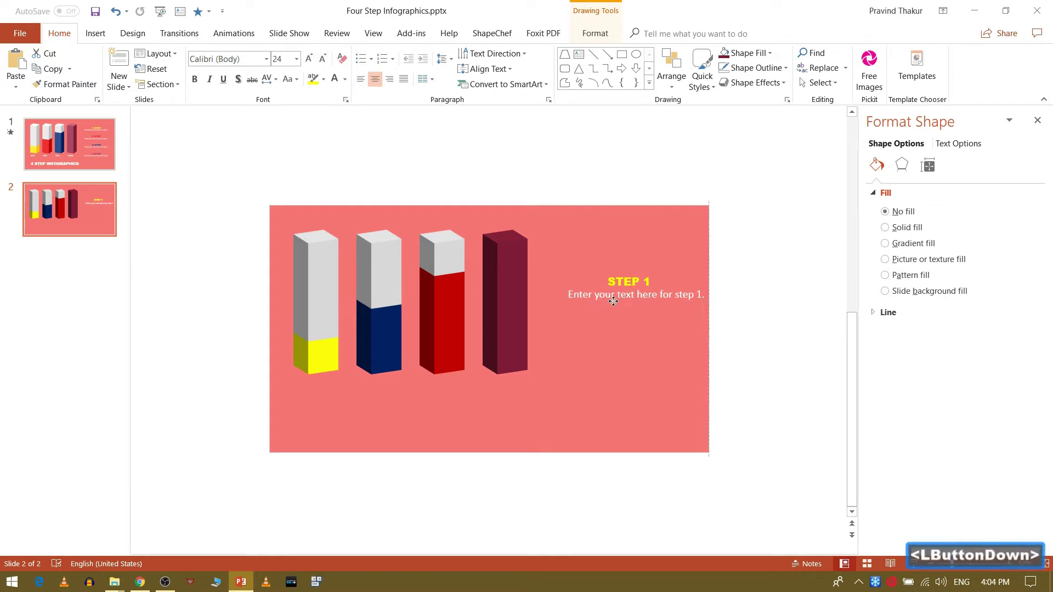
pyautogui.click(570, 272)
# Step: Group the heading with its description and duplicate the block three times into an even stack
pyautogui.click(611, 292)
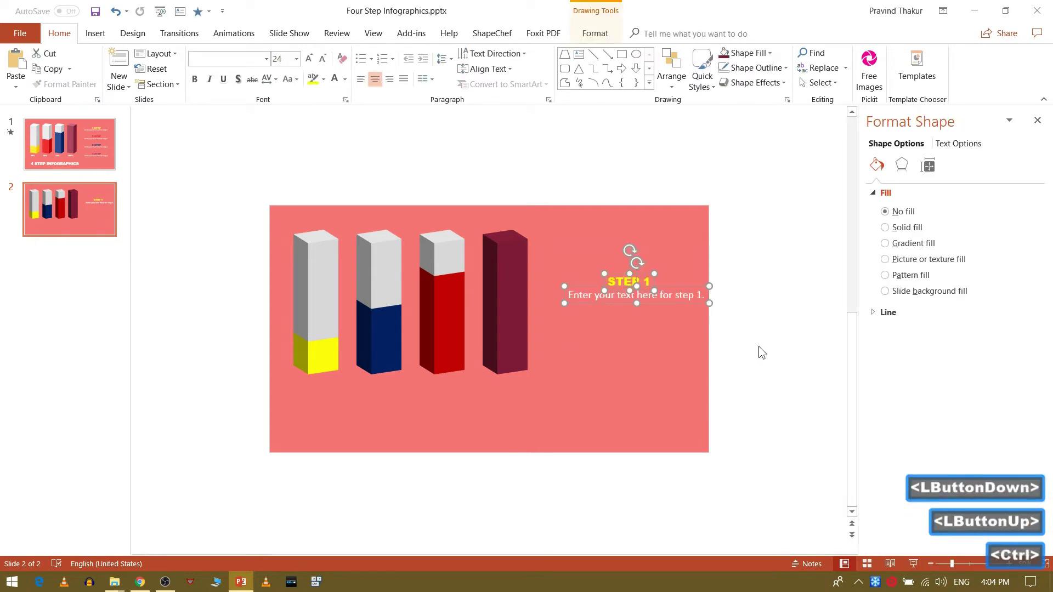
pyautogui.press('ctrl+g')
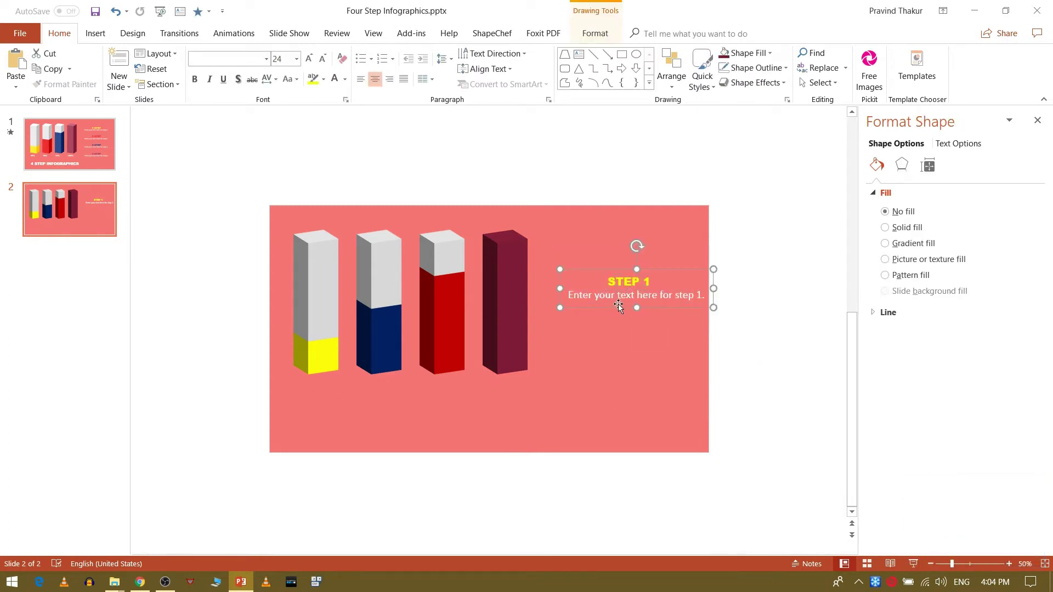
pyautogui.press('ctrl+d')
pyautogui.click(617, 326)
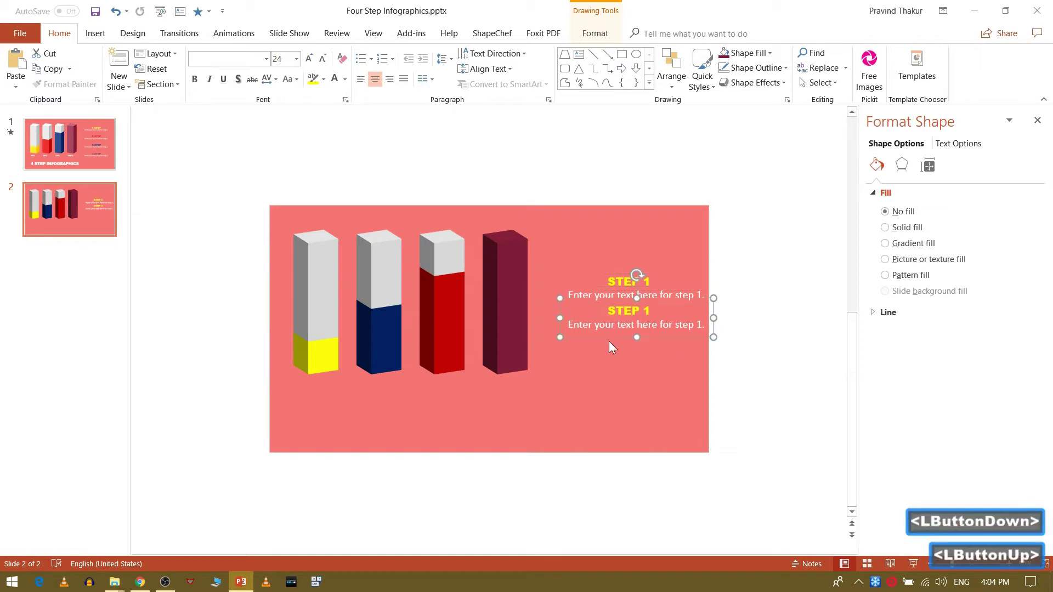
pyautogui.press('ctrl+d')
pyautogui.press('ctrl+d')
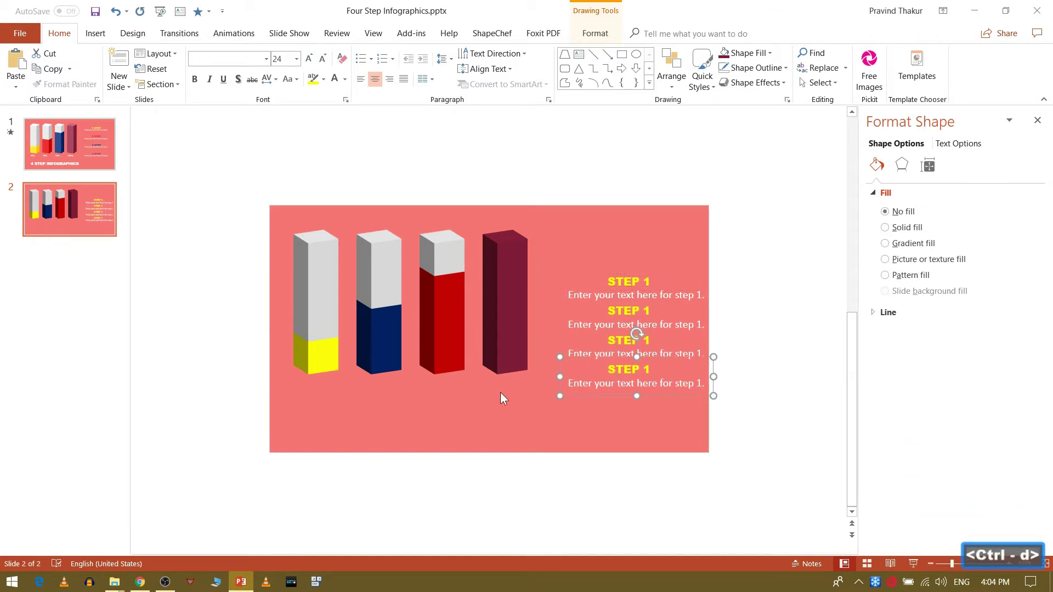
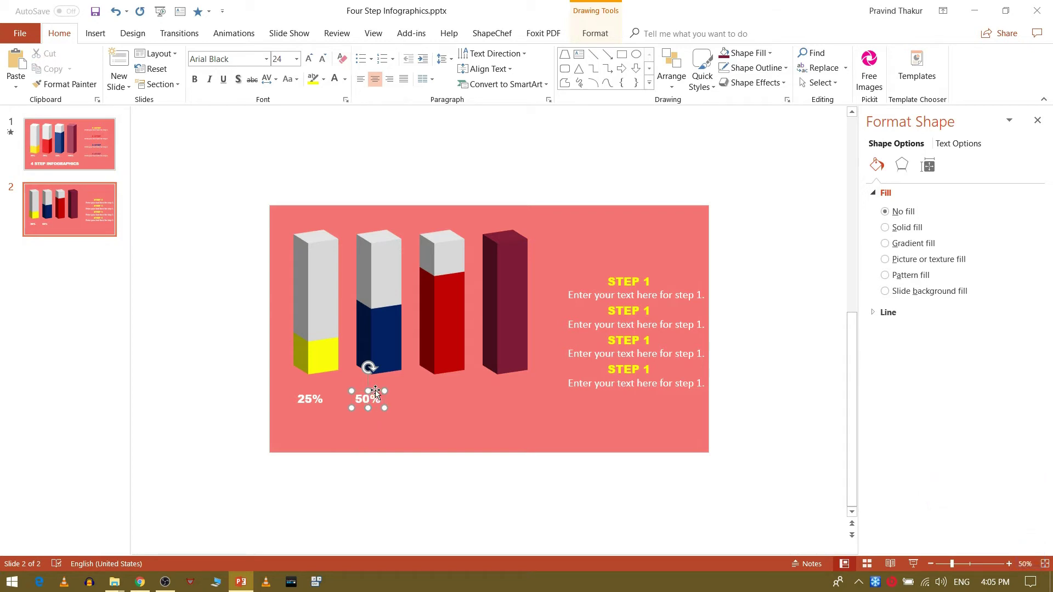
# Step: Copy percentage labels under each bar and line up 25%, 50%, 75% and 100% in one row
pyautogui.click(377, 392)
pyautogui.press('ctrl+d')
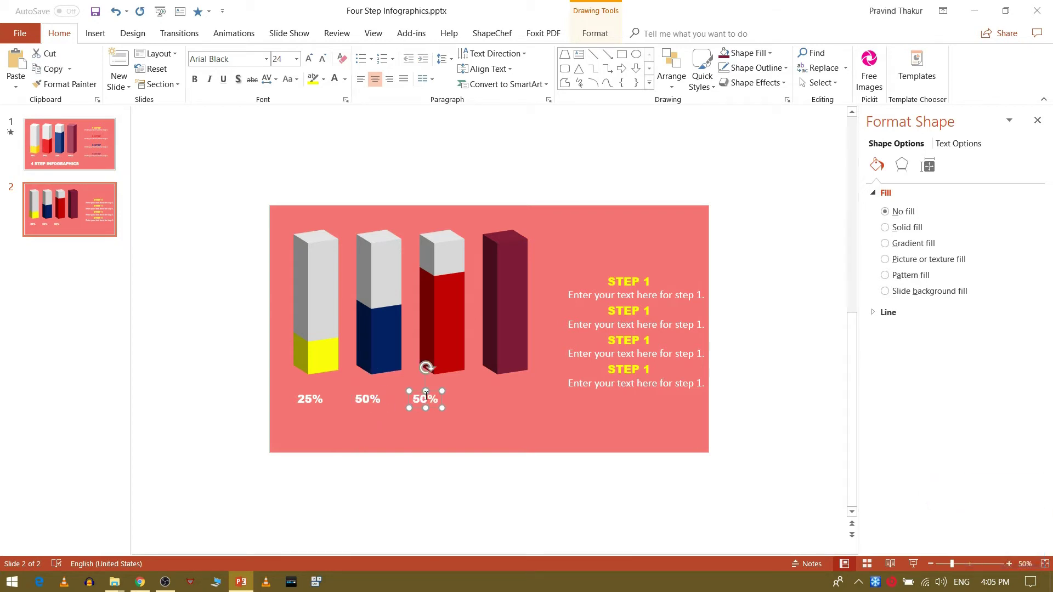
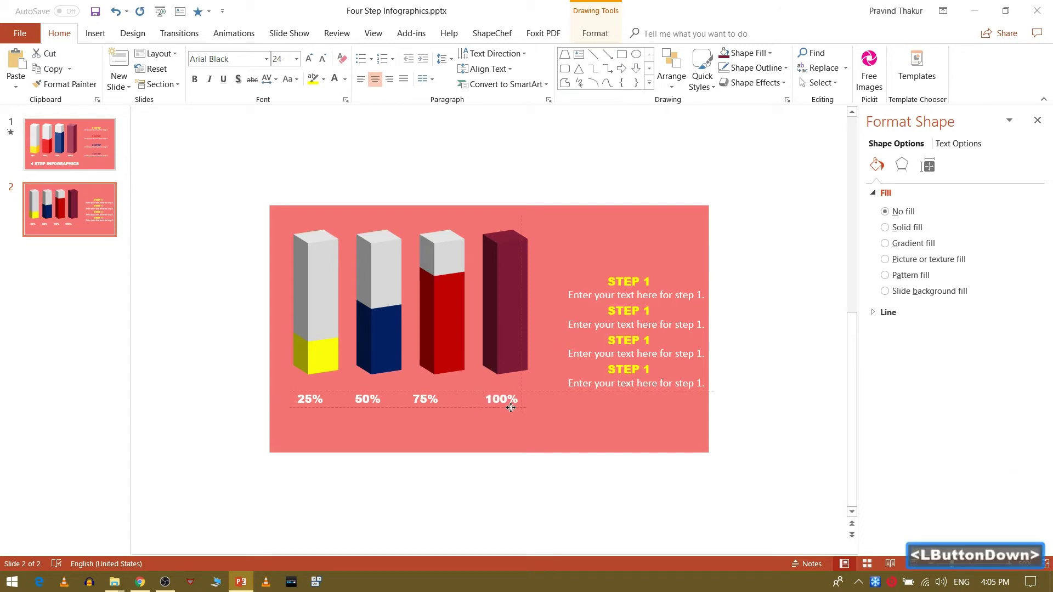
pyautogui.click(420, 407)
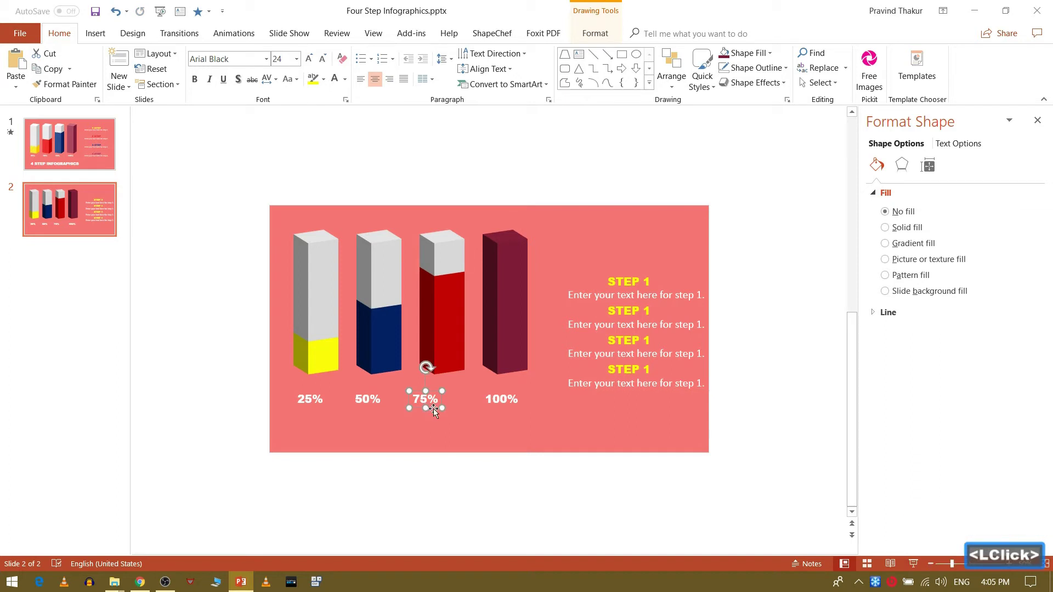
pyautogui.click(433, 407)
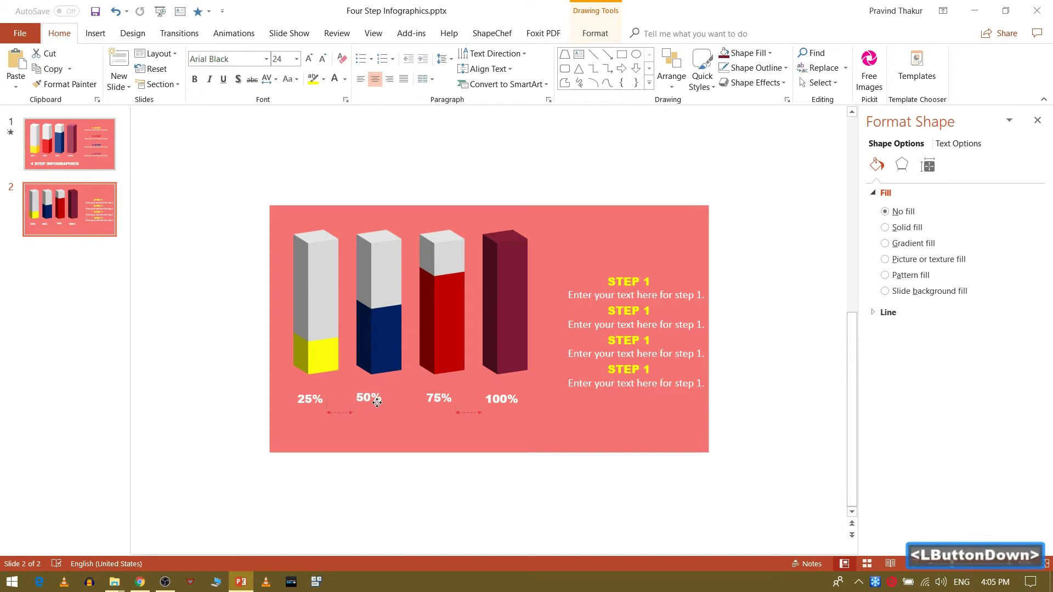
pyautogui.click(320, 407)
pyautogui.click(304, 407)
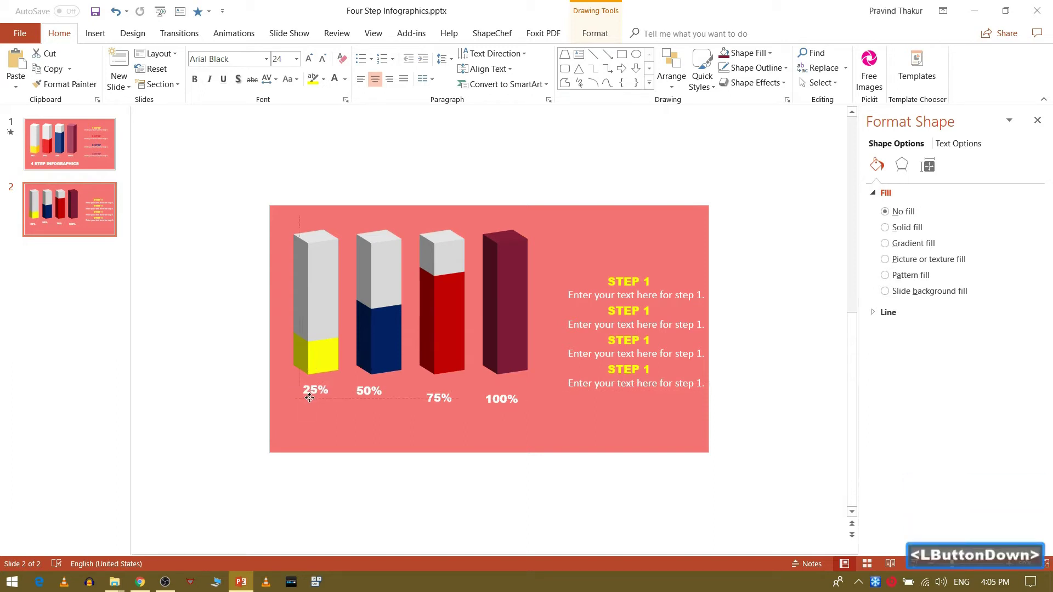
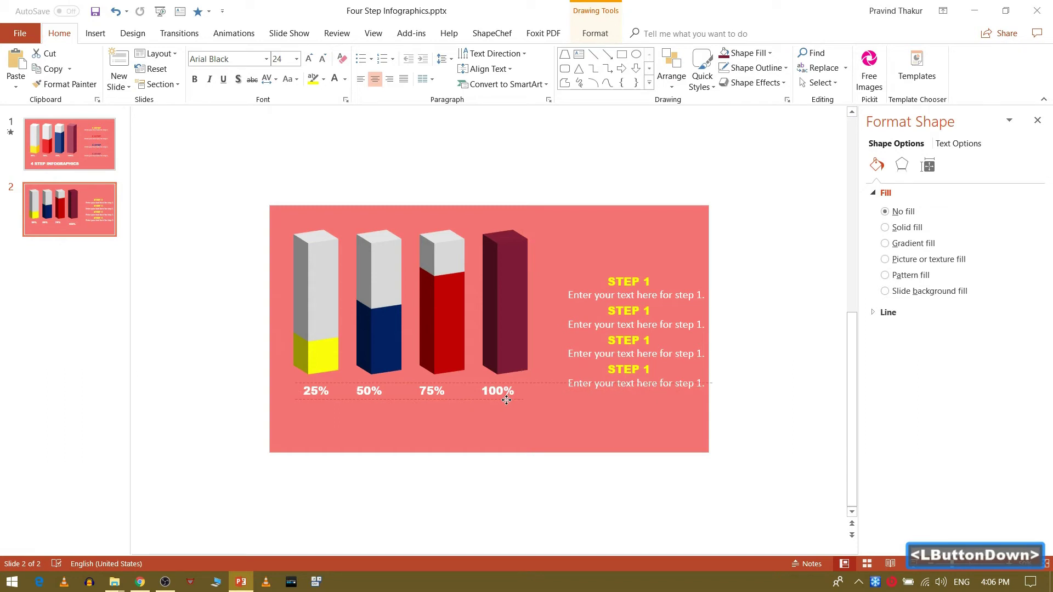
pyautogui.click(462, 420)
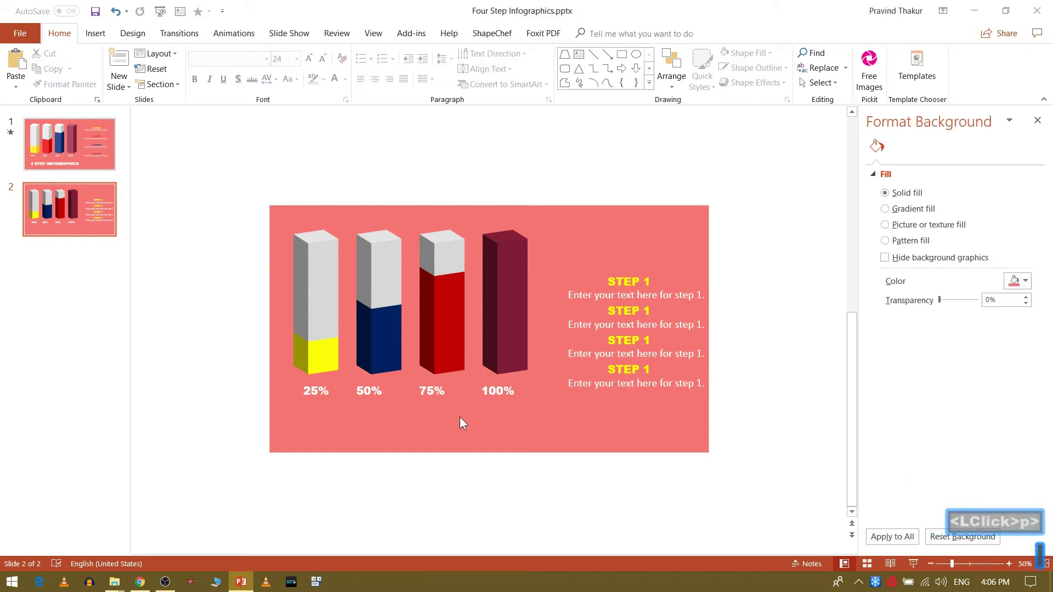
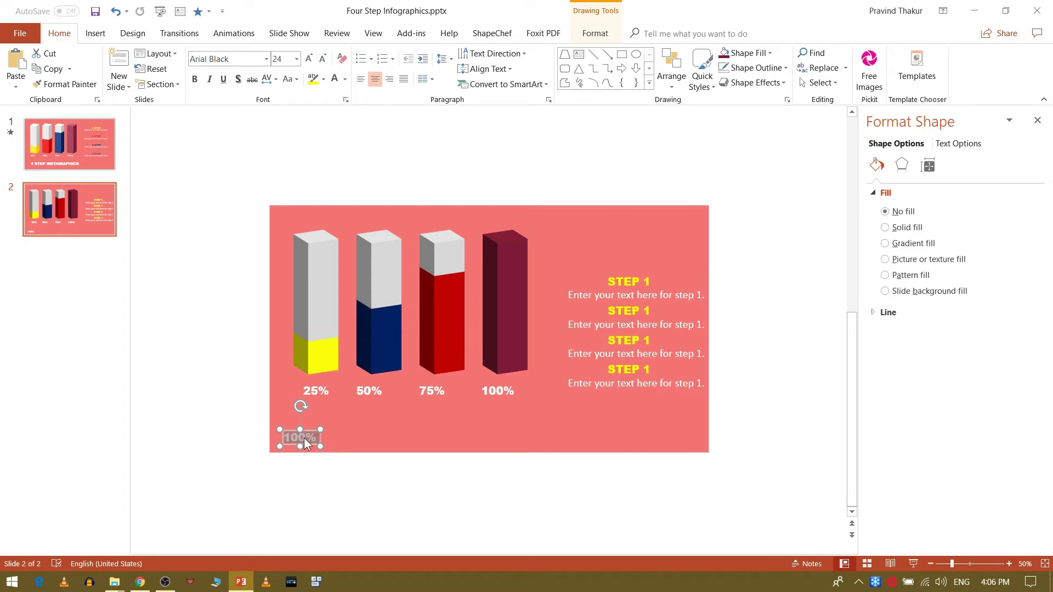
# Step: Retype the duplicated 100% label as the title '4 STEP INFOGRAPHIC'
pyautogui.press('4')
pyautogui.press('space')
pyautogui.write('step')
pyautogui.press('shift+space')
pyautogui.write('nograph')
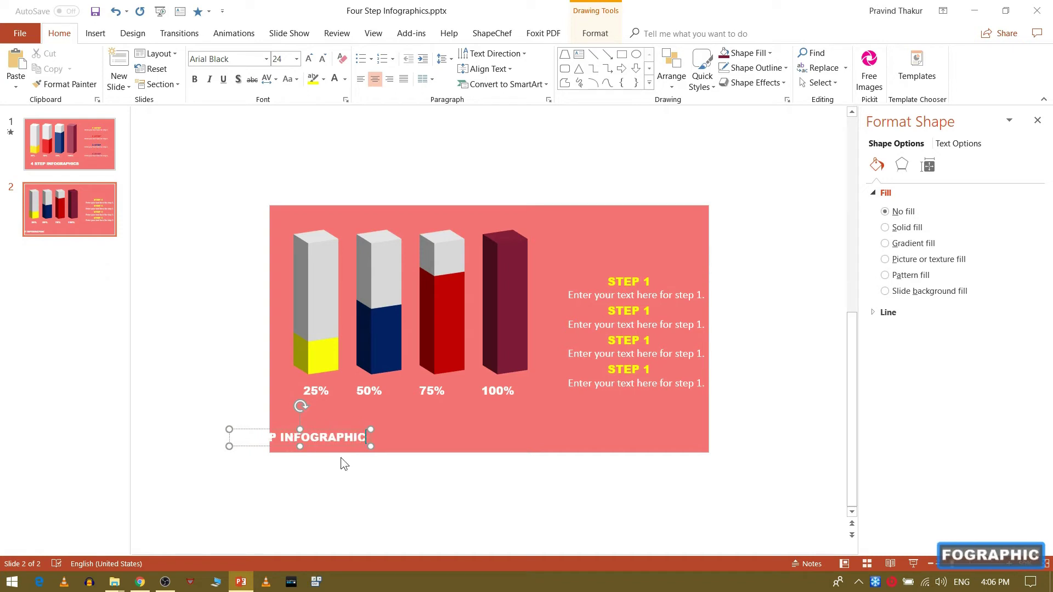
pyautogui.write('ic')
# Step: Enlarge the title to 32 point and centre it below the percentage labels
pyautogui.click(384, 444)
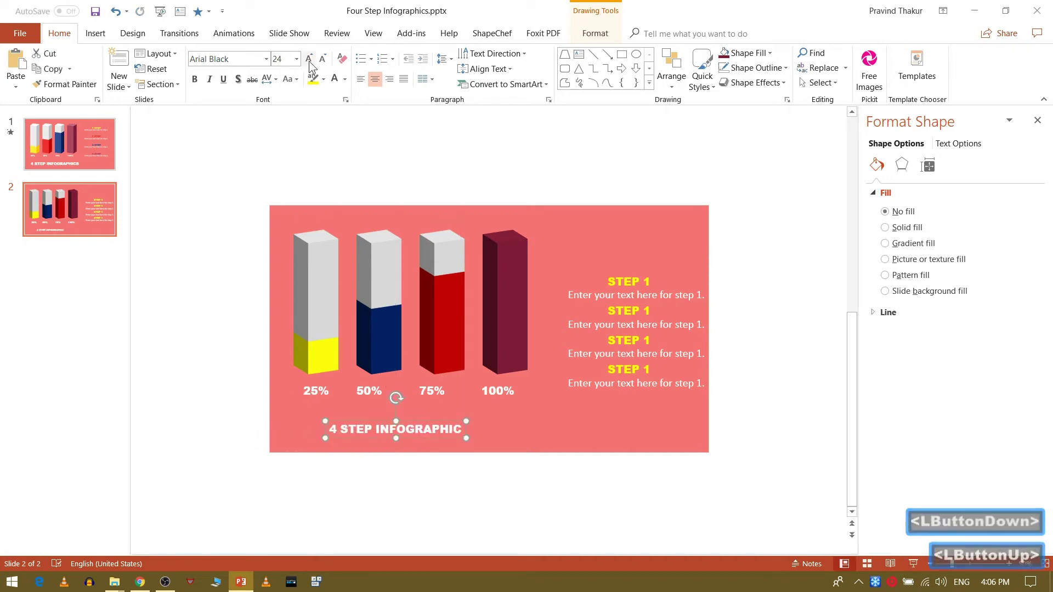
pyautogui.click(314, 67)
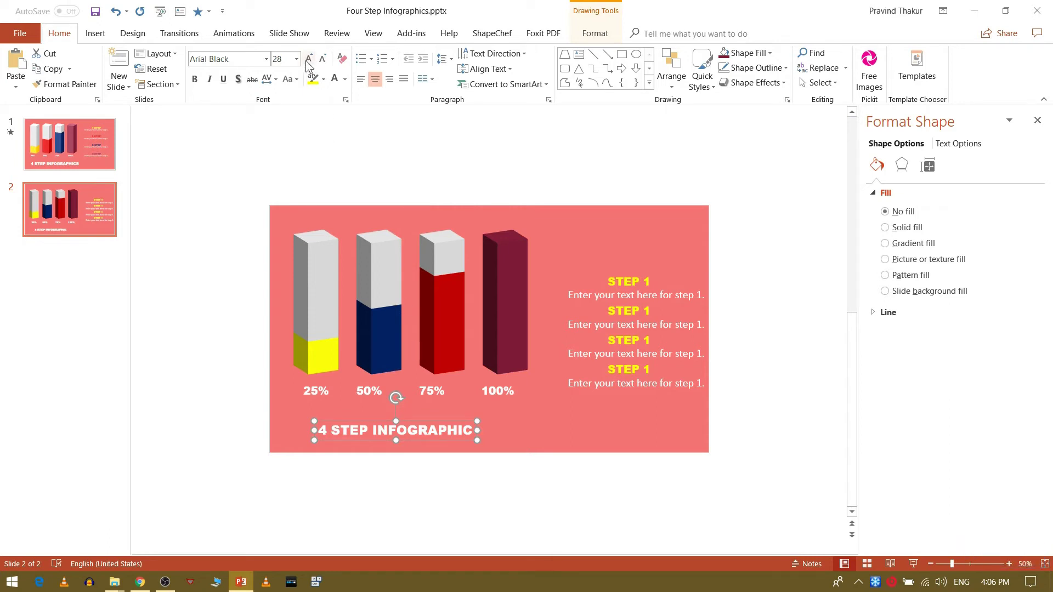
pyautogui.click(312, 66)
pyautogui.click(449, 443)
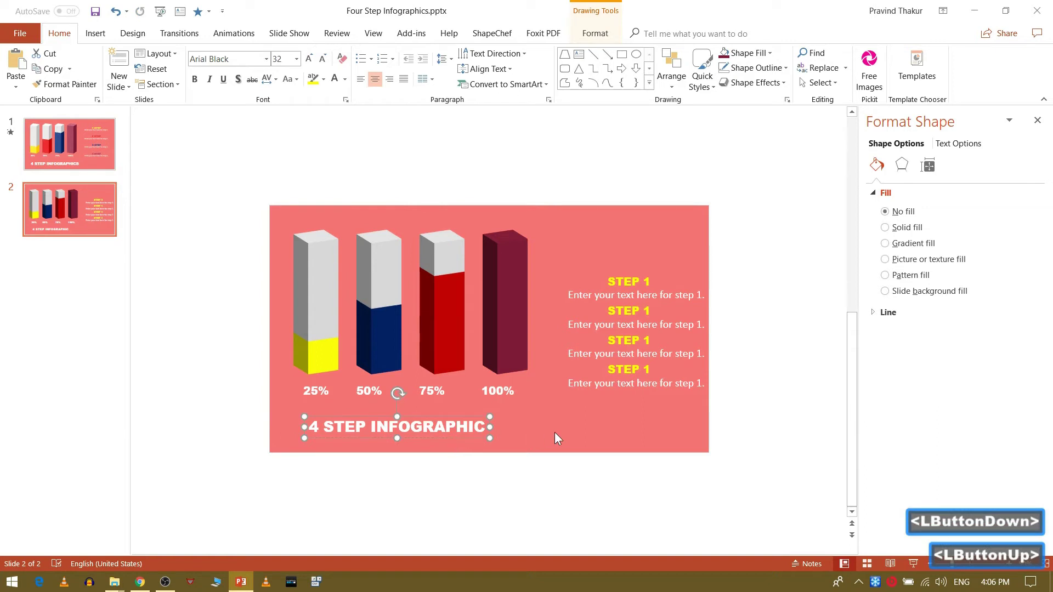
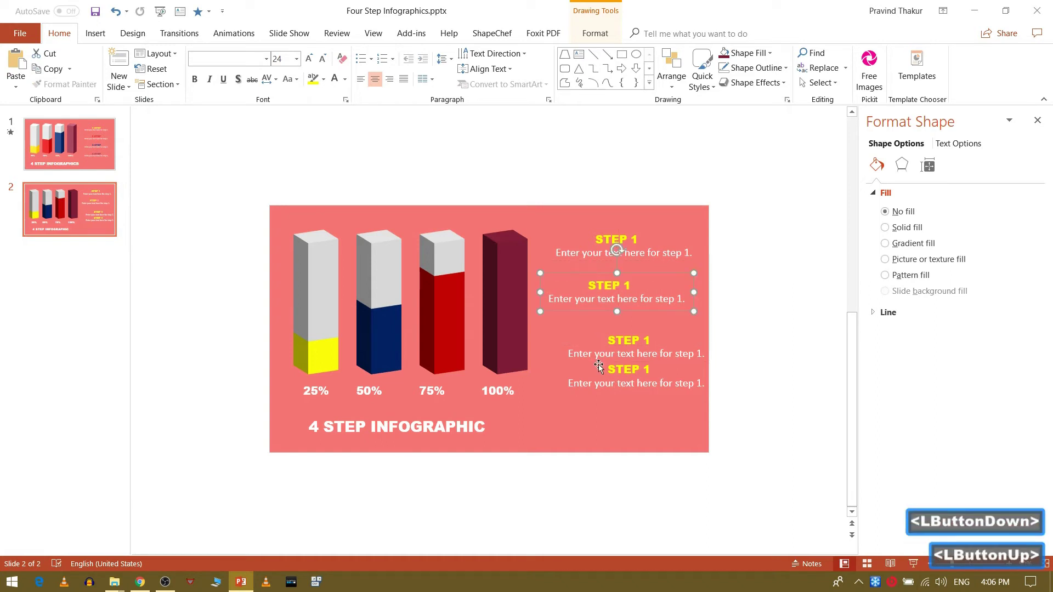
# Step: Drag the step text blocks apart into a rough vertical stack beside the bars
pyautogui.click(601, 364)
pyautogui.click(594, 328)
pyautogui.click(586, 321)
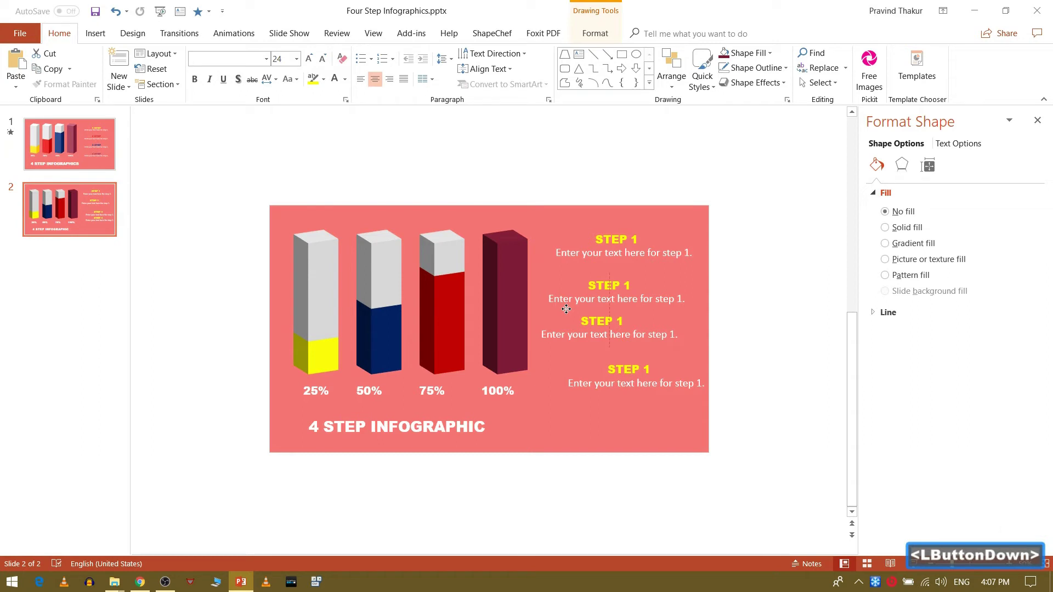
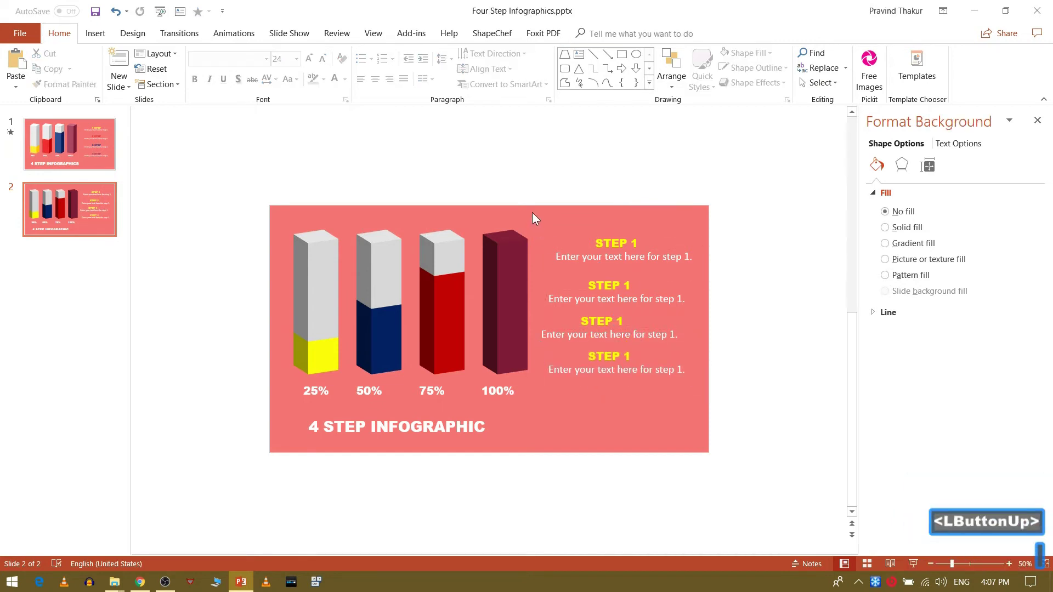
# Step: Select all four step blocks and distribute them vertically with Arrange > Align
pyautogui.click(745, 442)
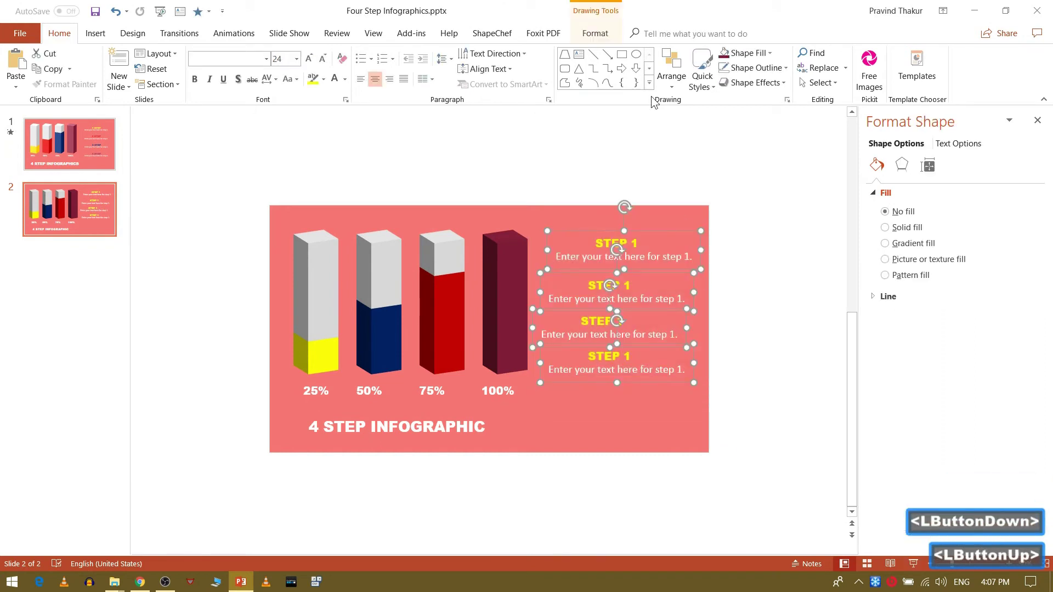
pyautogui.click(670, 78)
pyautogui.click(713, 266)
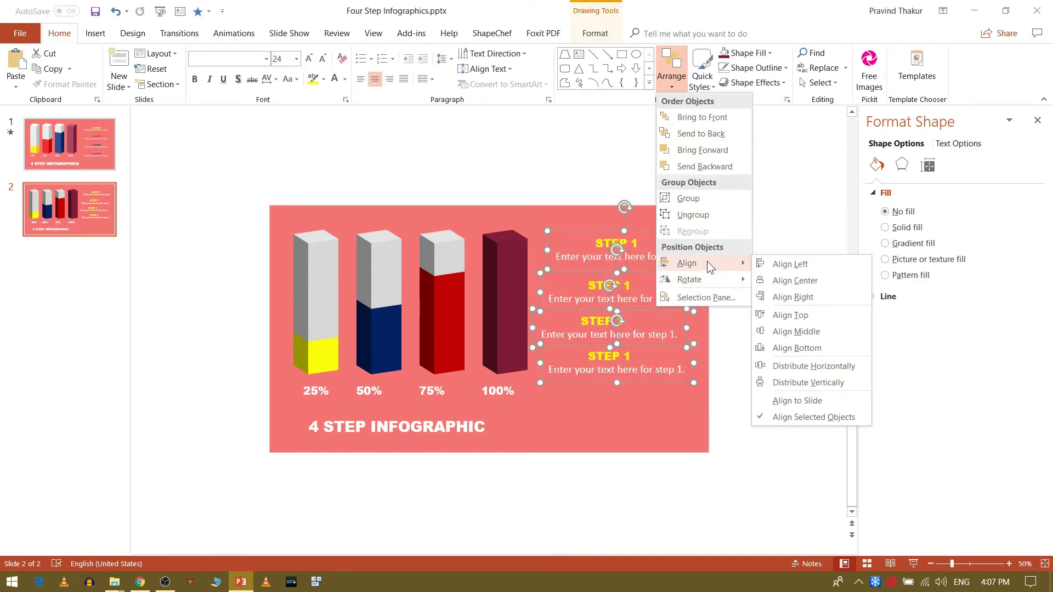
pyautogui.click(823, 373)
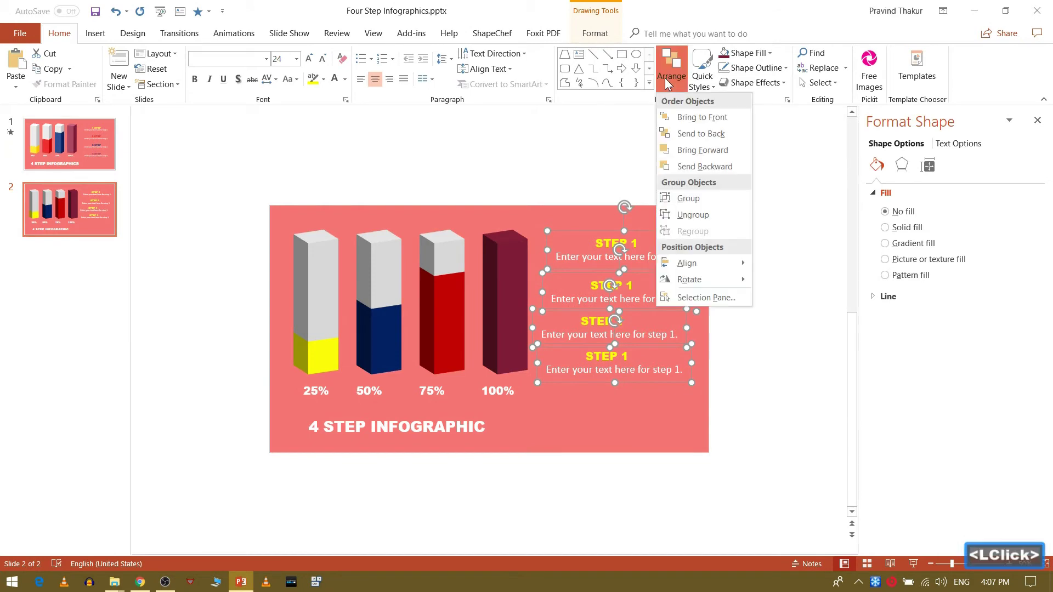
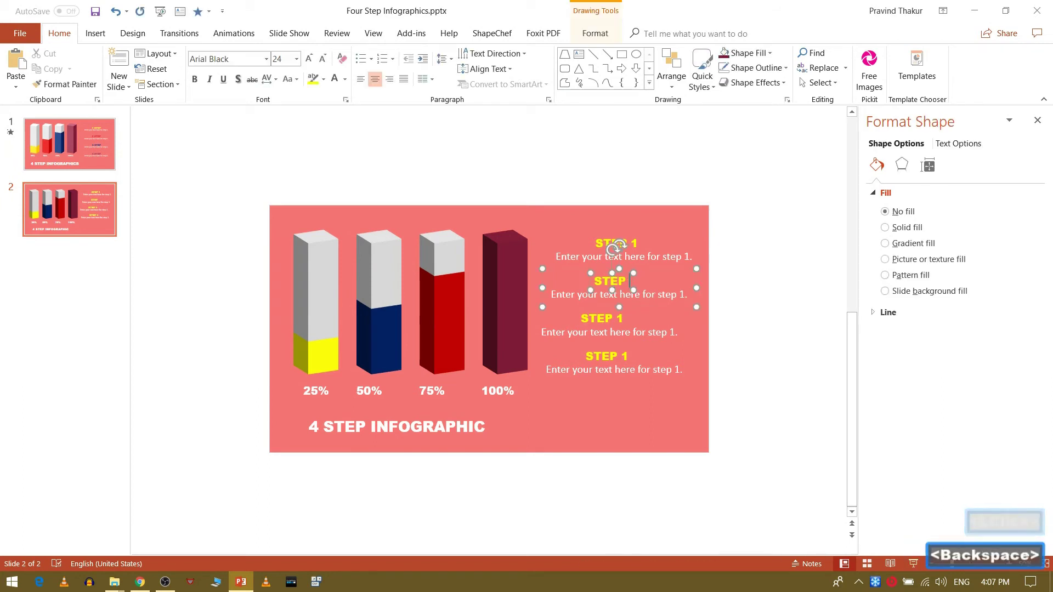
# Step: Renumber the second heading from STEP 4 to STEP 2
pyautogui.press('4')
pyautogui.press('BackSpace')
pyautogui.press('2')
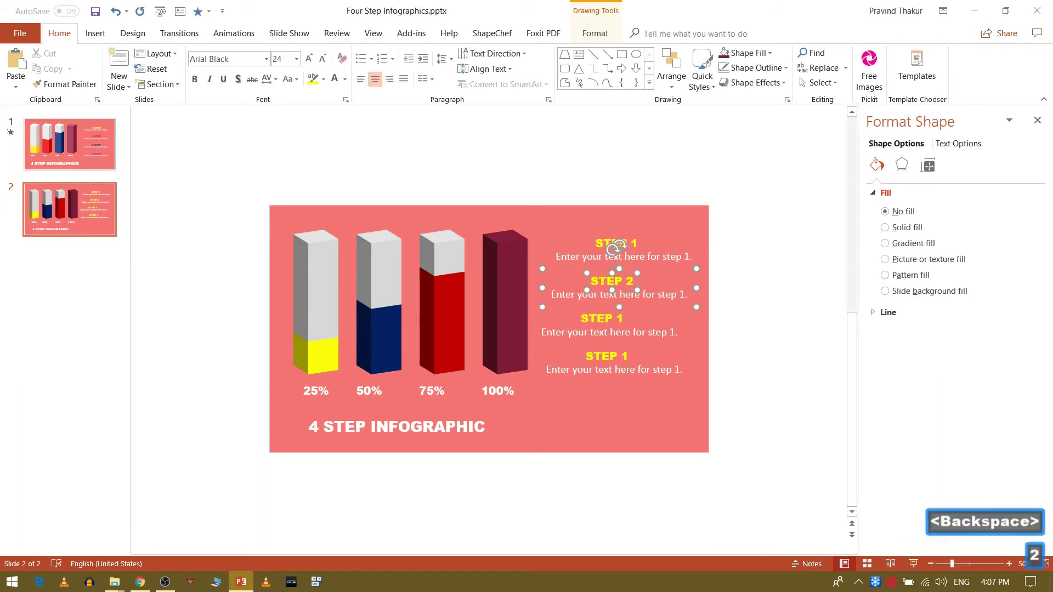
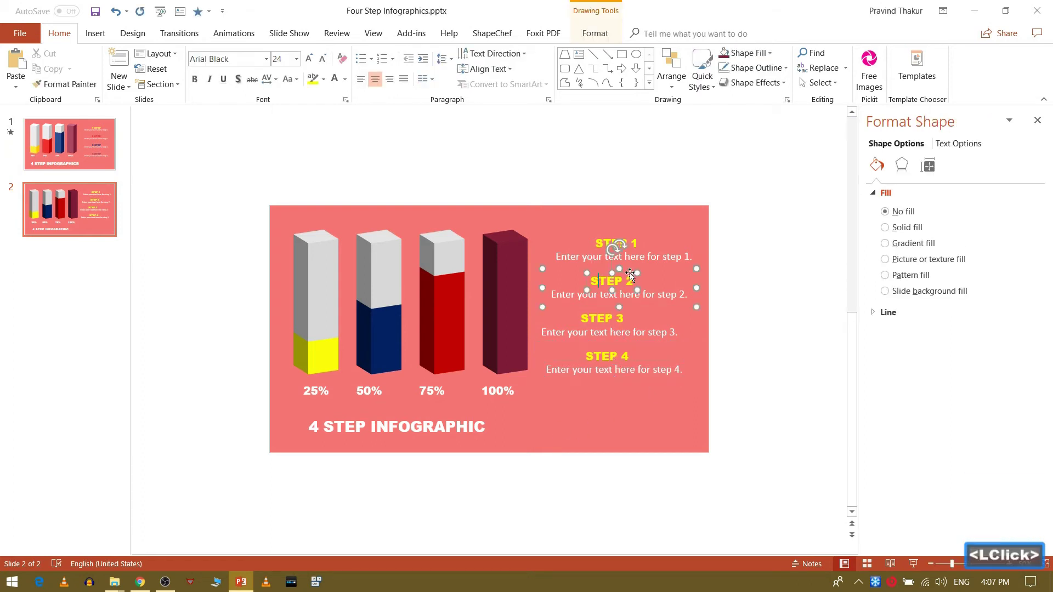
# Step: Colour STEP 2 navy and STEP 3 red using the eyedropper on their bars
pyautogui.click(627, 272)
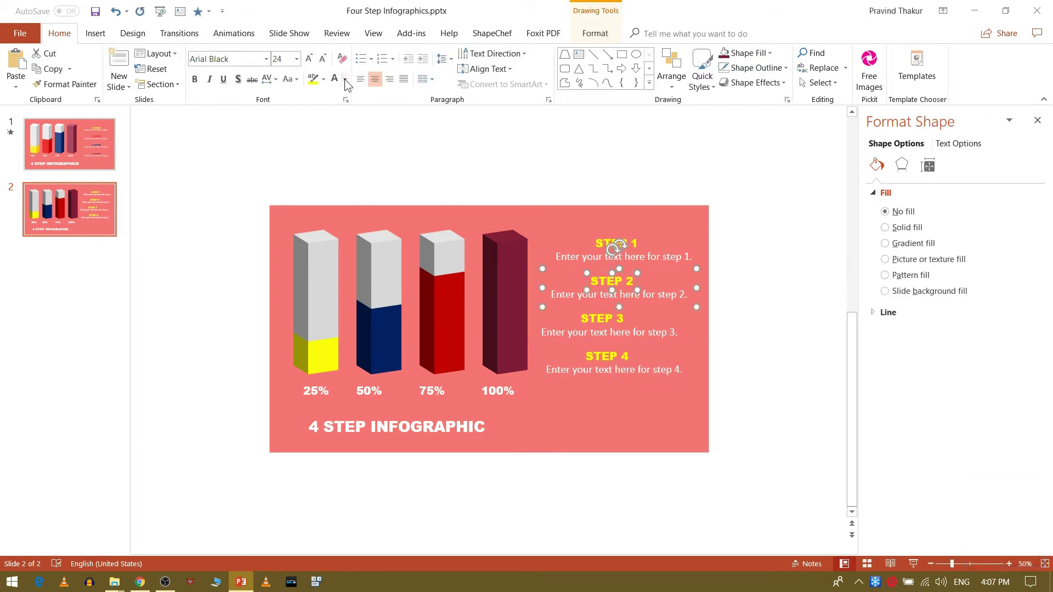
pyautogui.click(351, 83)
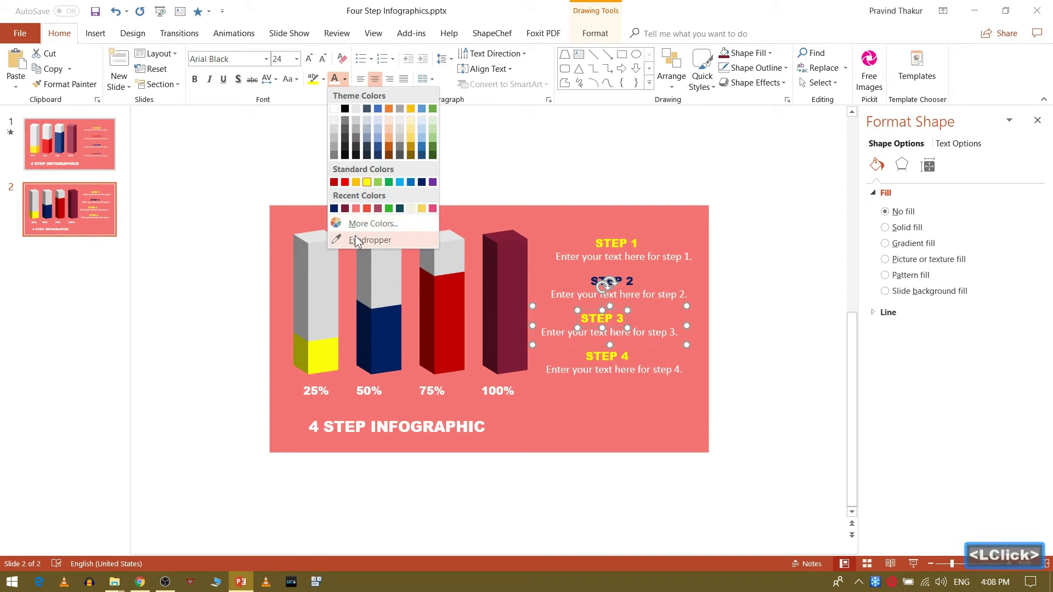
pyautogui.click(358, 242)
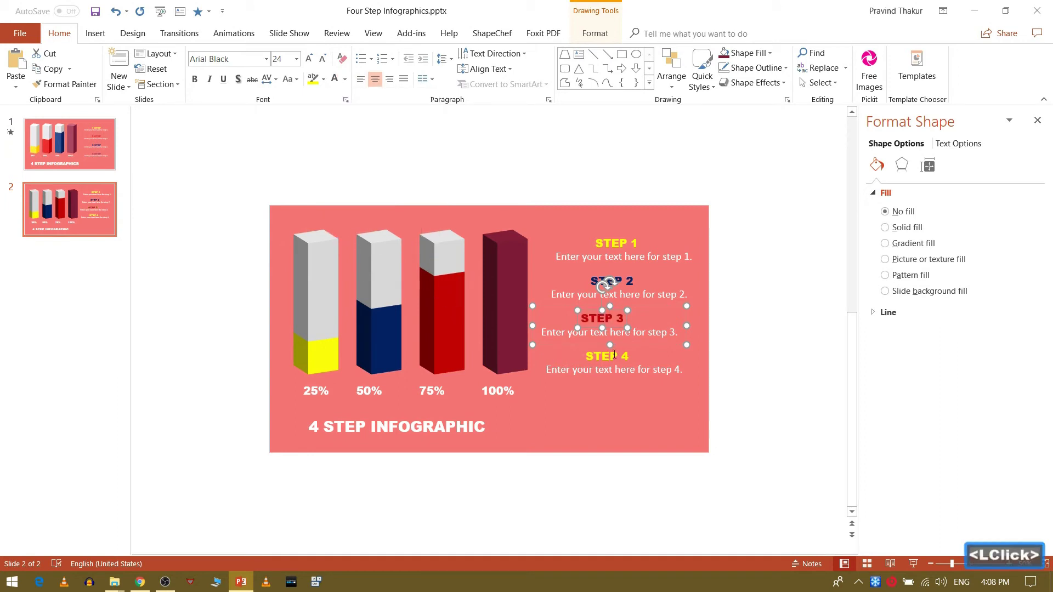
pyautogui.click(632, 357)
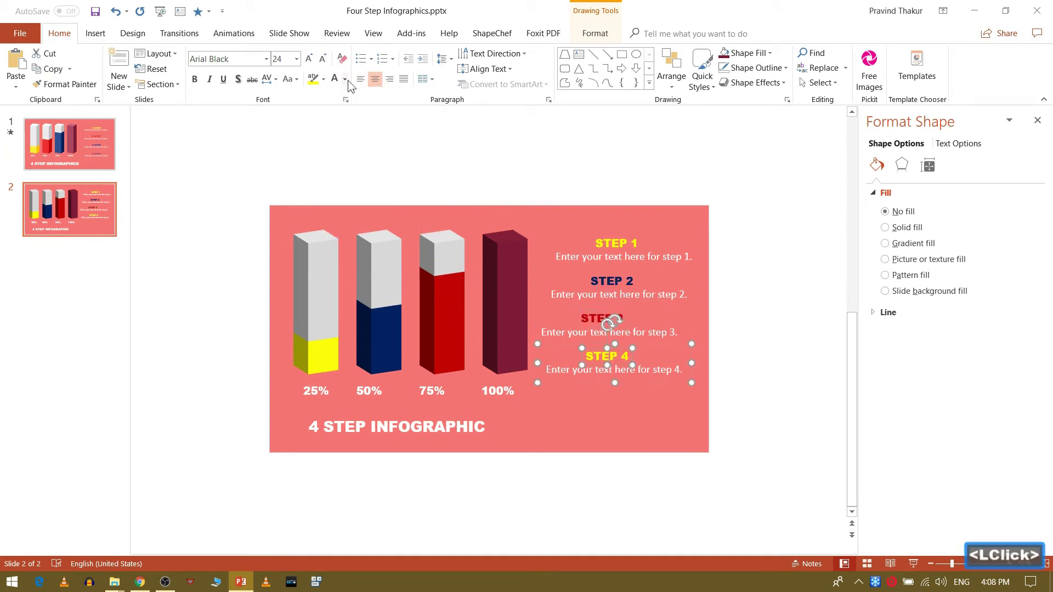
# Step: Colour the STEP 4 heading maroon from the fourth bar and tighten the step blocks
pyautogui.click(375, 241)
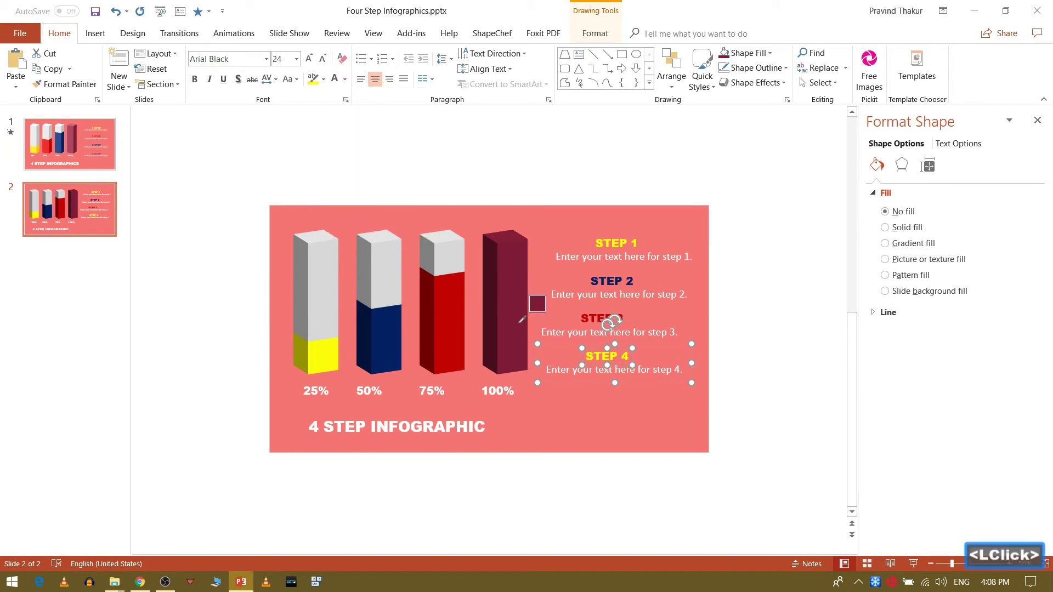
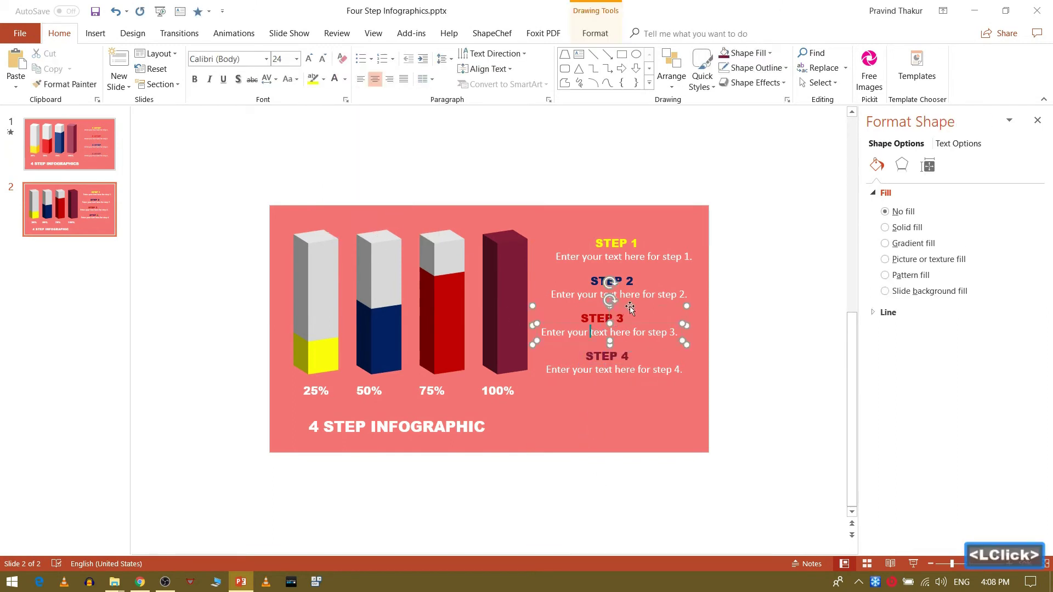
pyautogui.doubleClick(630, 304)
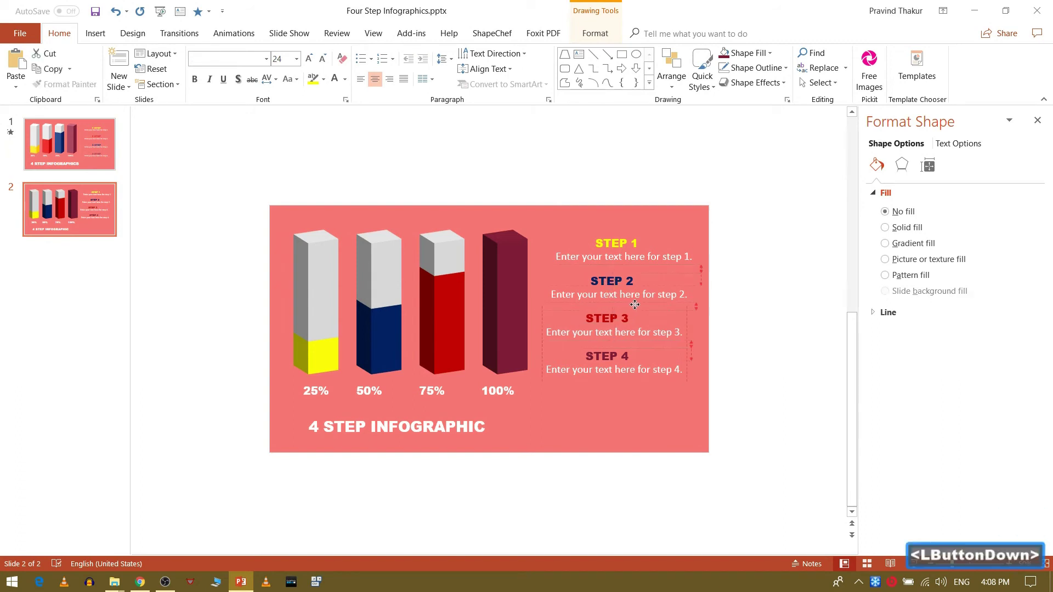
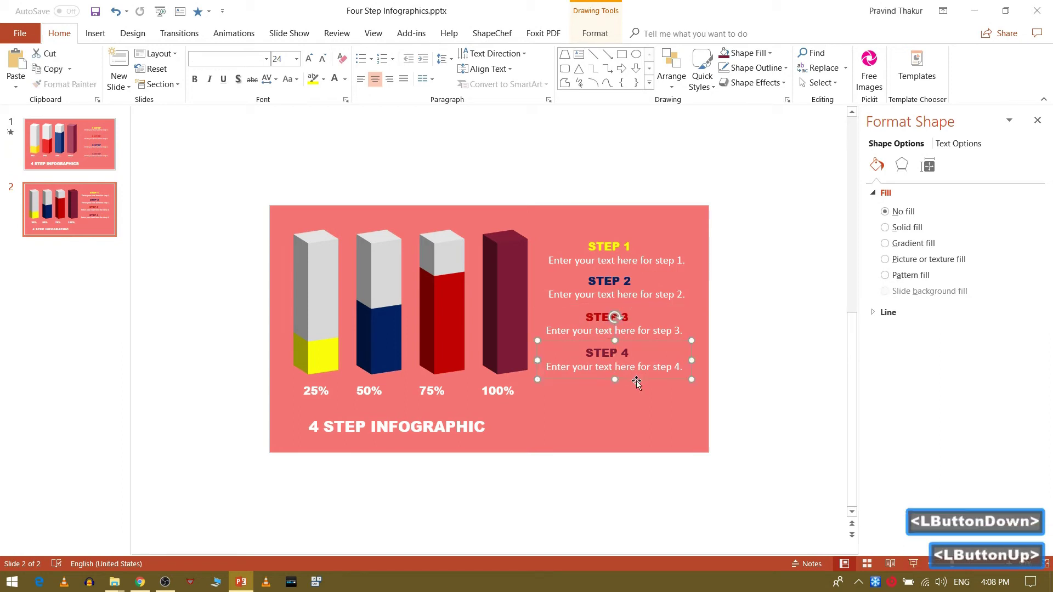
# Step: Give the first yellow bar a Wipe entrance animation
pyautogui.click(577, 419)
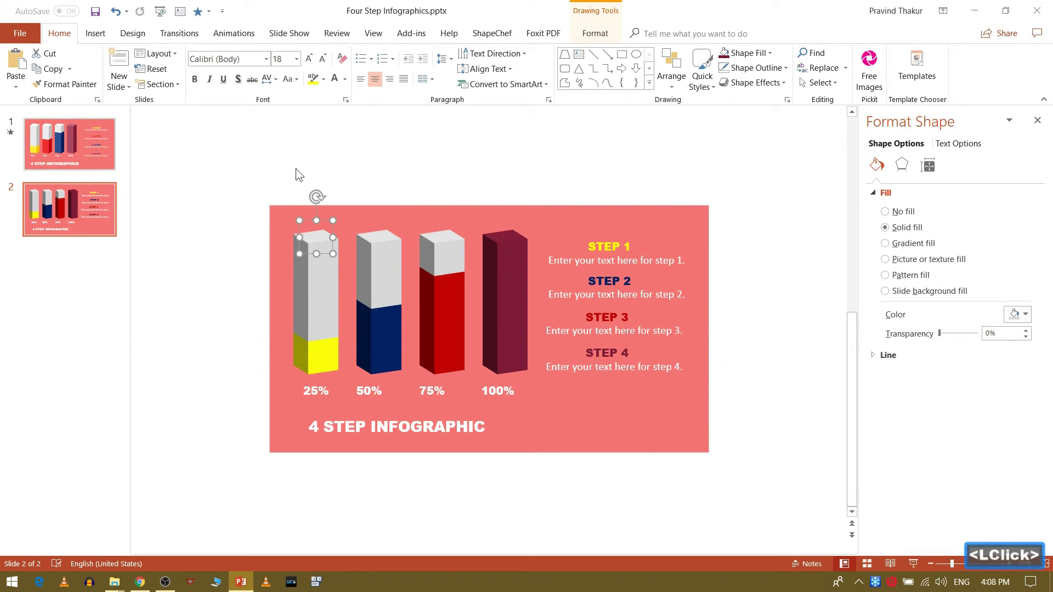
pyautogui.click(829, 348)
pyautogui.click(1040, 124)
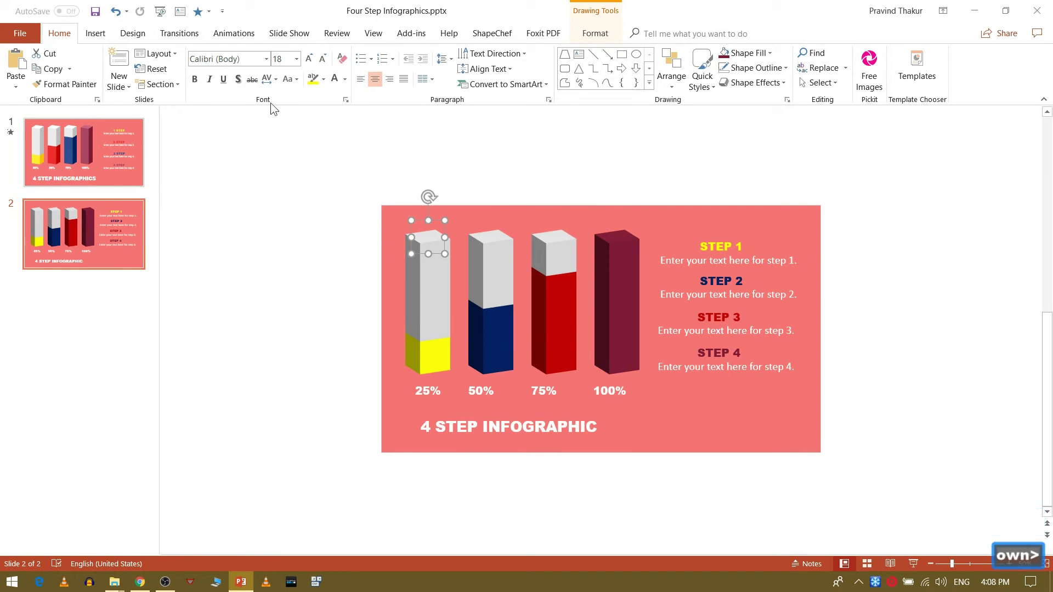
pyautogui.click(239, 42)
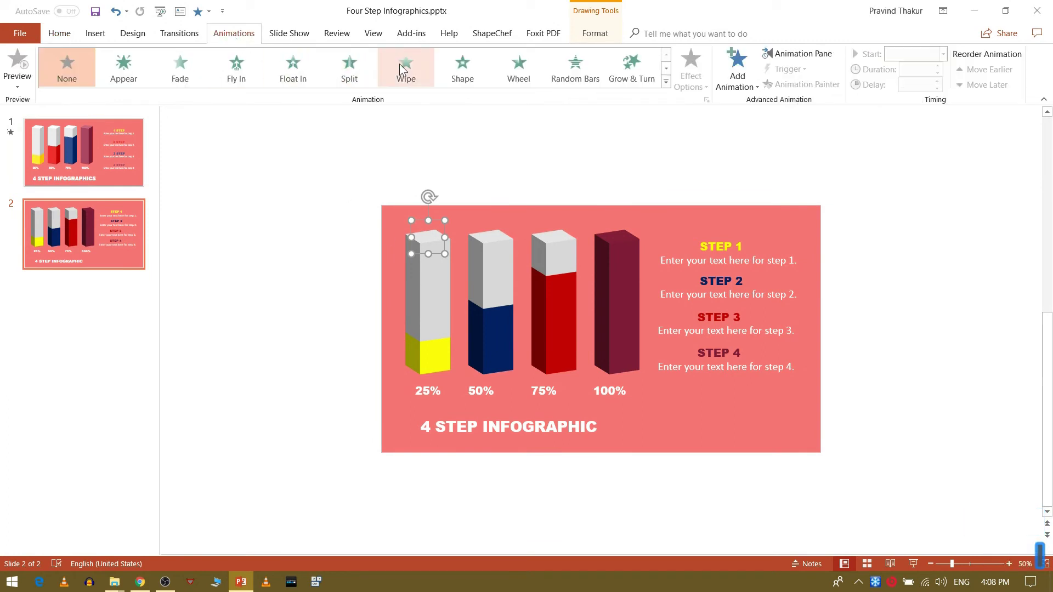
pyautogui.click(402, 68)
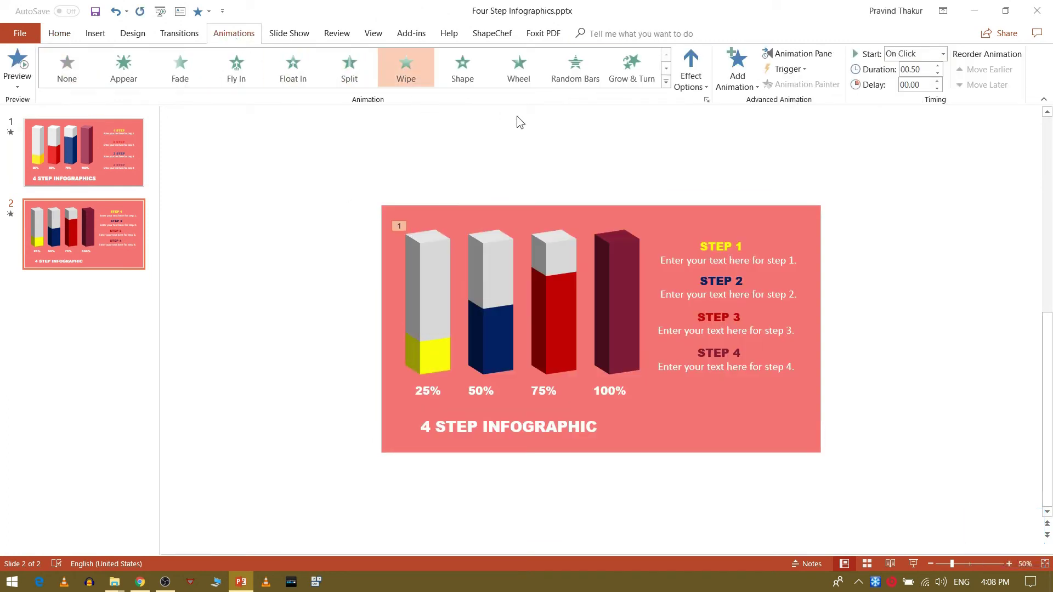
# Step: Make the 25% label wipe in, starting with the bar's animation in the Animation Pane
pyautogui.click(419, 297)
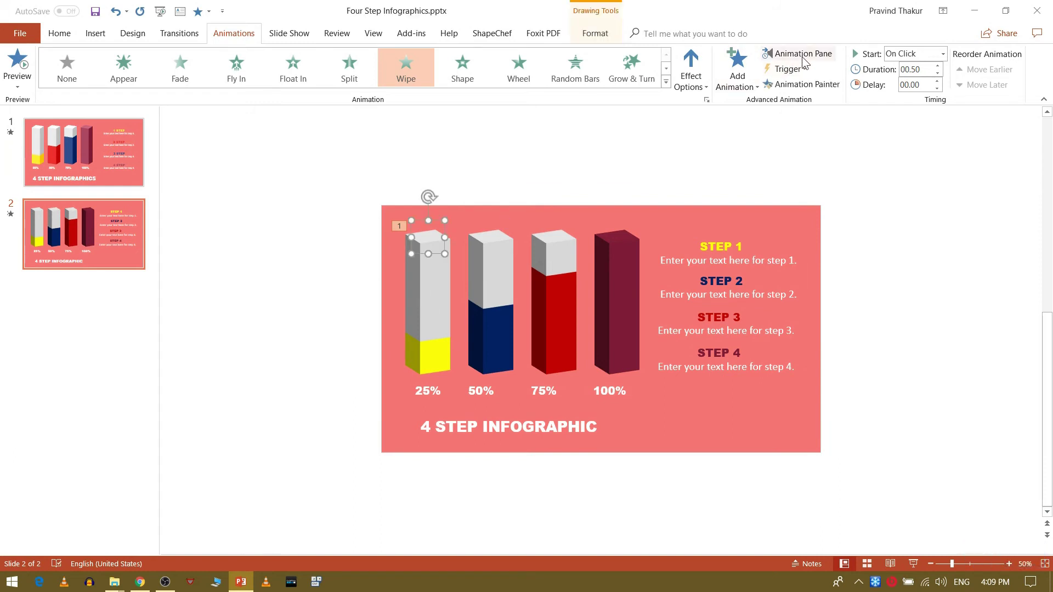
pyautogui.click(807, 62)
pyautogui.click(897, 167)
pyautogui.rightClick(896, 168)
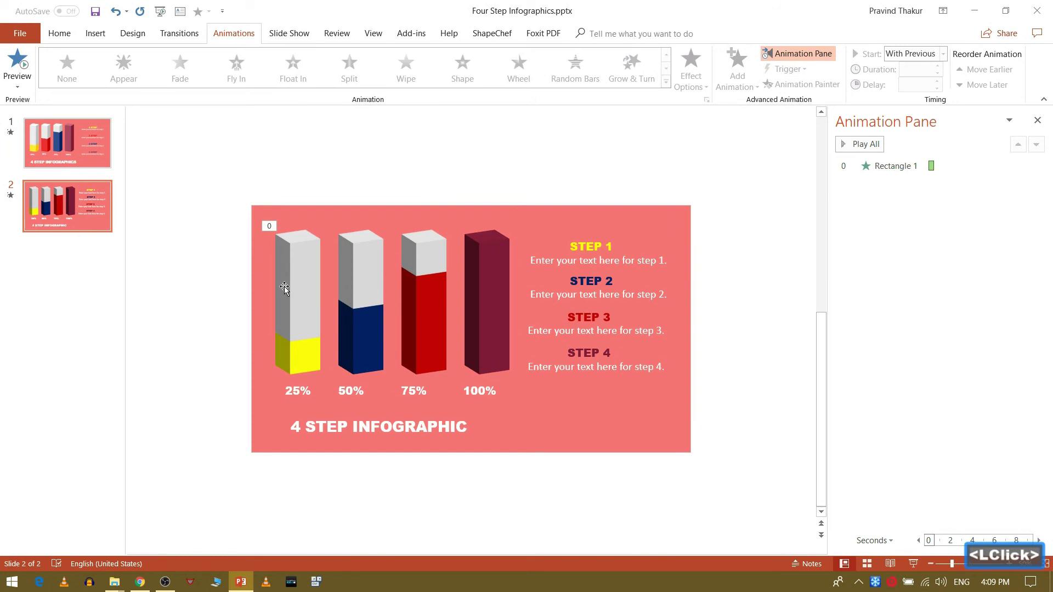
pyautogui.click(803, 85)
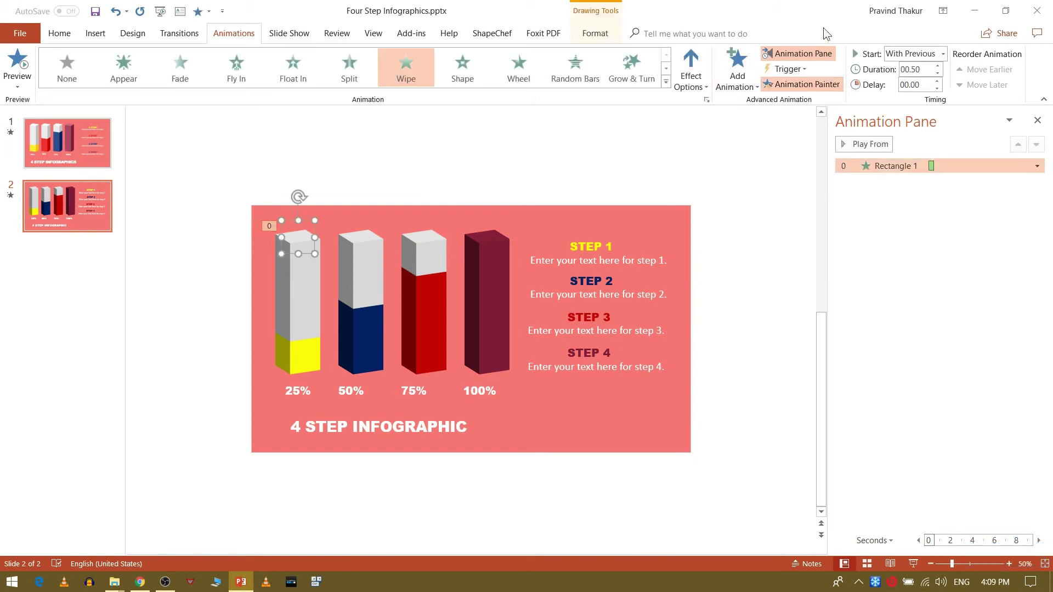
pyautogui.click(798, 89)
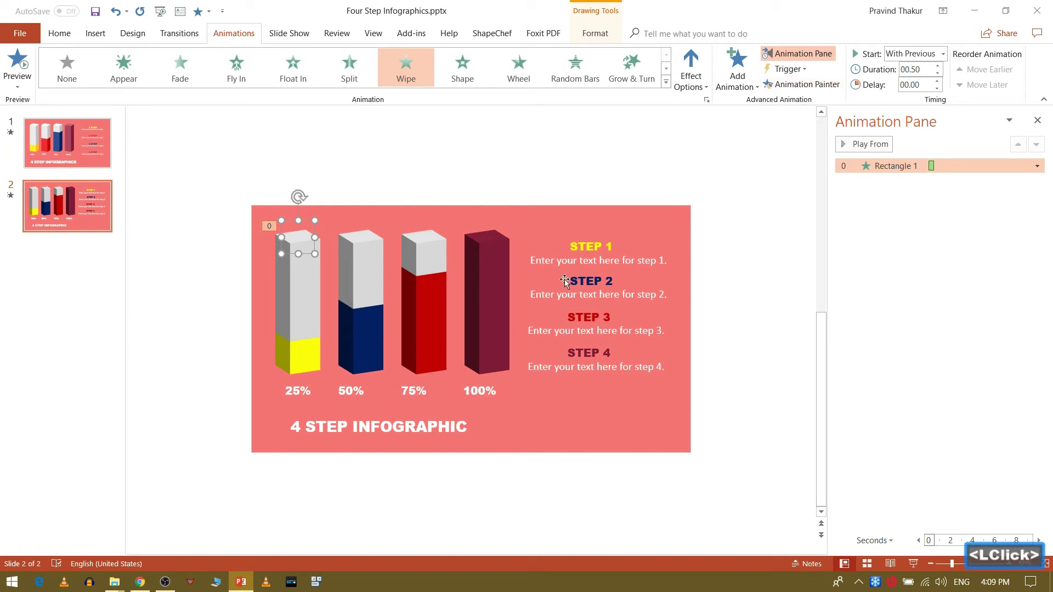
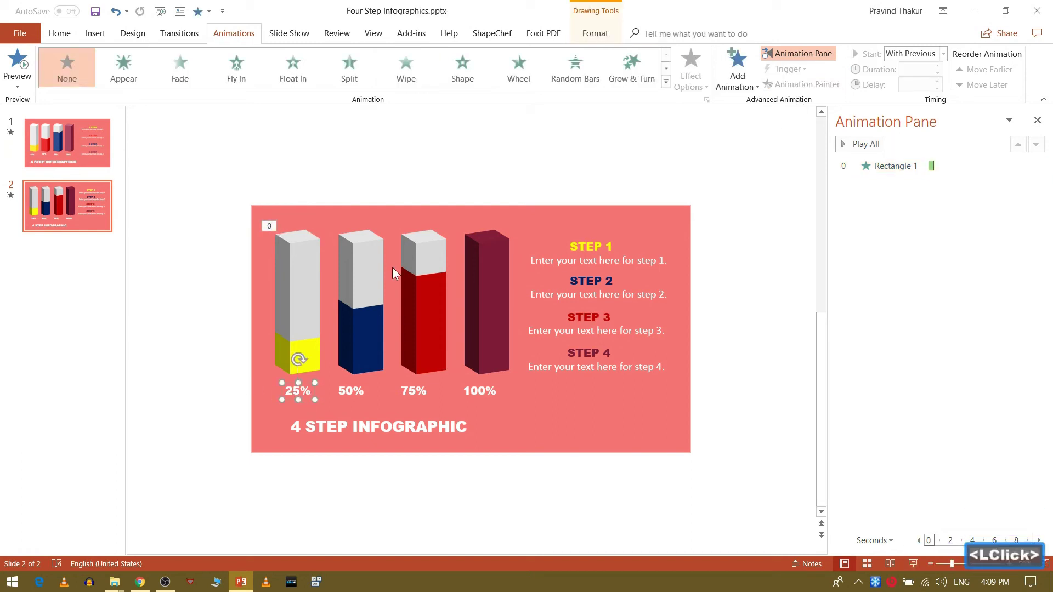
pyautogui.click(401, 77)
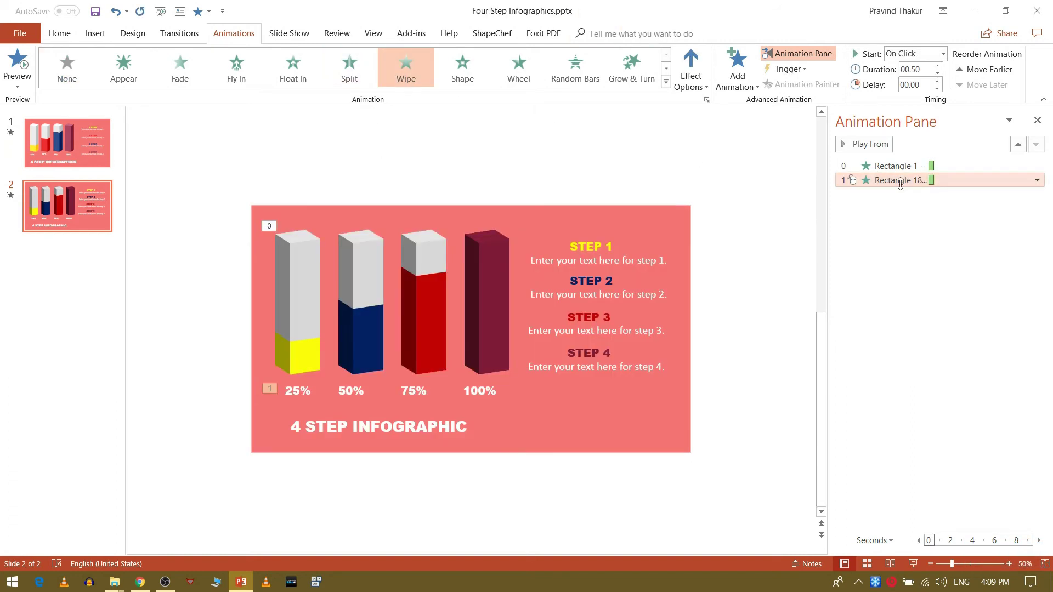
pyautogui.rightClick(905, 189)
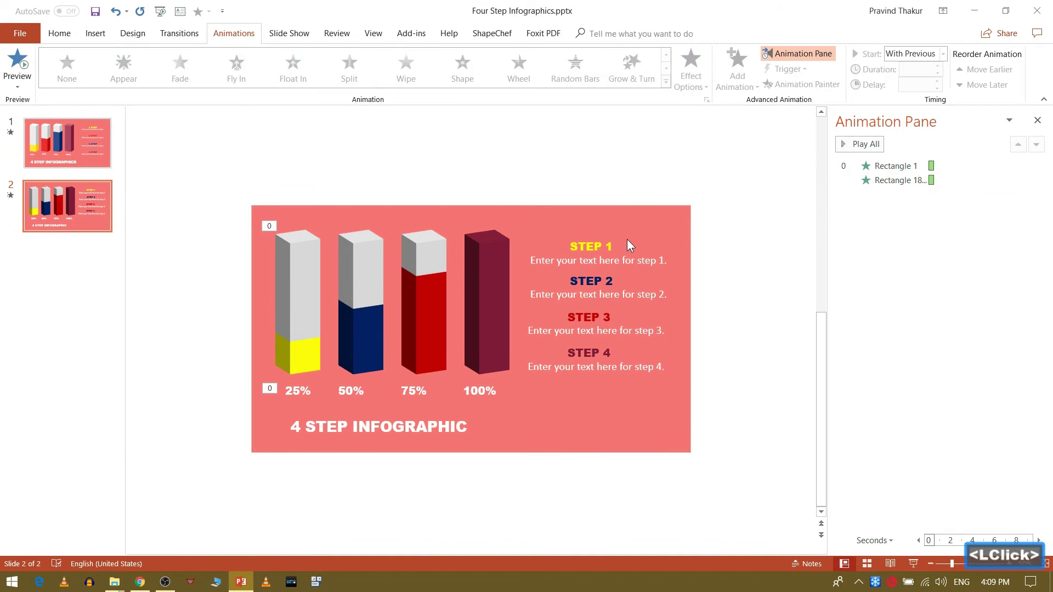
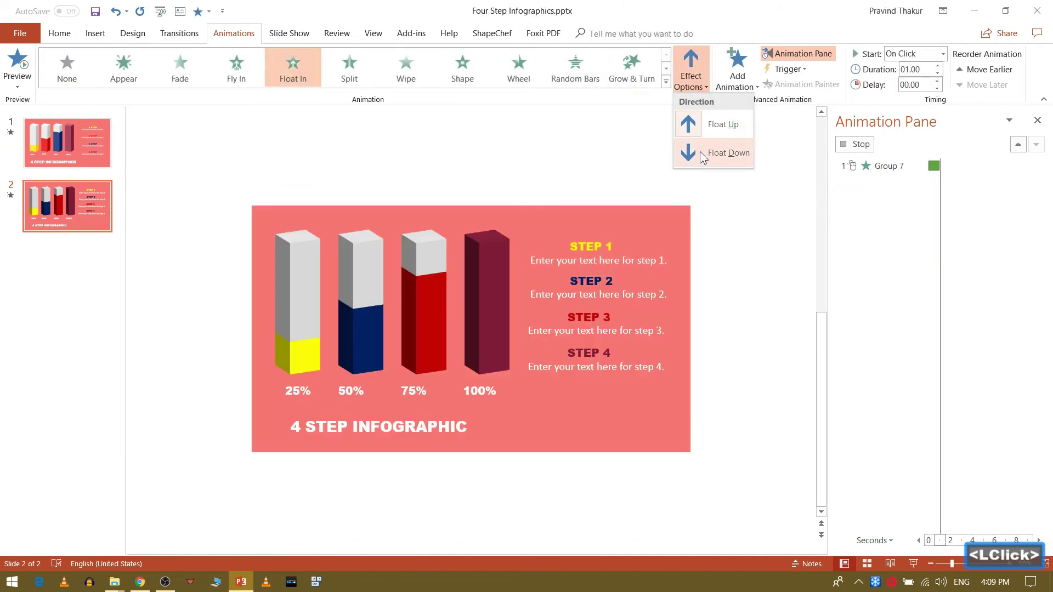
# Step: Make the STEP 1 text Float In downward, also starting with the previous animation
pyautogui.click(705, 159)
pyautogui.click(883, 252)
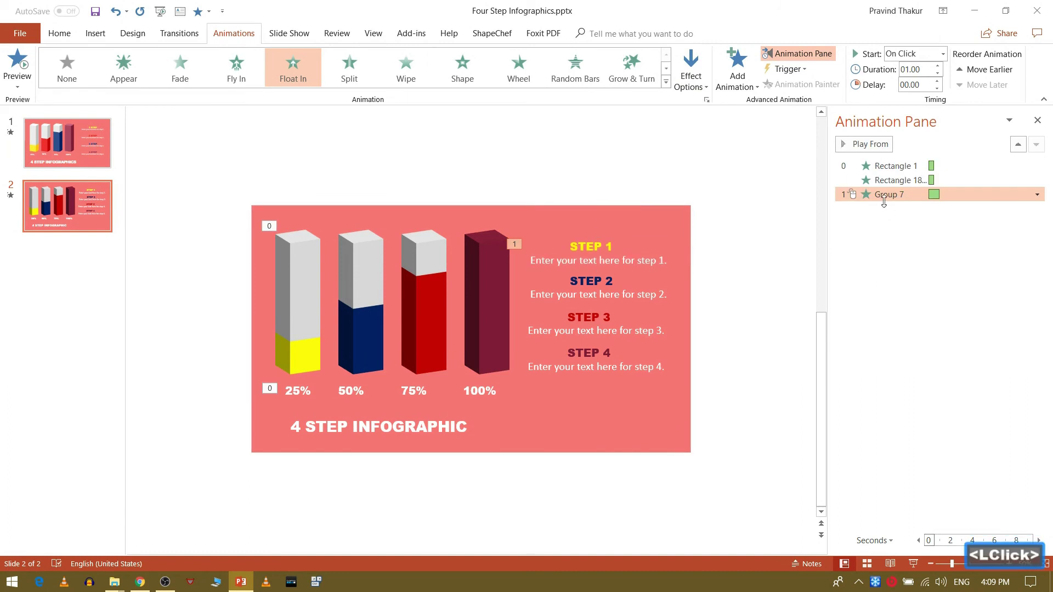
pyautogui.rightClick(889, 202)
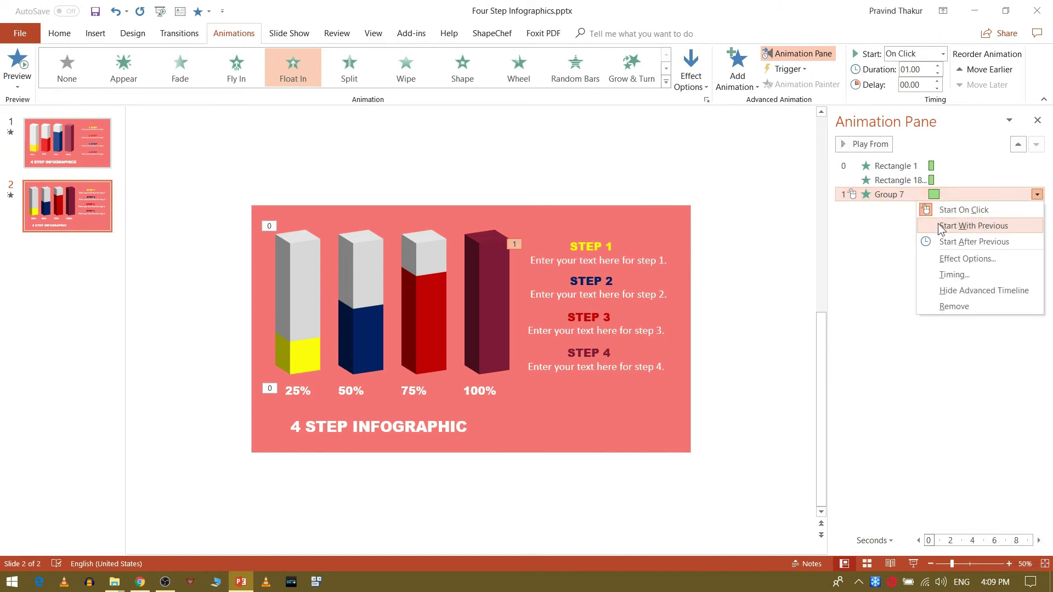
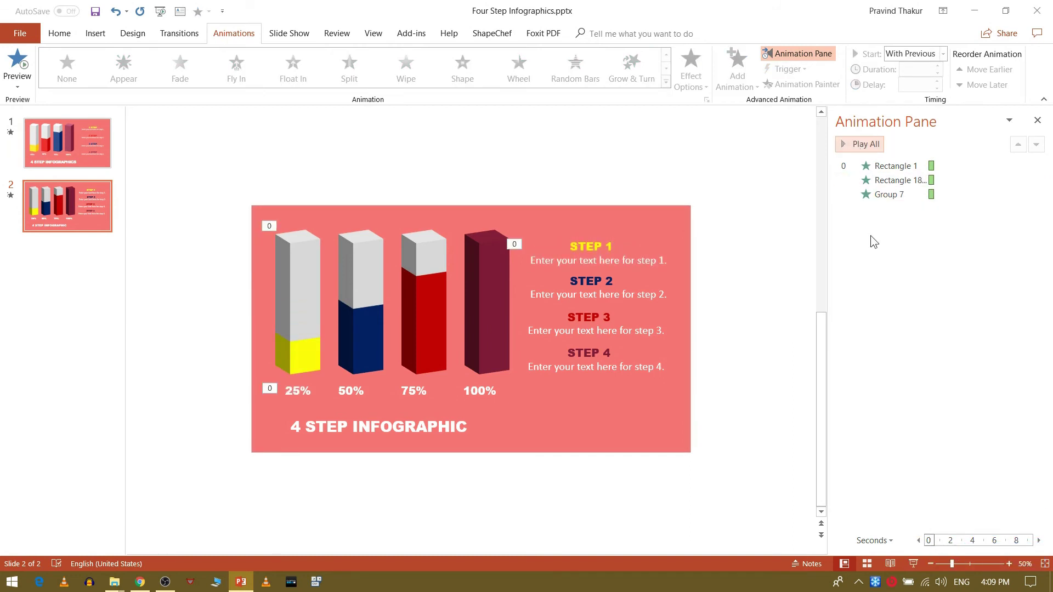
# Step: Animation-paint the step-text float-in onto STEP 2 and STEP 3 and the wipe onto the 75% label
pyautogui.click(297, 260)
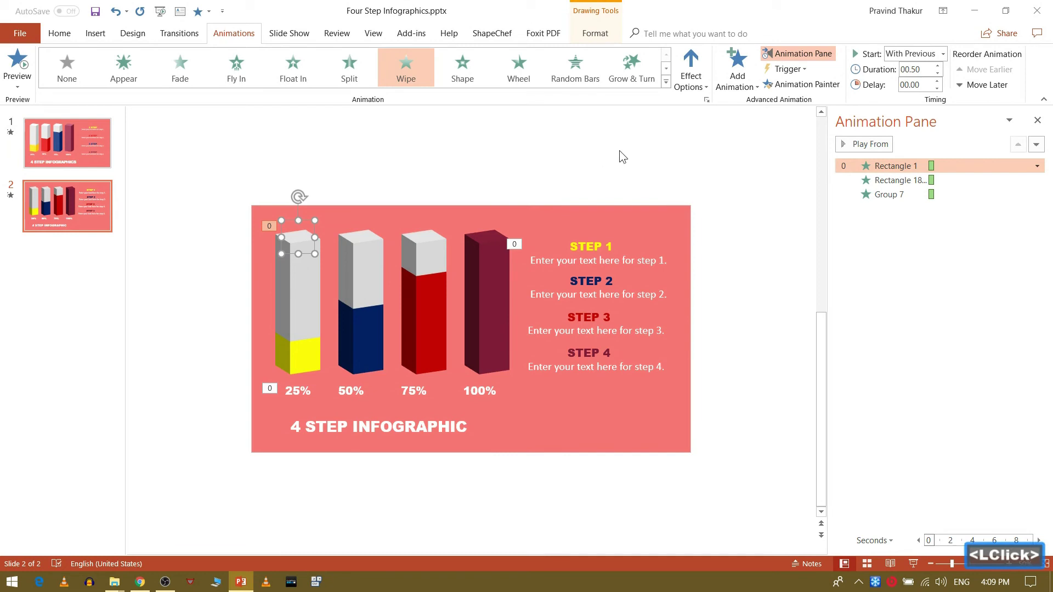
pyautogui.click(803, 86)
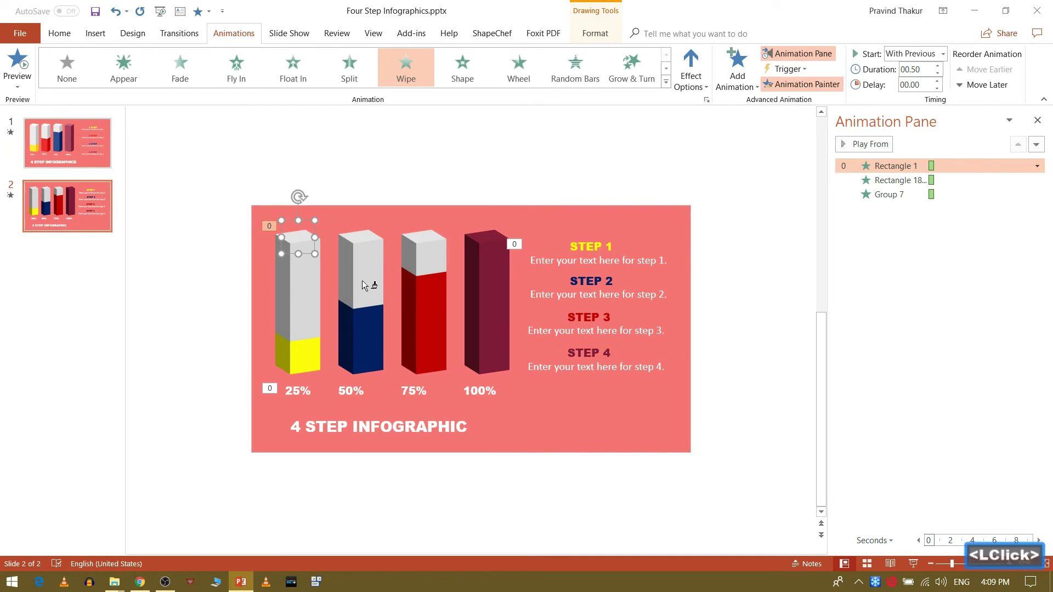
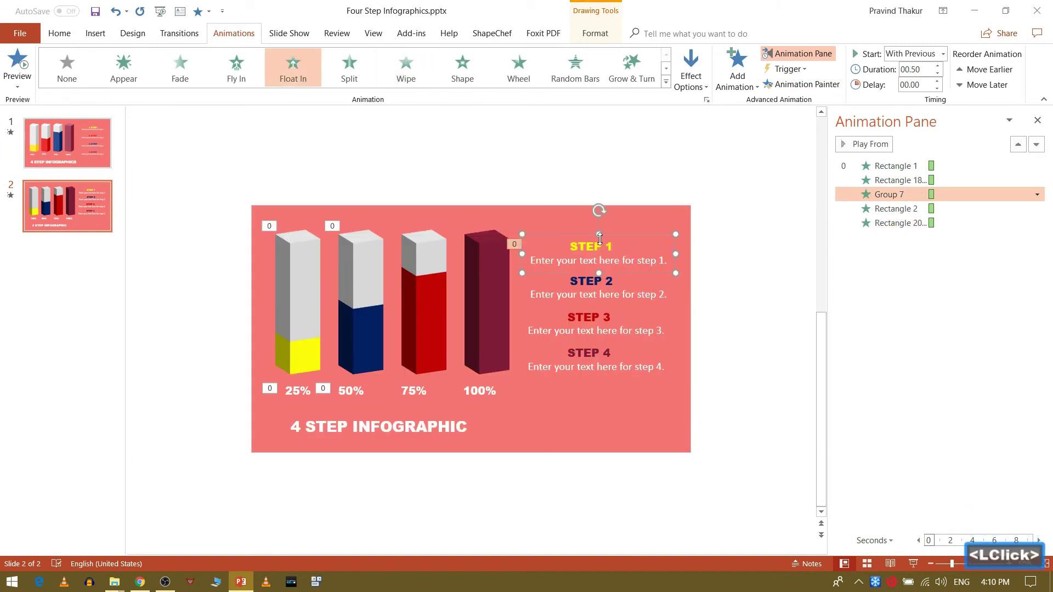
pyautogui.click(628, 296)
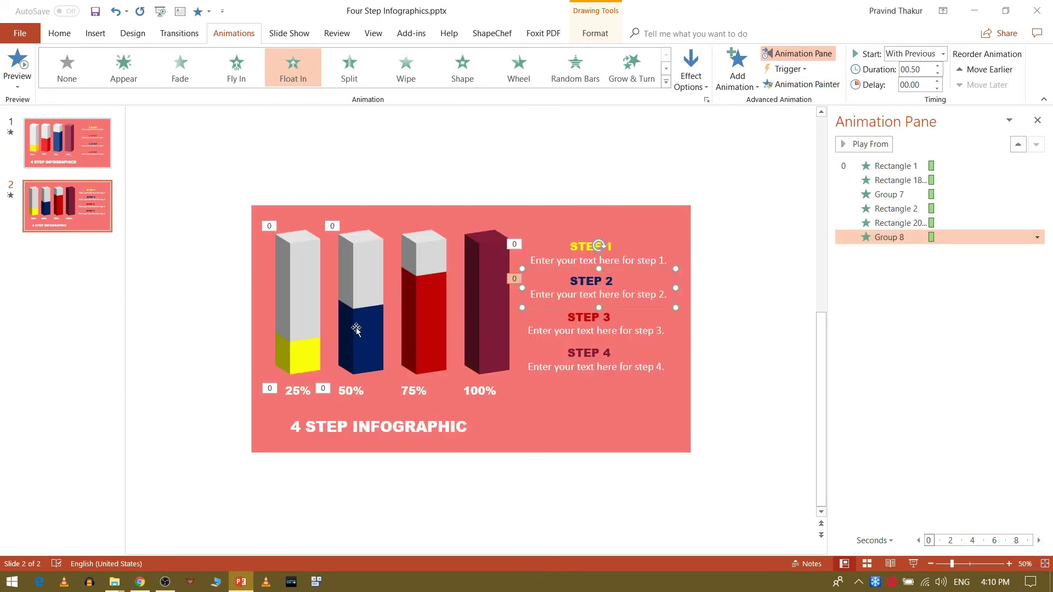
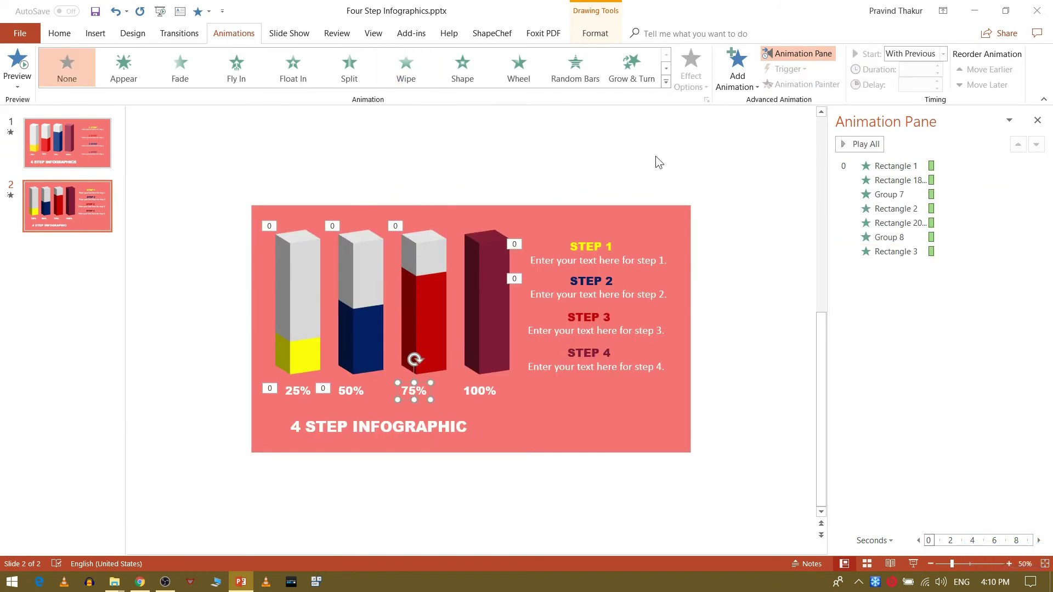
pyautogui.click(365, 392)
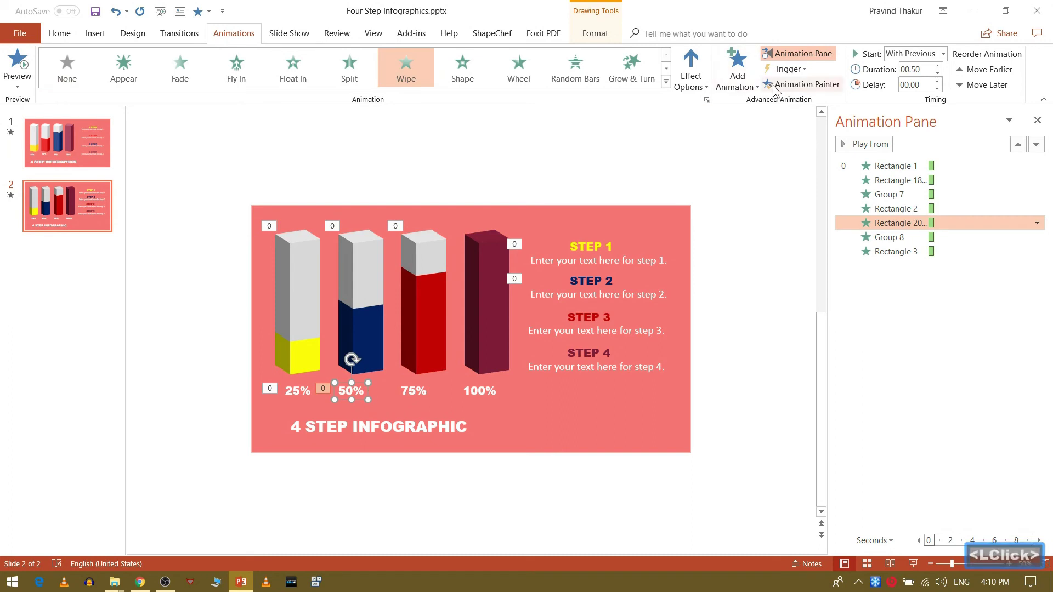
pyautogui.click(778, 89)
pyautogui.click(416, 393)
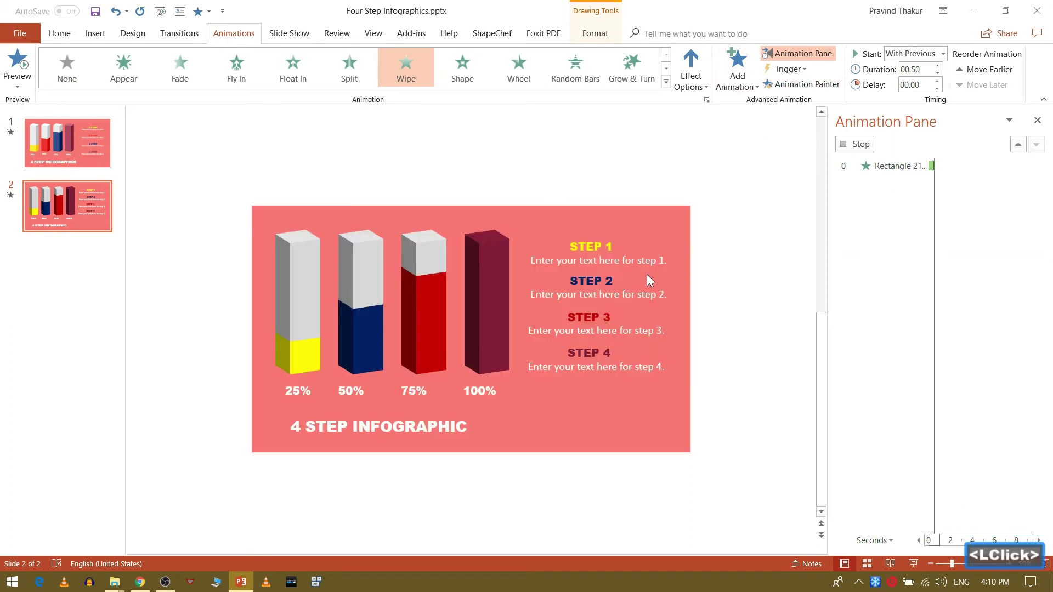
pyautogui.click(616, 285)
pyautogui.click(817, 88)
pyautogui.click(590, 327)
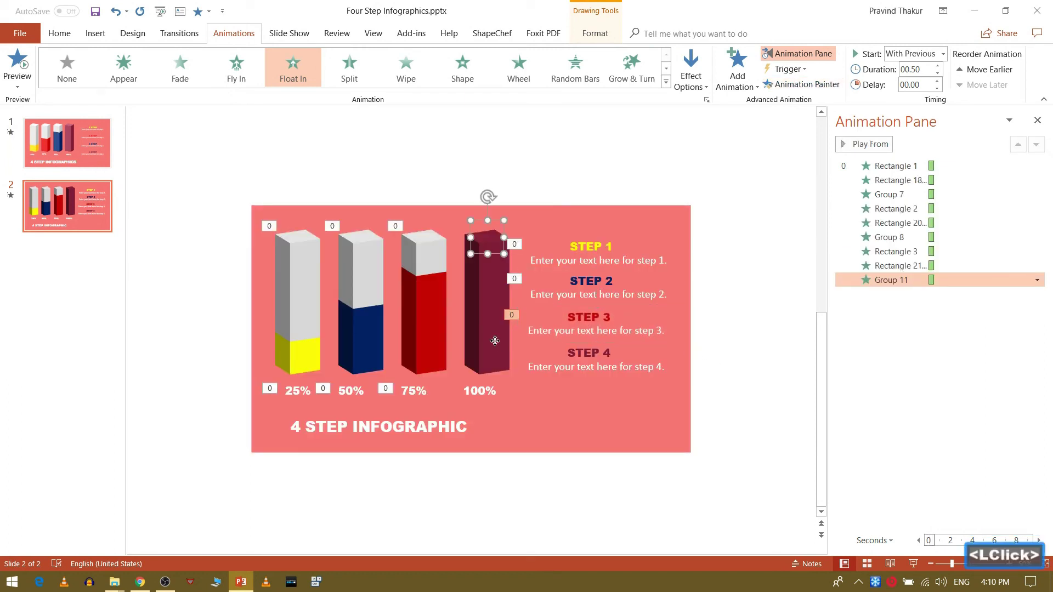
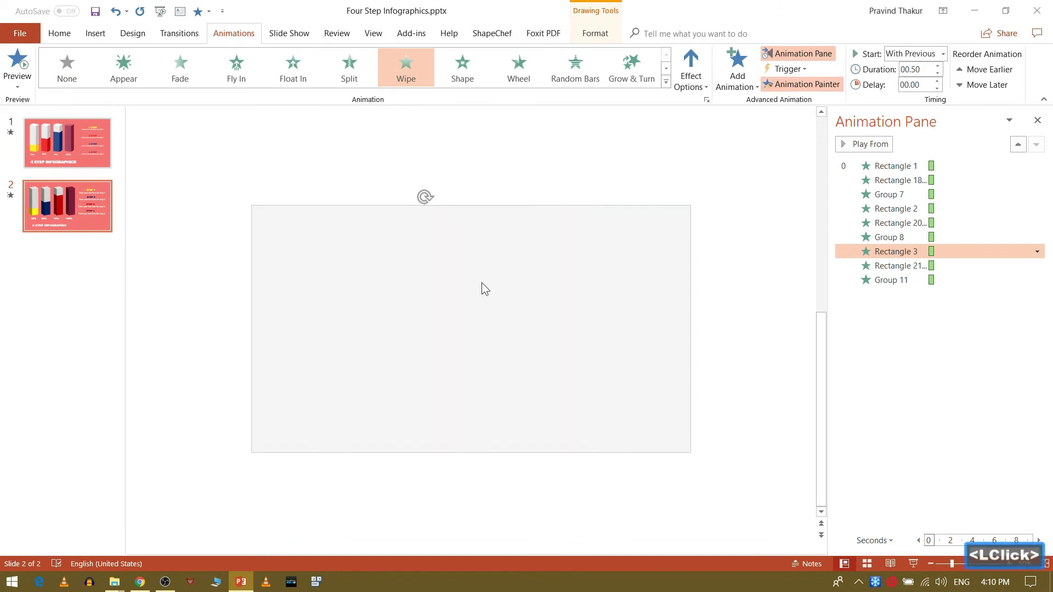
# Step: Paint the wipe onto the fourth bar and 100% label and the float-in onto STEP 4
pyautogui.click(749, 339)
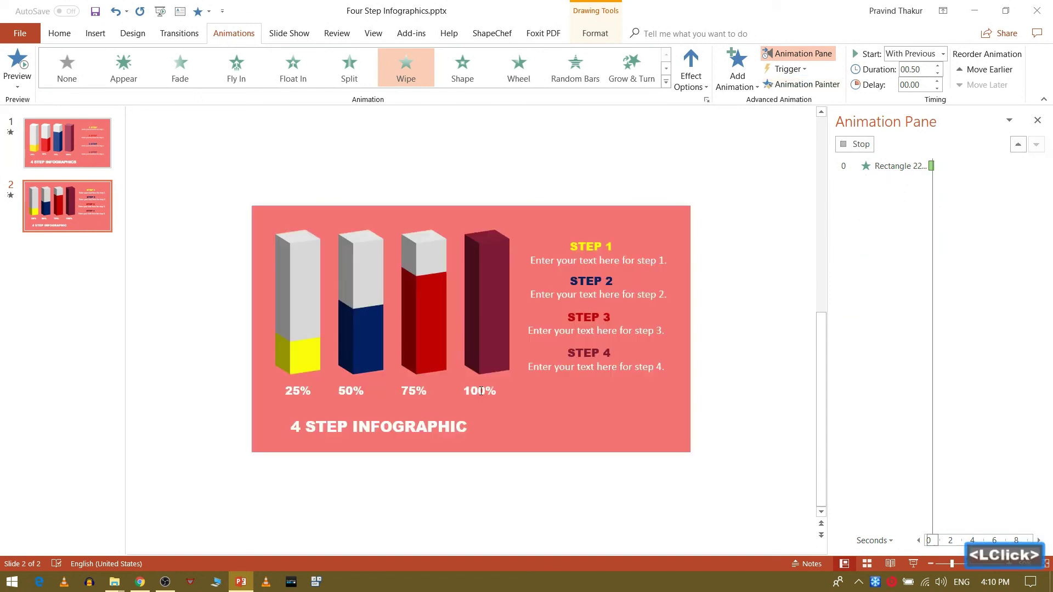
pyautogui.click(605, 408)
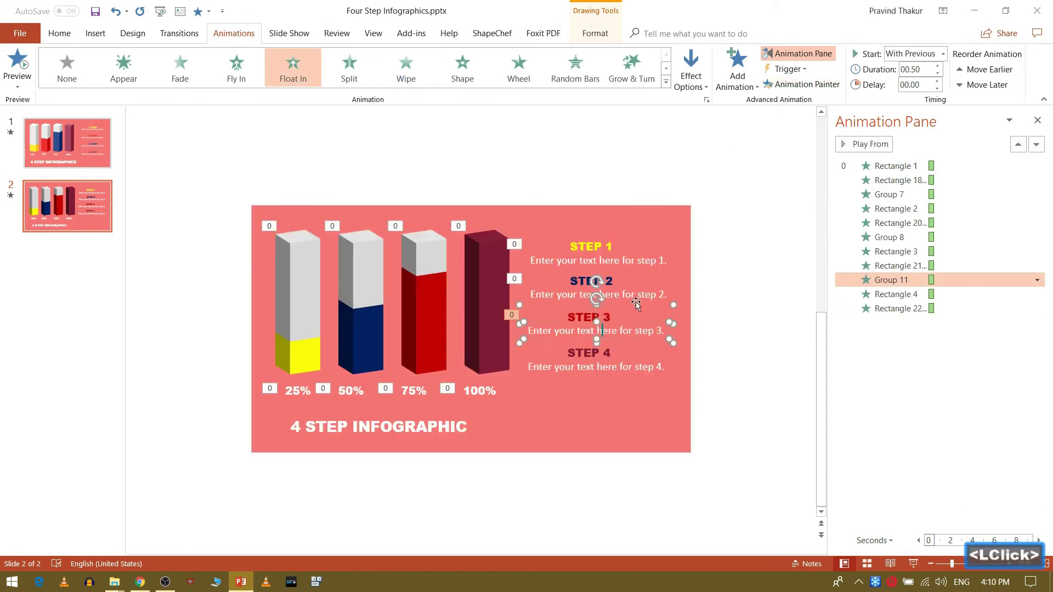
pyautogui.click(638, 301)
pyautogui.doubleClick(792, 86)
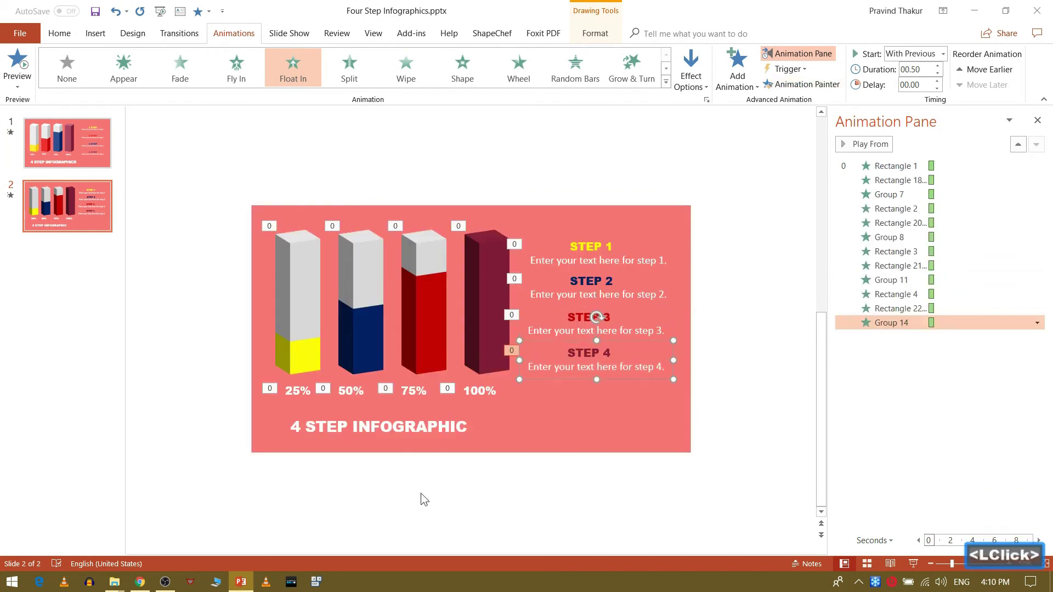
pyautogui.click(389, 437)
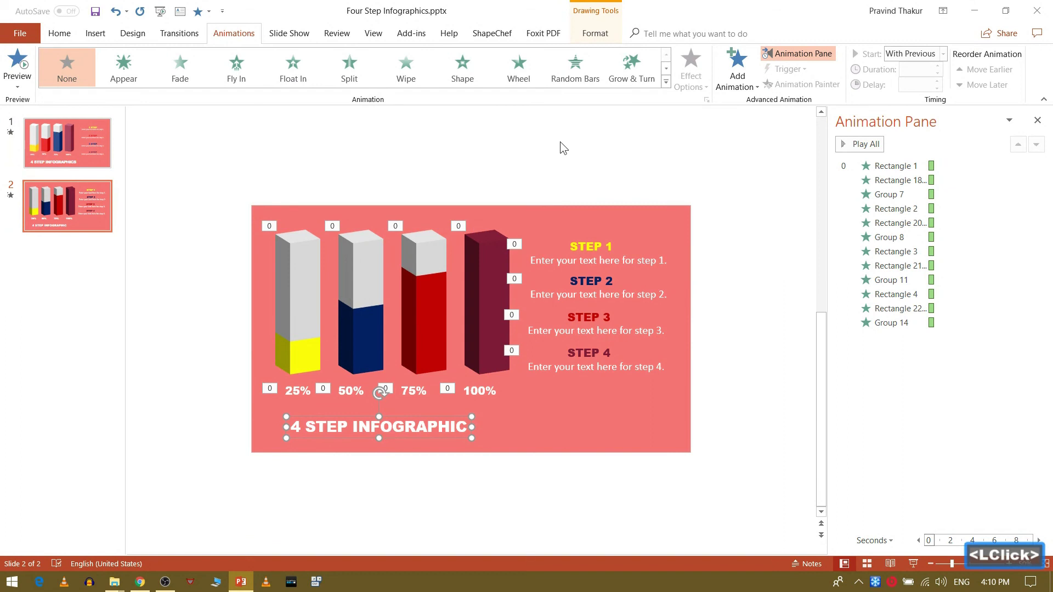
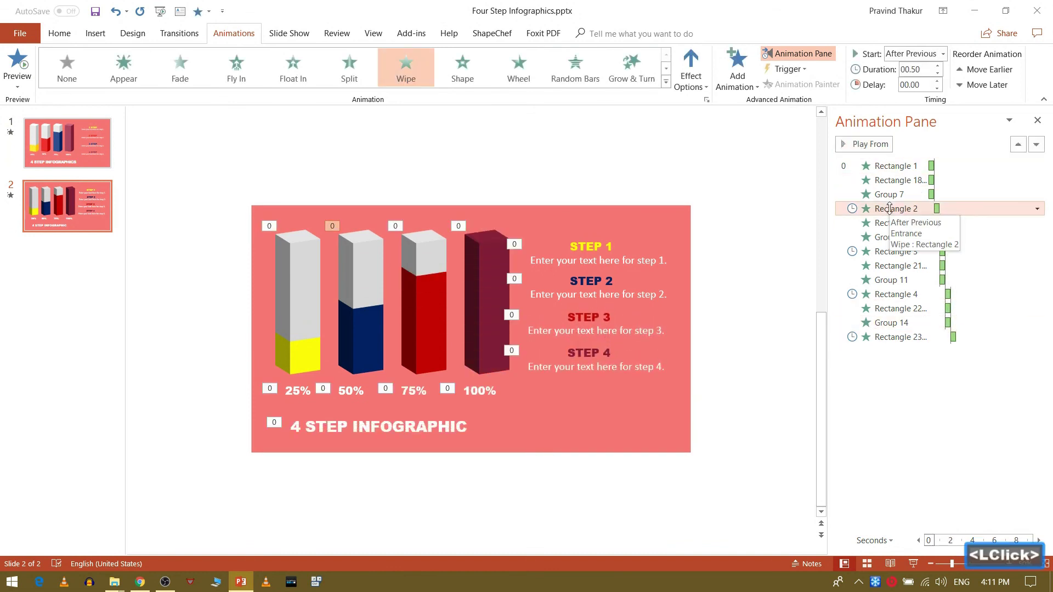
# Step: Shift-select the step 2–4 animations in the pane and bring up their timing options
pyautogui.press('shift+Down')
pyautogui.press('shift+Down')
pyautogui.press('shift+Down')
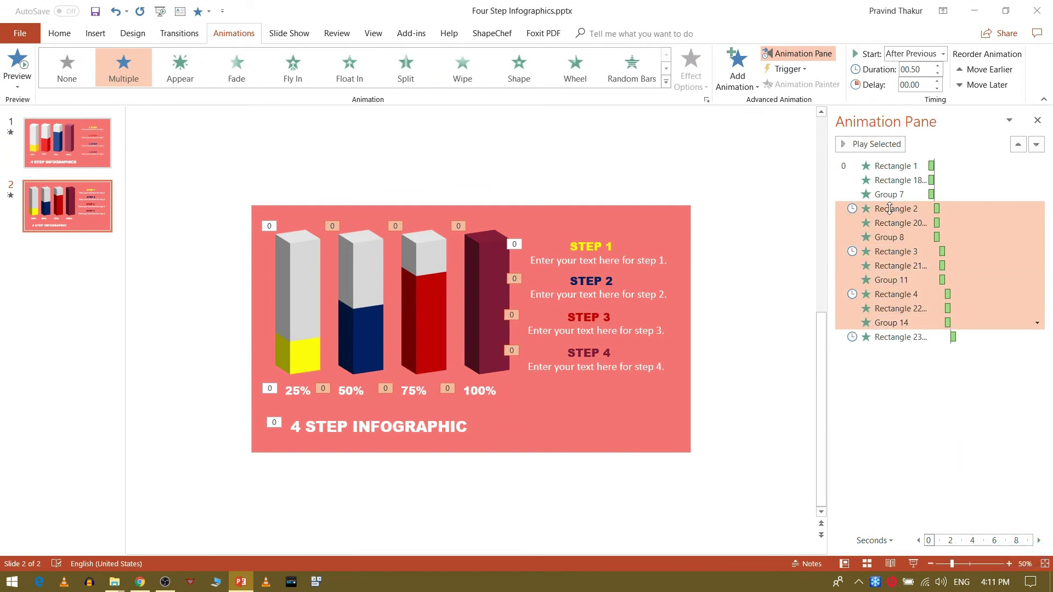
pyautogui.rightClick(902, 251)
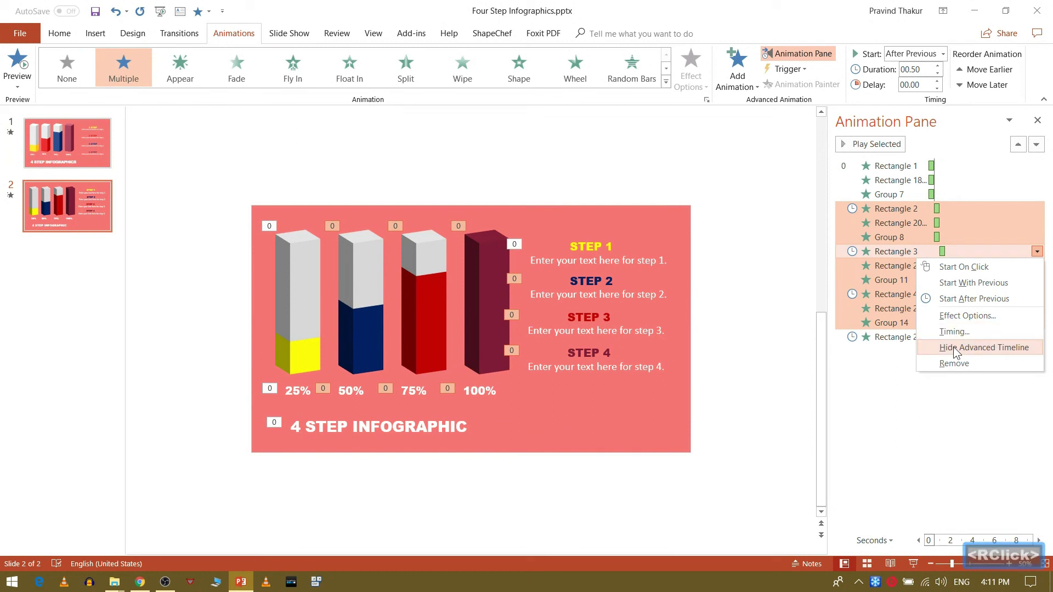
# Step: Set a 1 second delay on the later steps, Play All, then run the slide as a slideshow
pyautogui.click(951, 339)
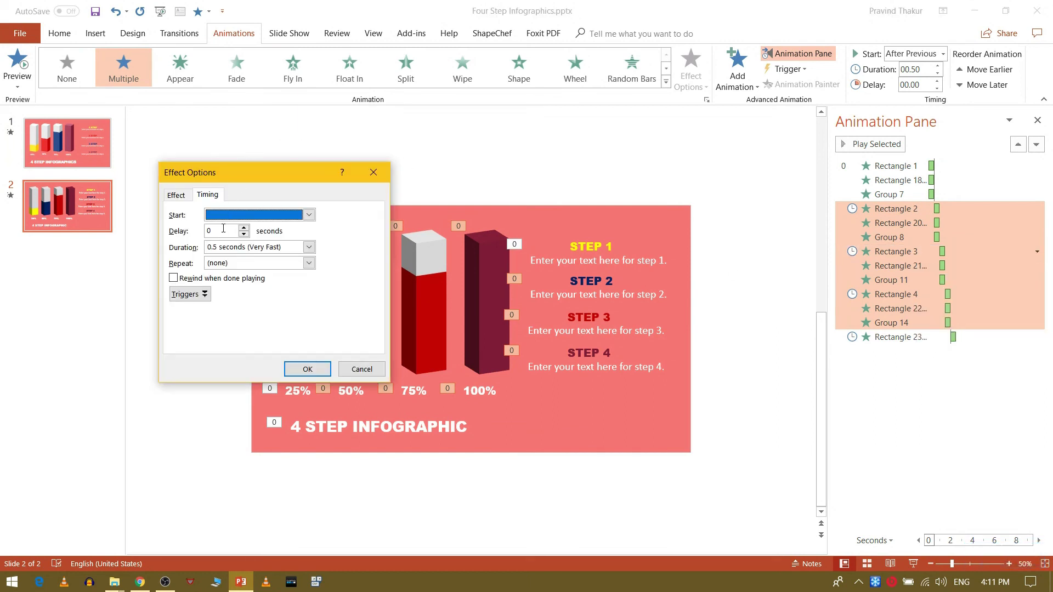
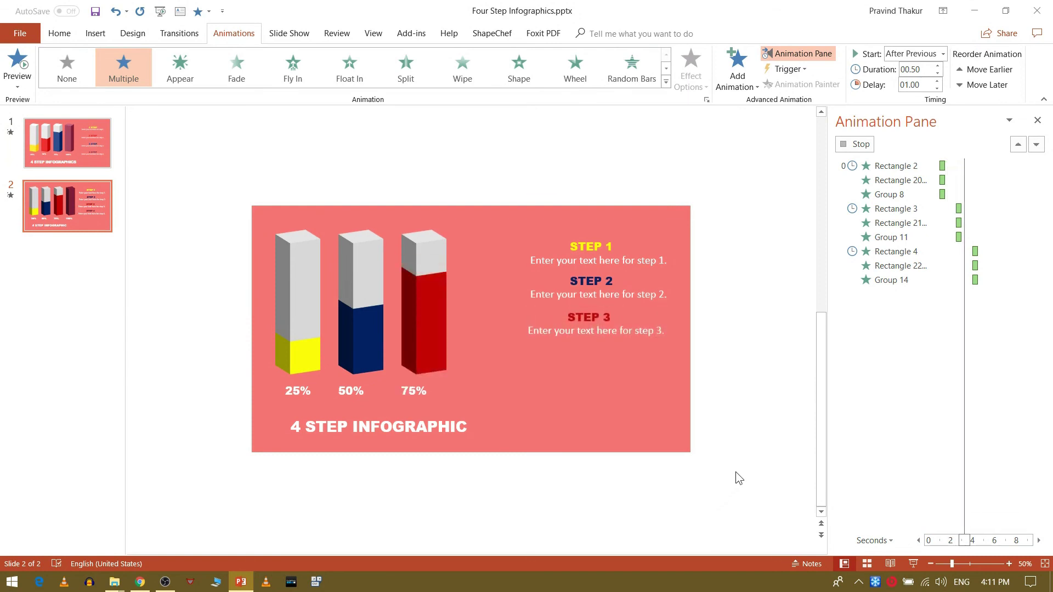
pyautogui.click(741, 476)
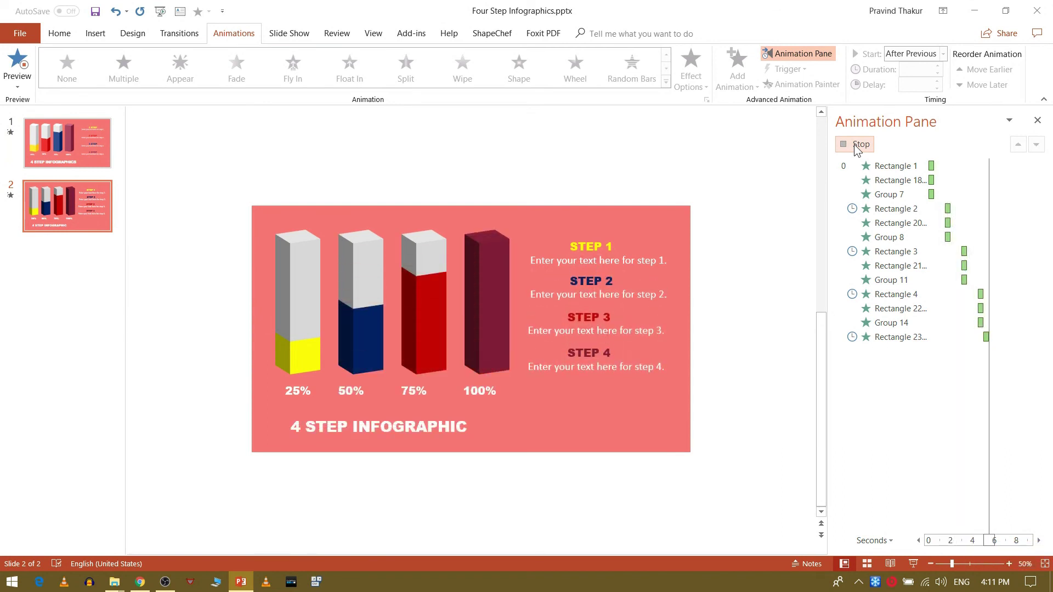
pyautogui.click(215, 245)
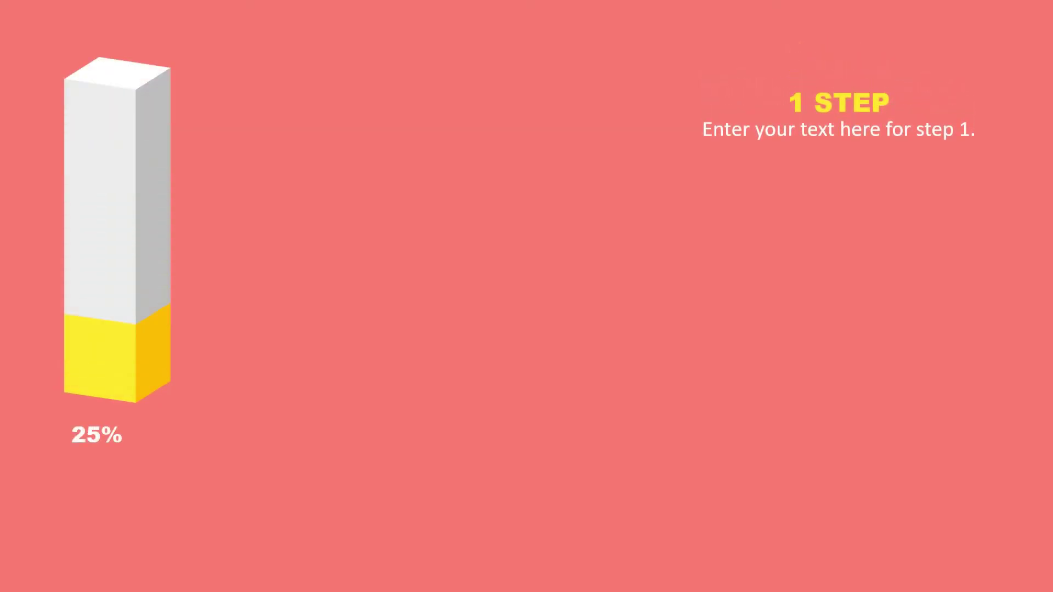